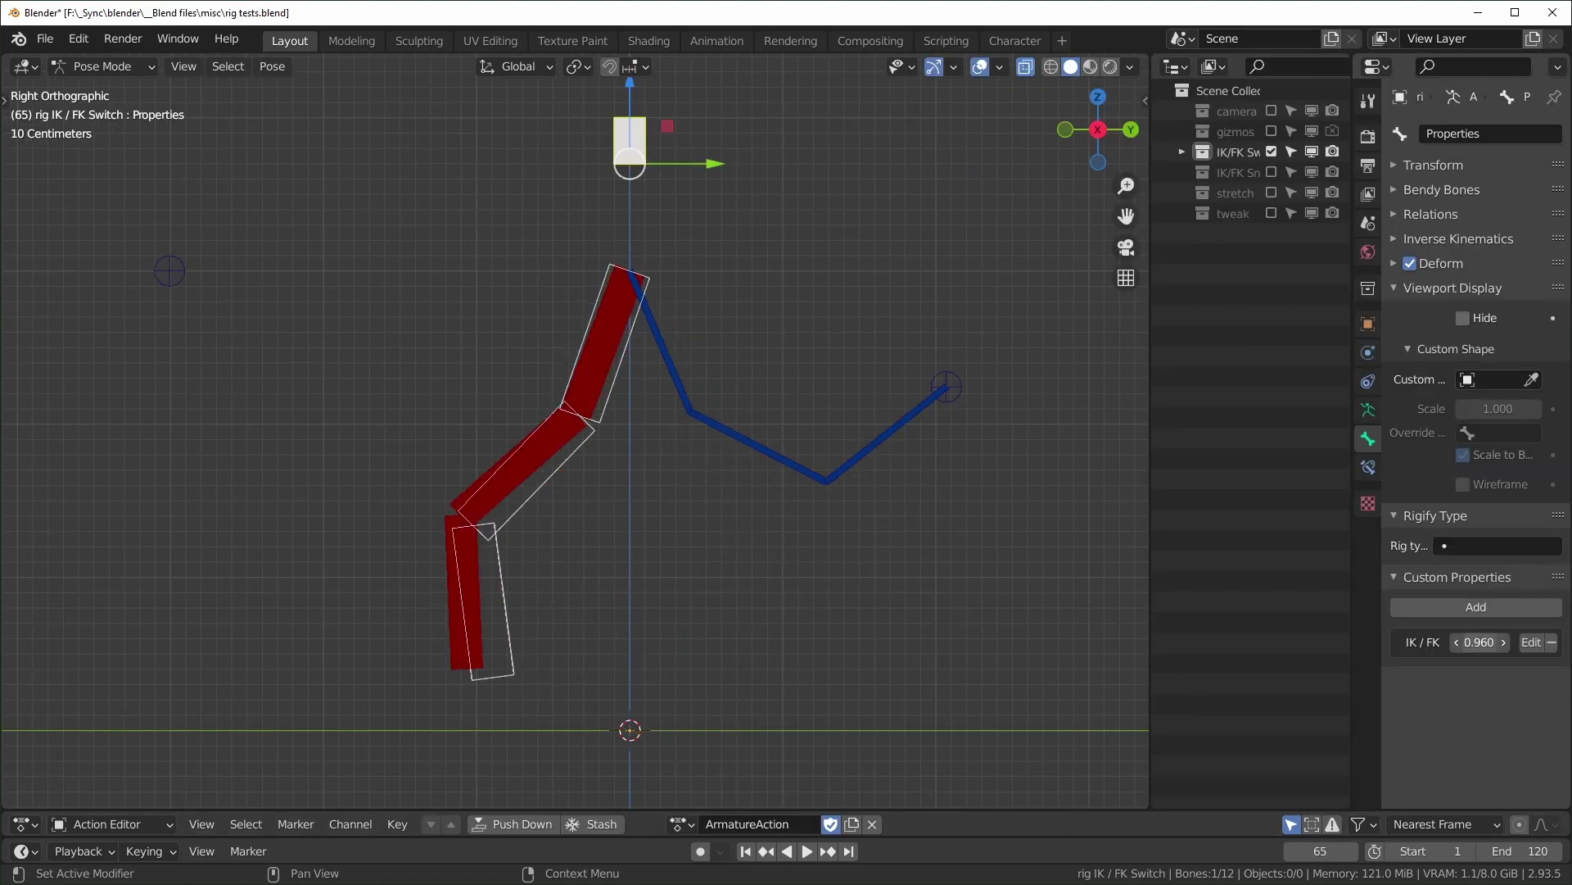
Remove the finished IK/FK rig so the scene holds no objects.
{"action": "middle_click", "coordinate": [692, 440]}
{"action": "scroll", "scroll_direction": "down", "scroll_amount": 3}
{"action": "left_click_drag", "start_coordinate": [680, 439], "coordinate": [703, 253]}
{"action": "left_click", "coordinate": [681, 339]}
{"action": "key", "text": "e"}
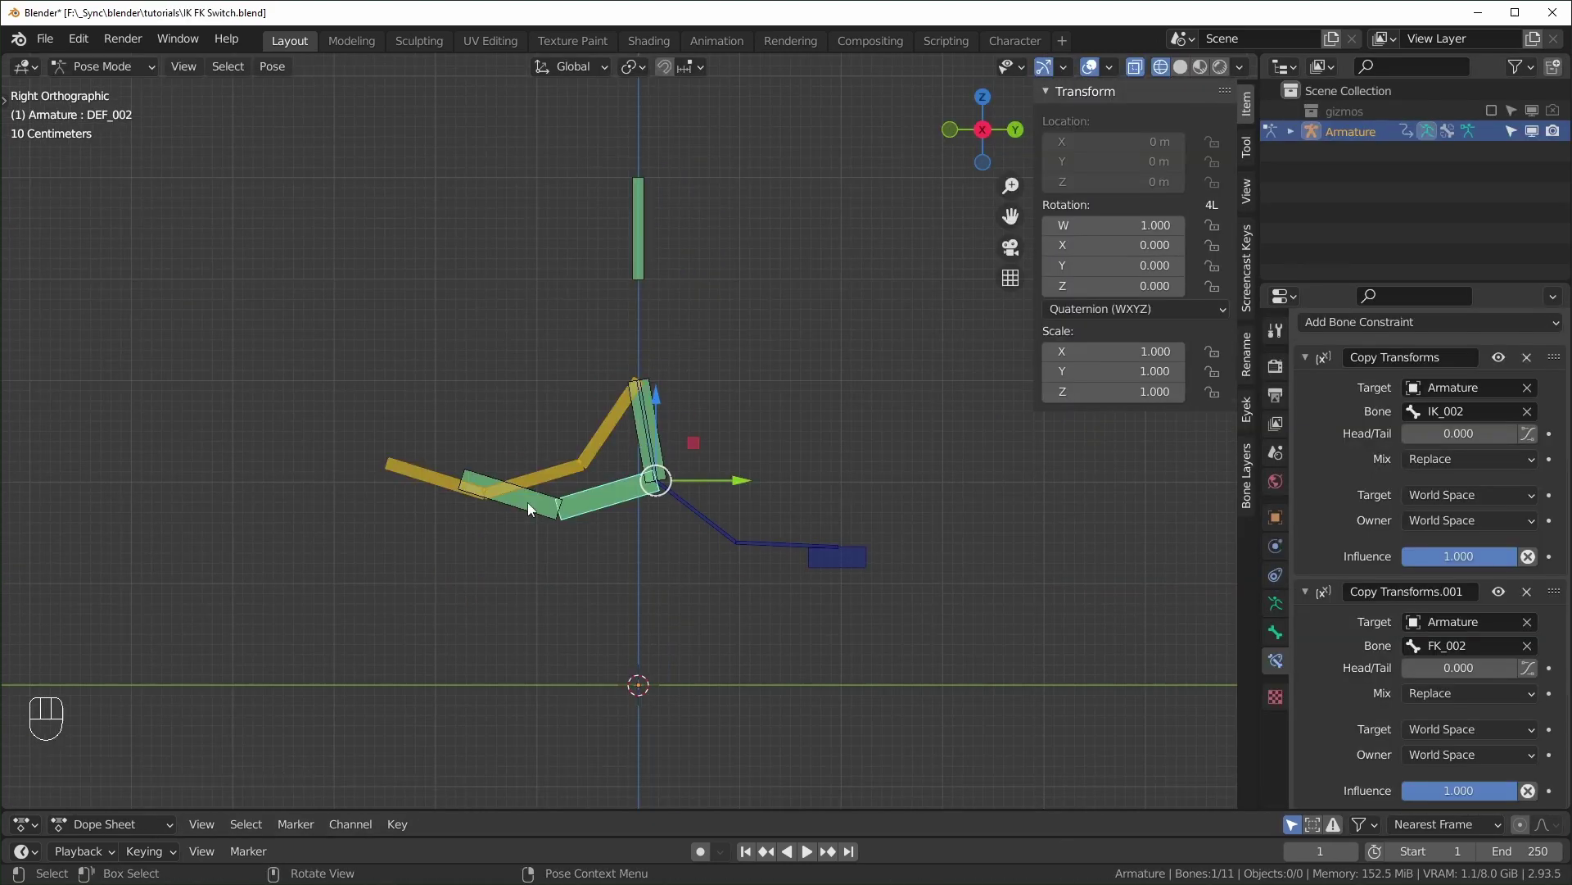
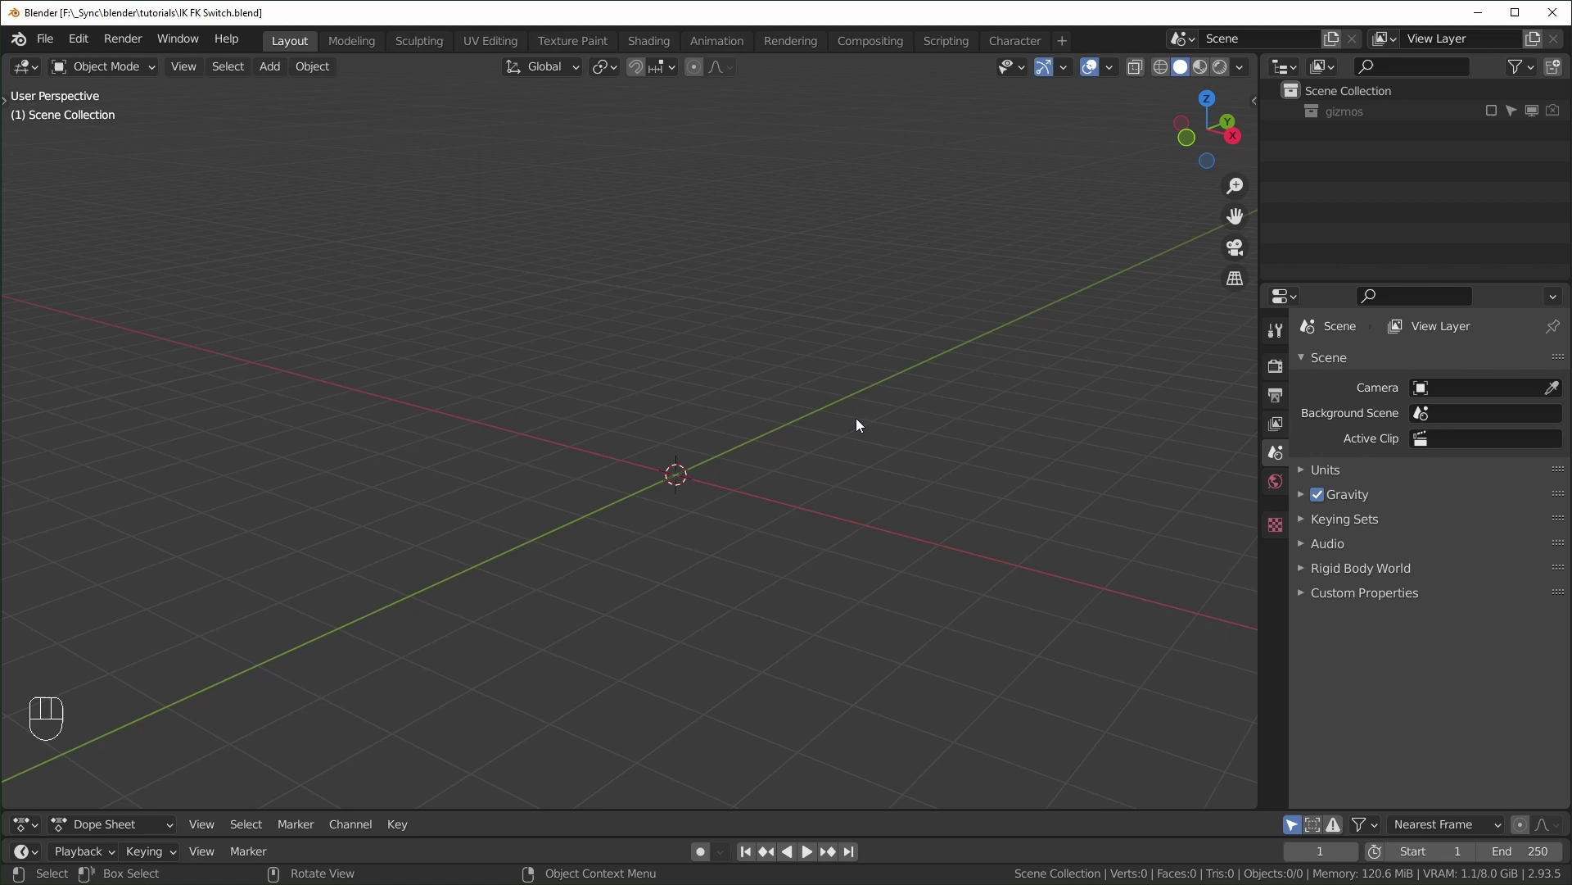
Add an armature and extrude its tip into a vertical chain of three one-metre bones.
{"action": "key", "text": "shift+a"}
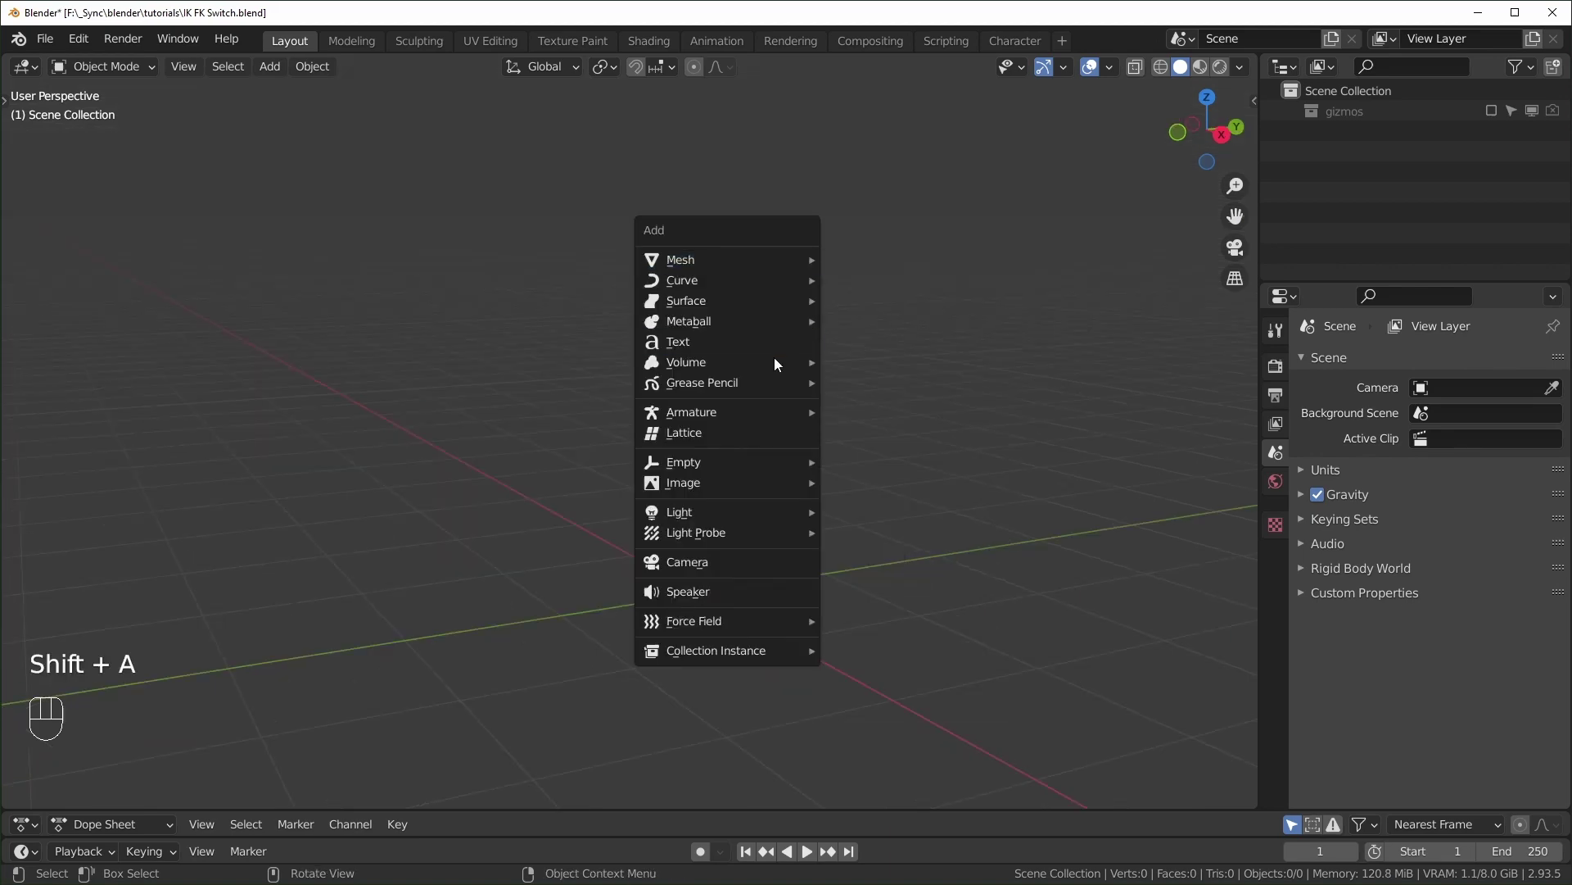
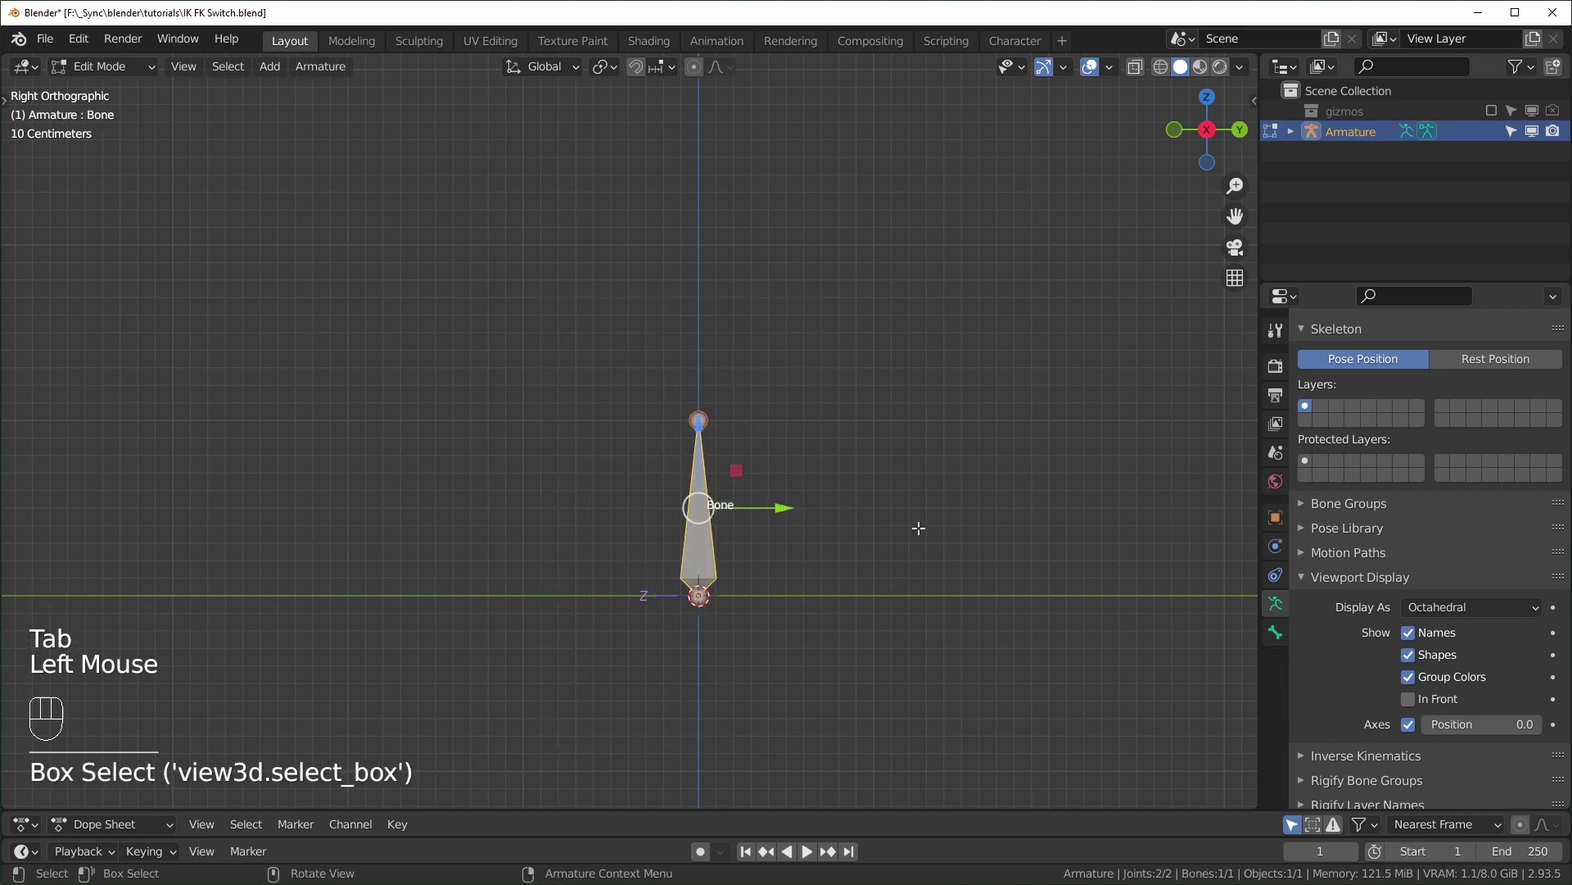
{"action": "key", "text": "r"}
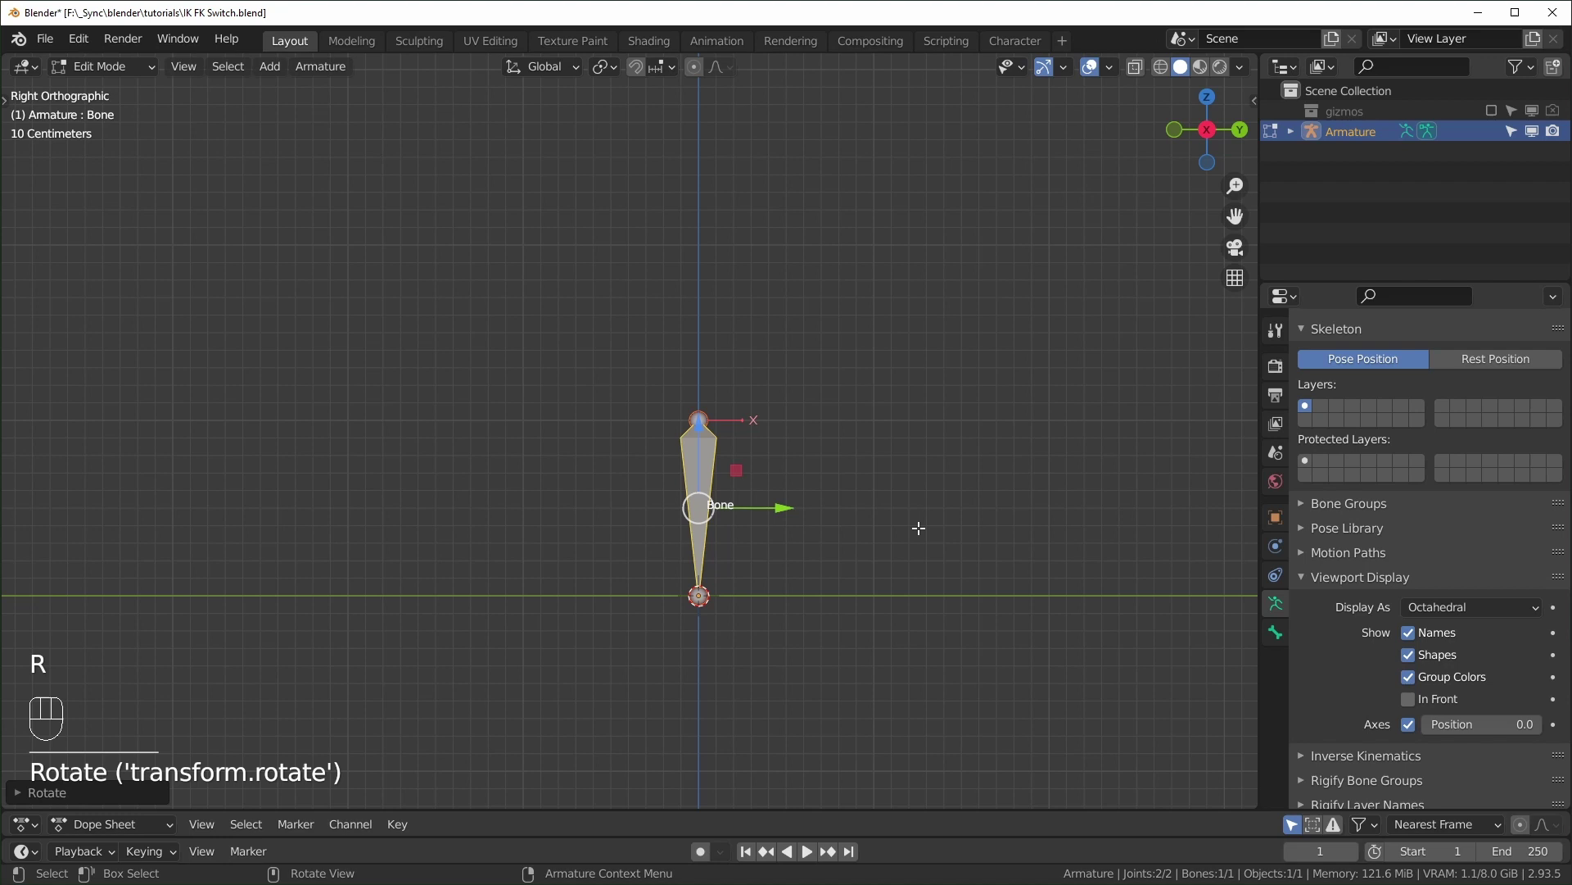
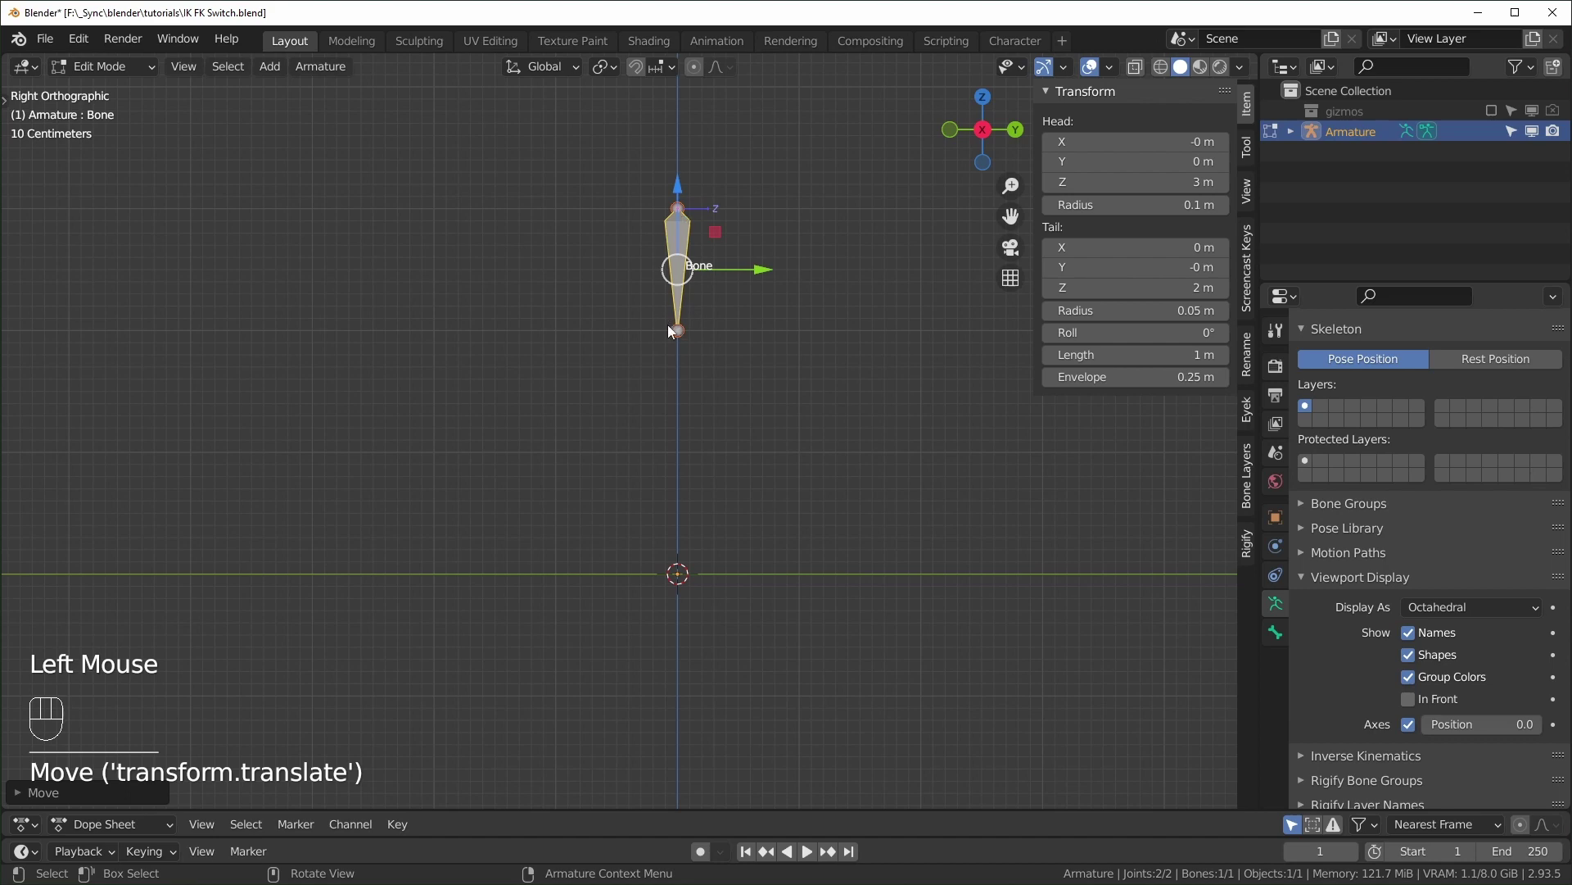
{"action": "left_click", "coordinate": [681, 339]}
{"action": "key", "text": "e"}
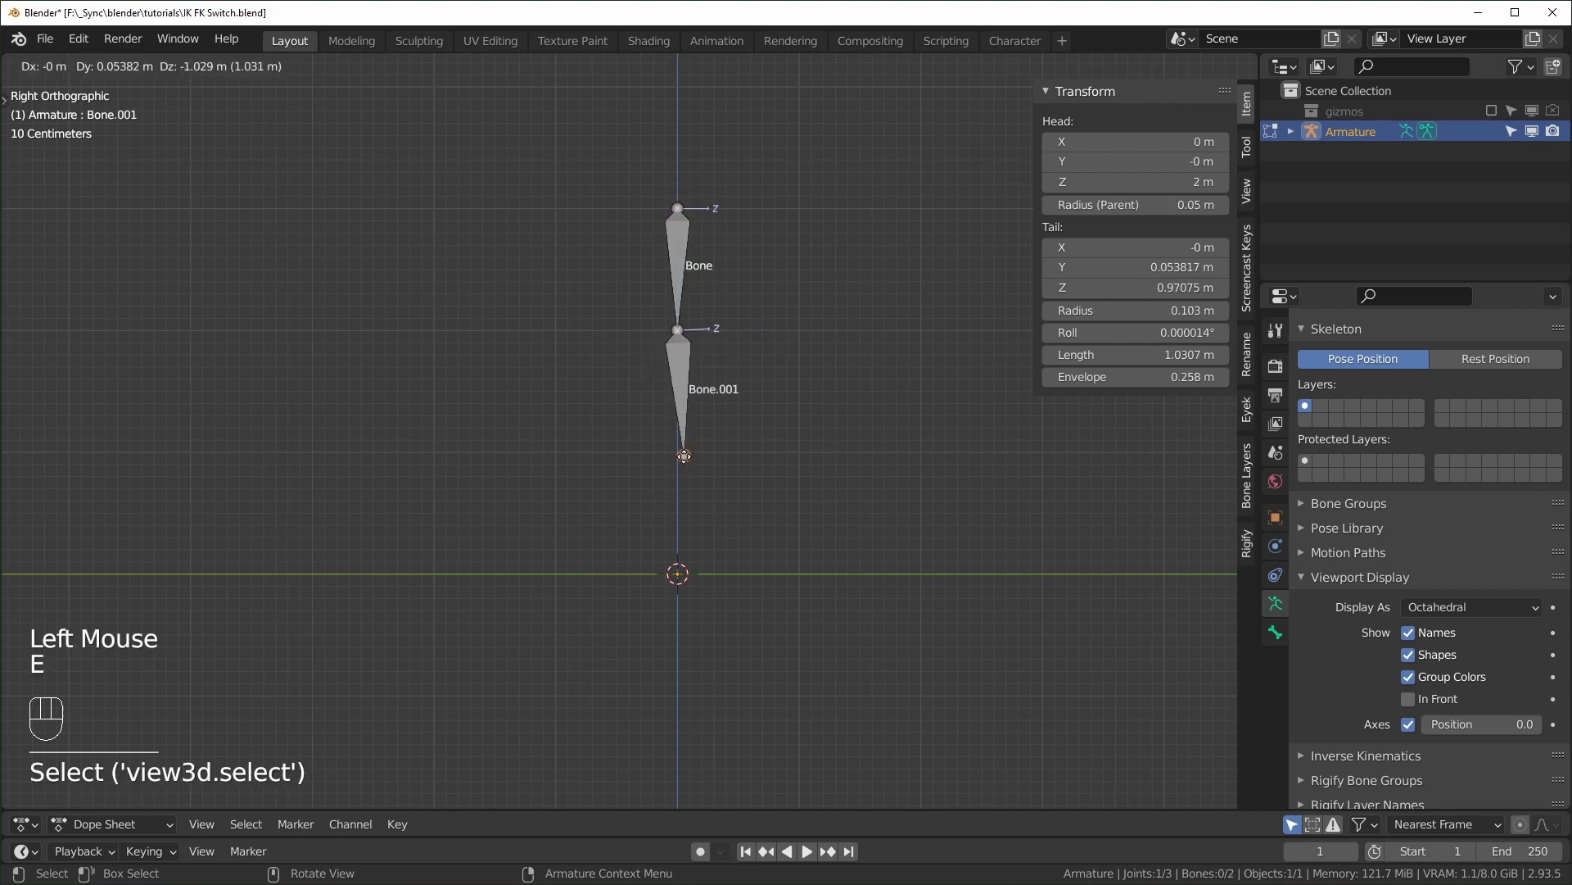
{"action": "key", "text": "e"}
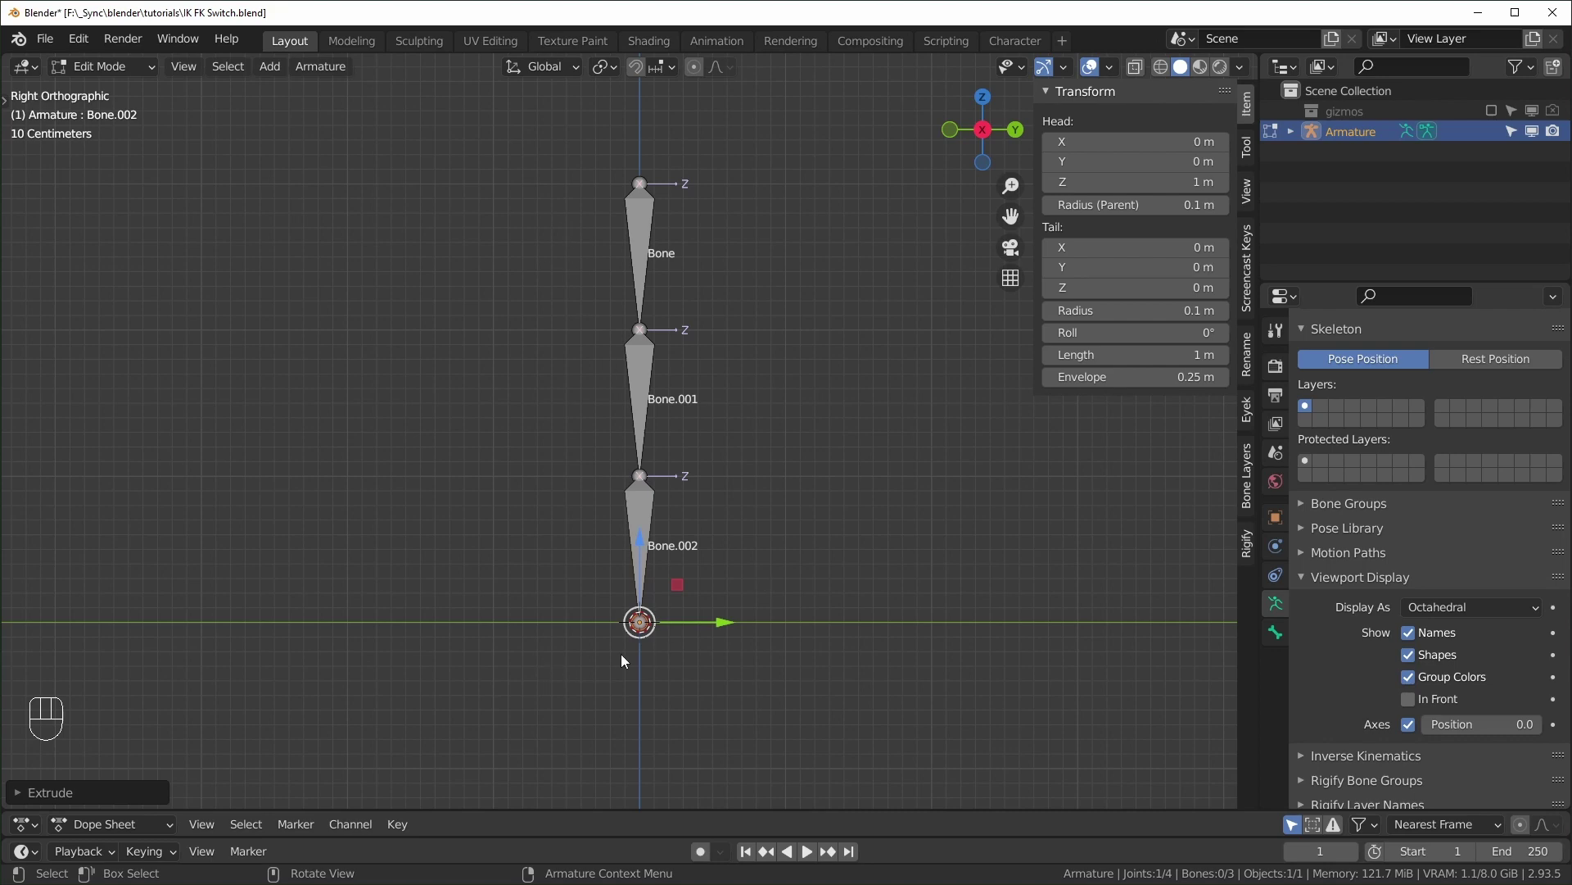
Extrude a short fourth bone below the chain and clear its parent.
{"action": "scroll", "scroll_direction": "down", "scroll_amount": 3}
{"action": "key", "text": "e"}
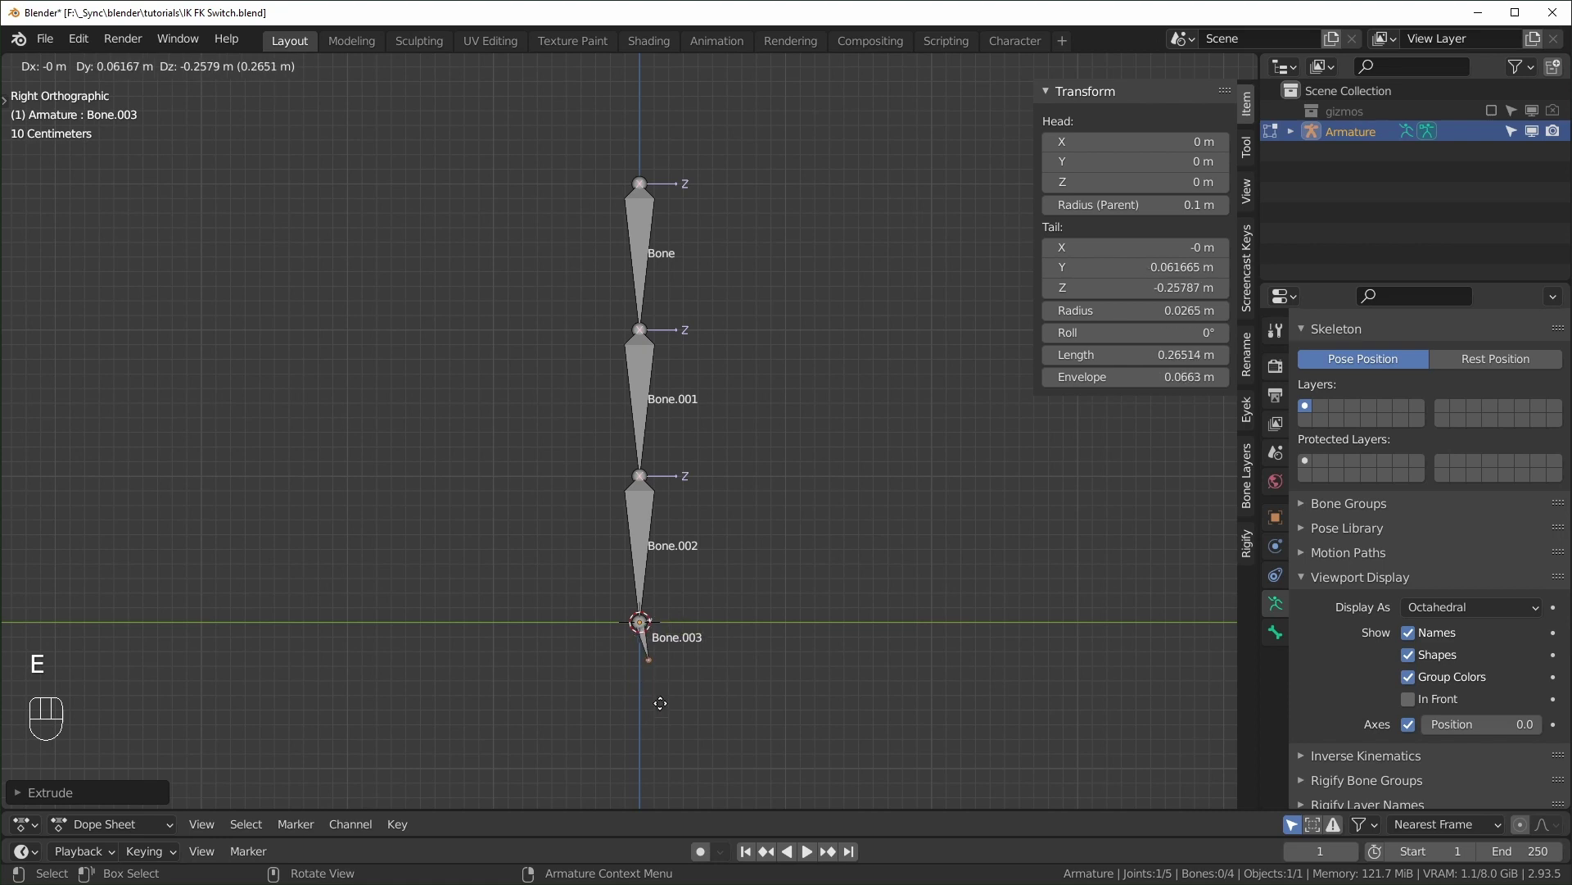
{"action": "left_click", "coordinate": [644, 659]}
{"action": "key", "text": "alt+p"}
In Pose Mode rename the short bottom bone to IK.ctrl.
{"action": "key", "text": "g"}
{"action": "left_click_drag", "start_coordinate": [110, 76], "coordinate": [109, 140]}
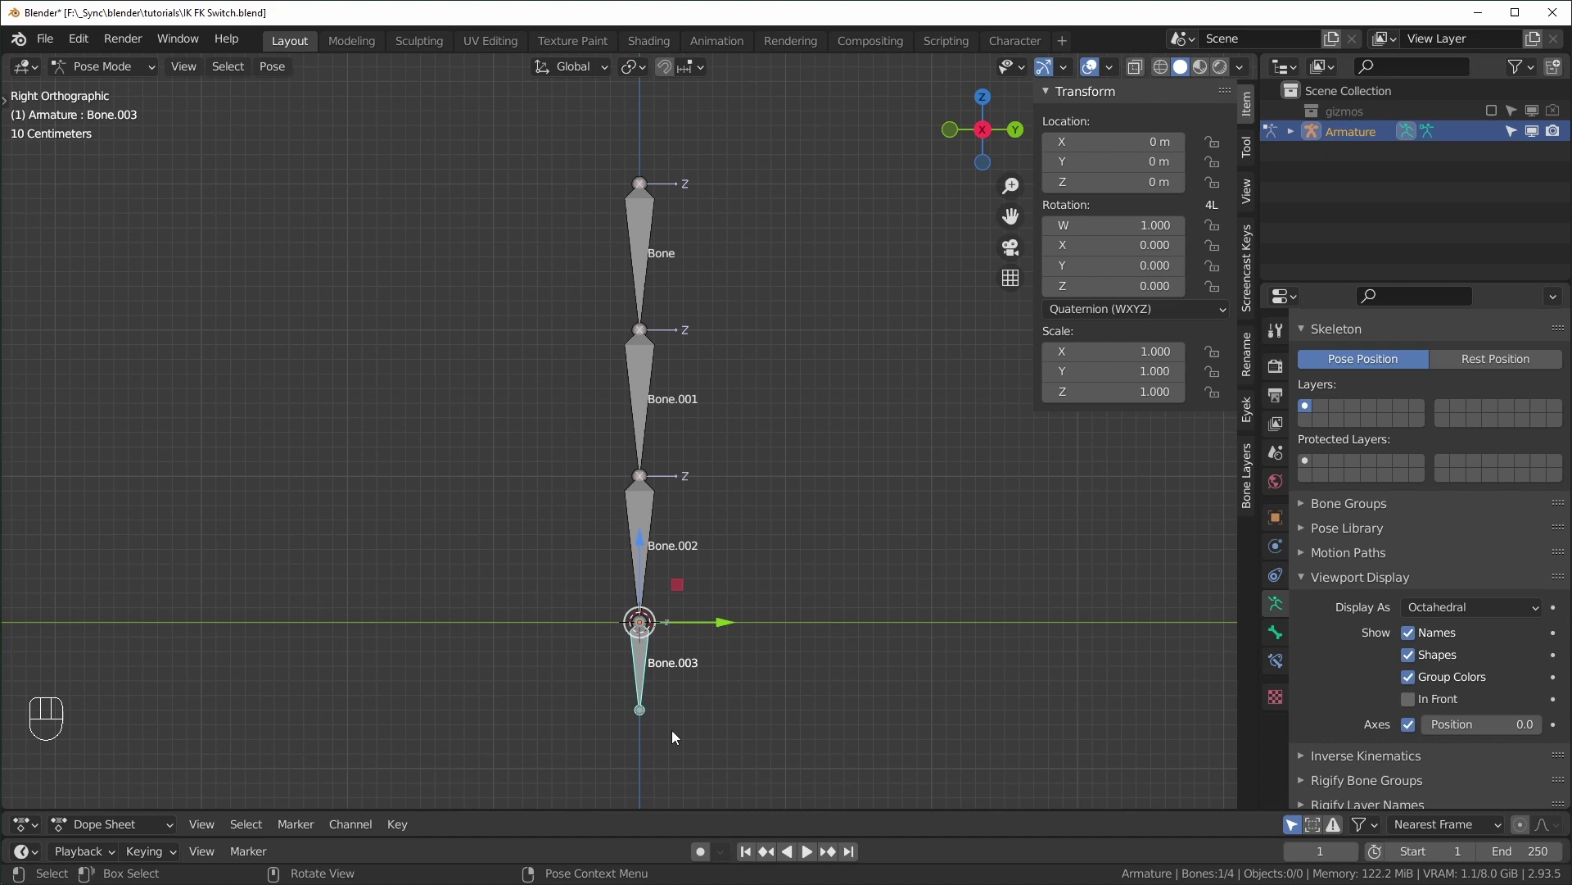
{"action": "key", "text": "F2"}
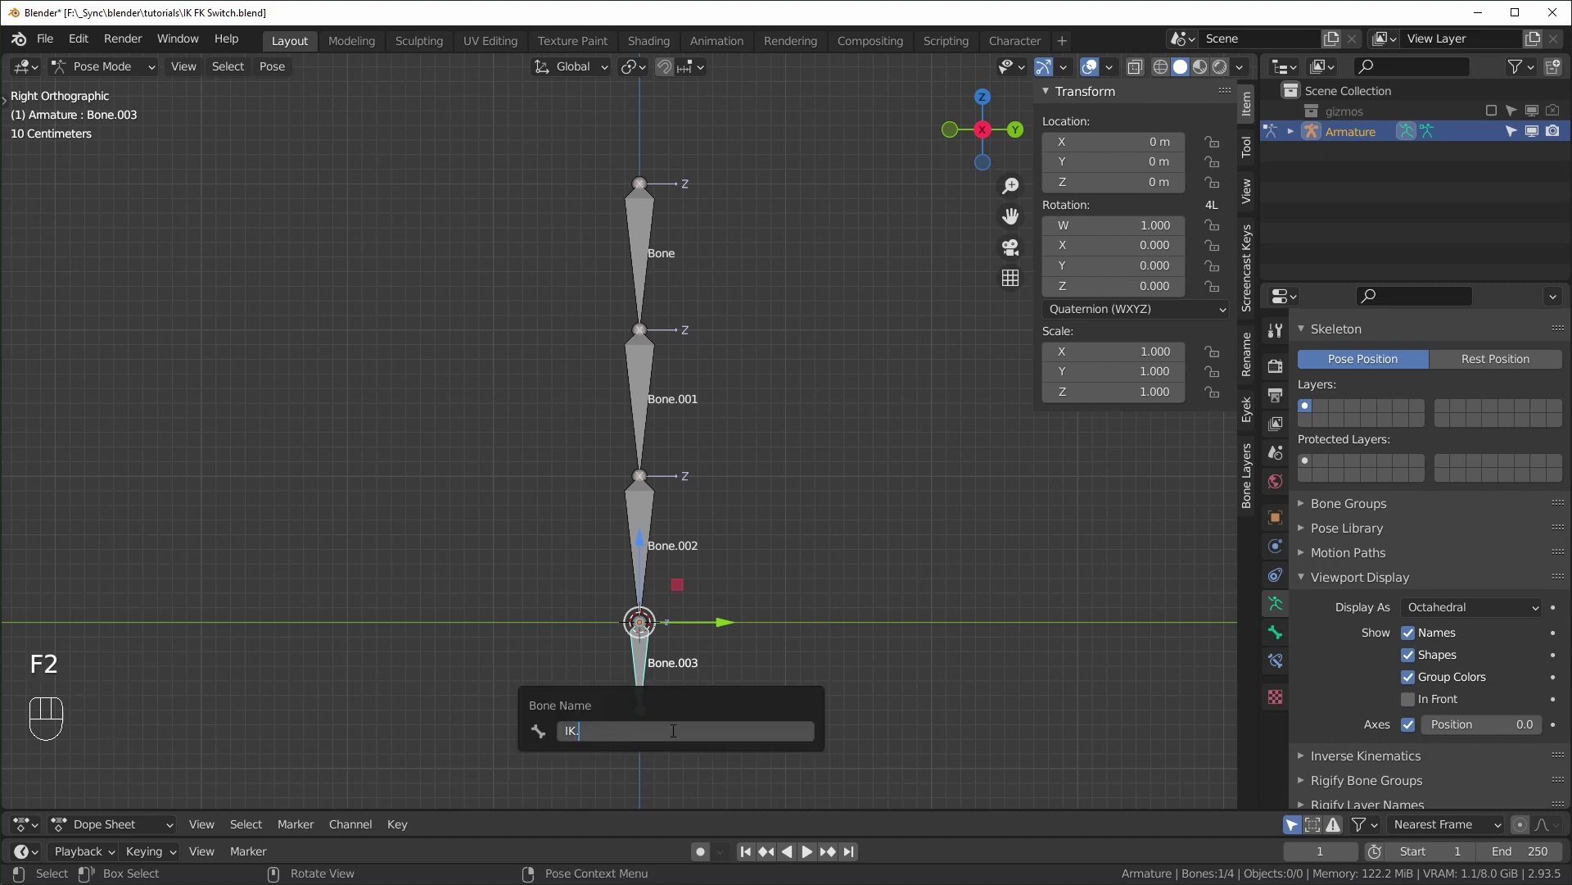
{"action": "key", "text": "g"}
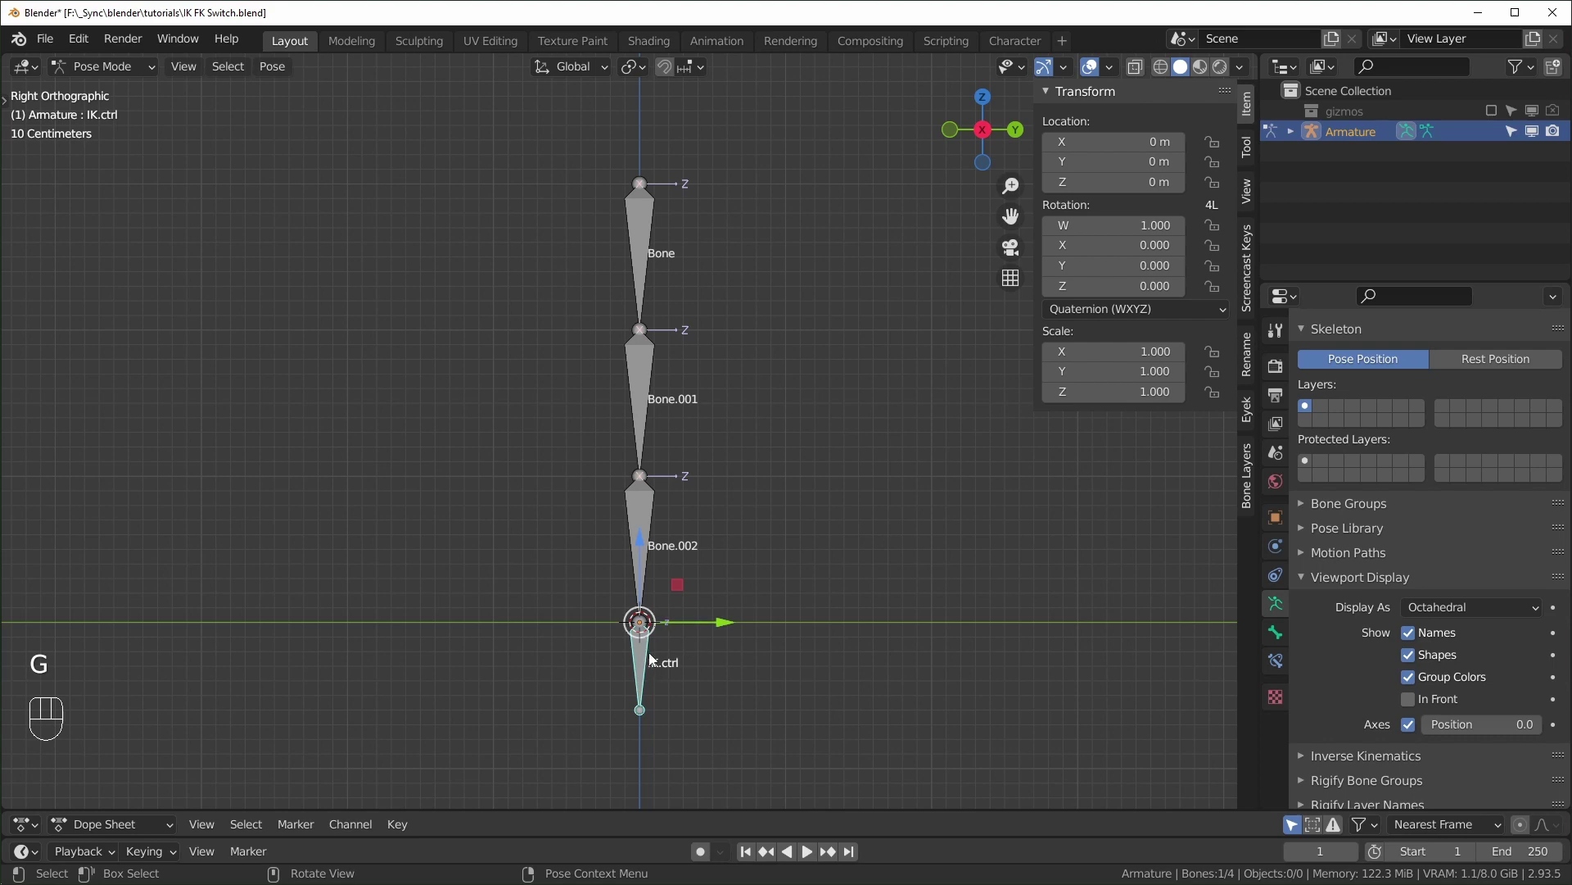
Link Bone.002 to IK.ctrl with Shift+I, test moving it, then detach IK.ctrl from its parent.
{"action": "left_click", "coordinate": [649, 659]}
{"action": "left_click", "coordinate": [634, 538]}
{"action": "key", "text": "shift+i"}
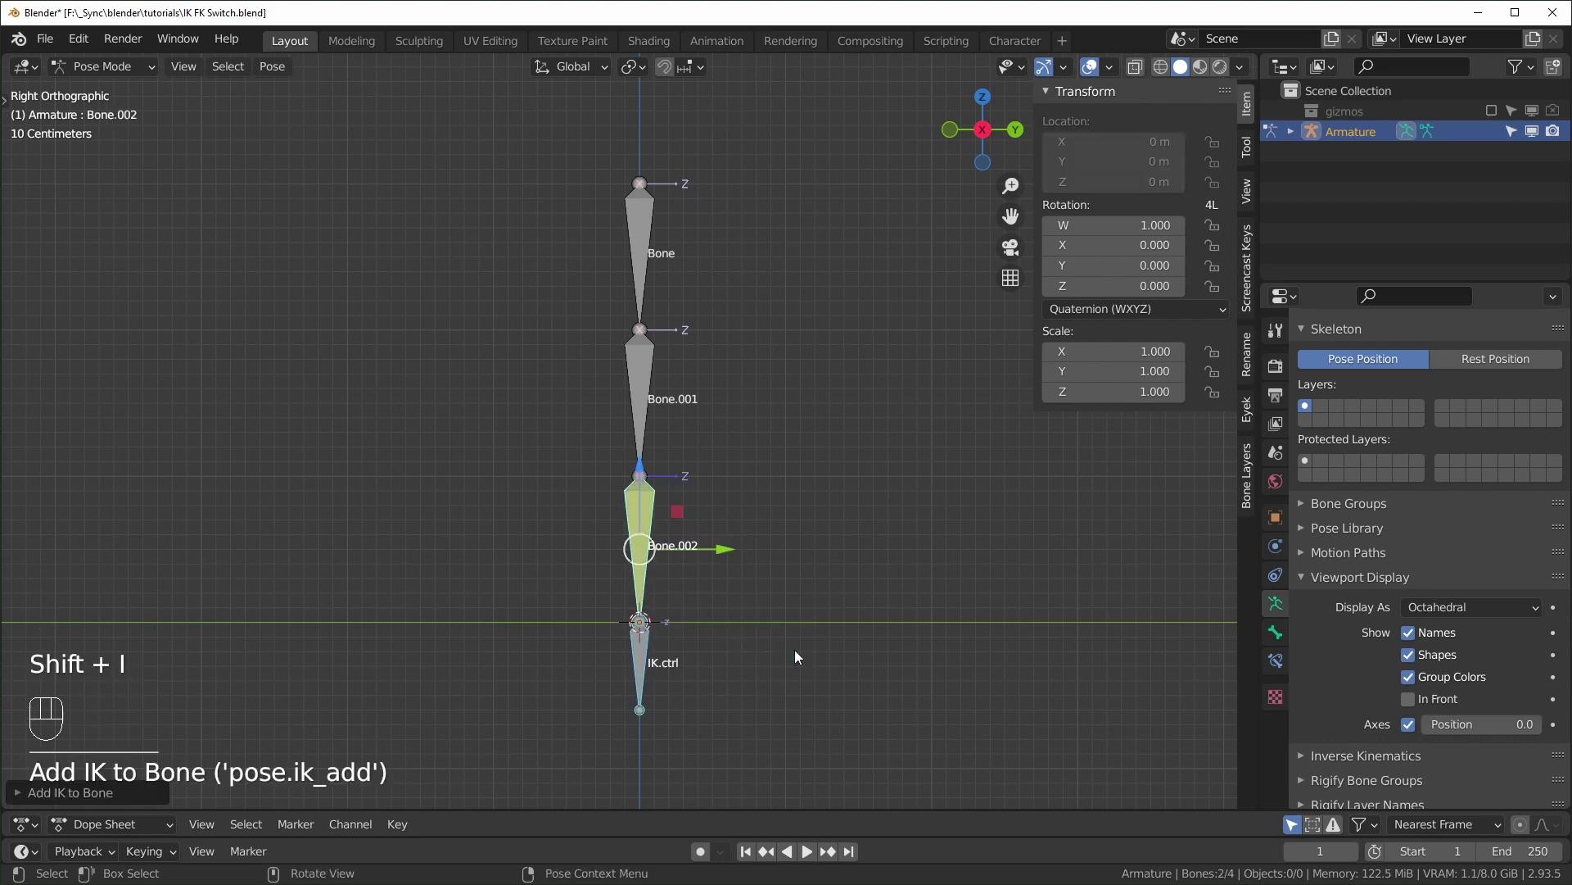
{"action": "left_click", "coordinate": [646, 671]}
{"action": "key", "text": "g"}
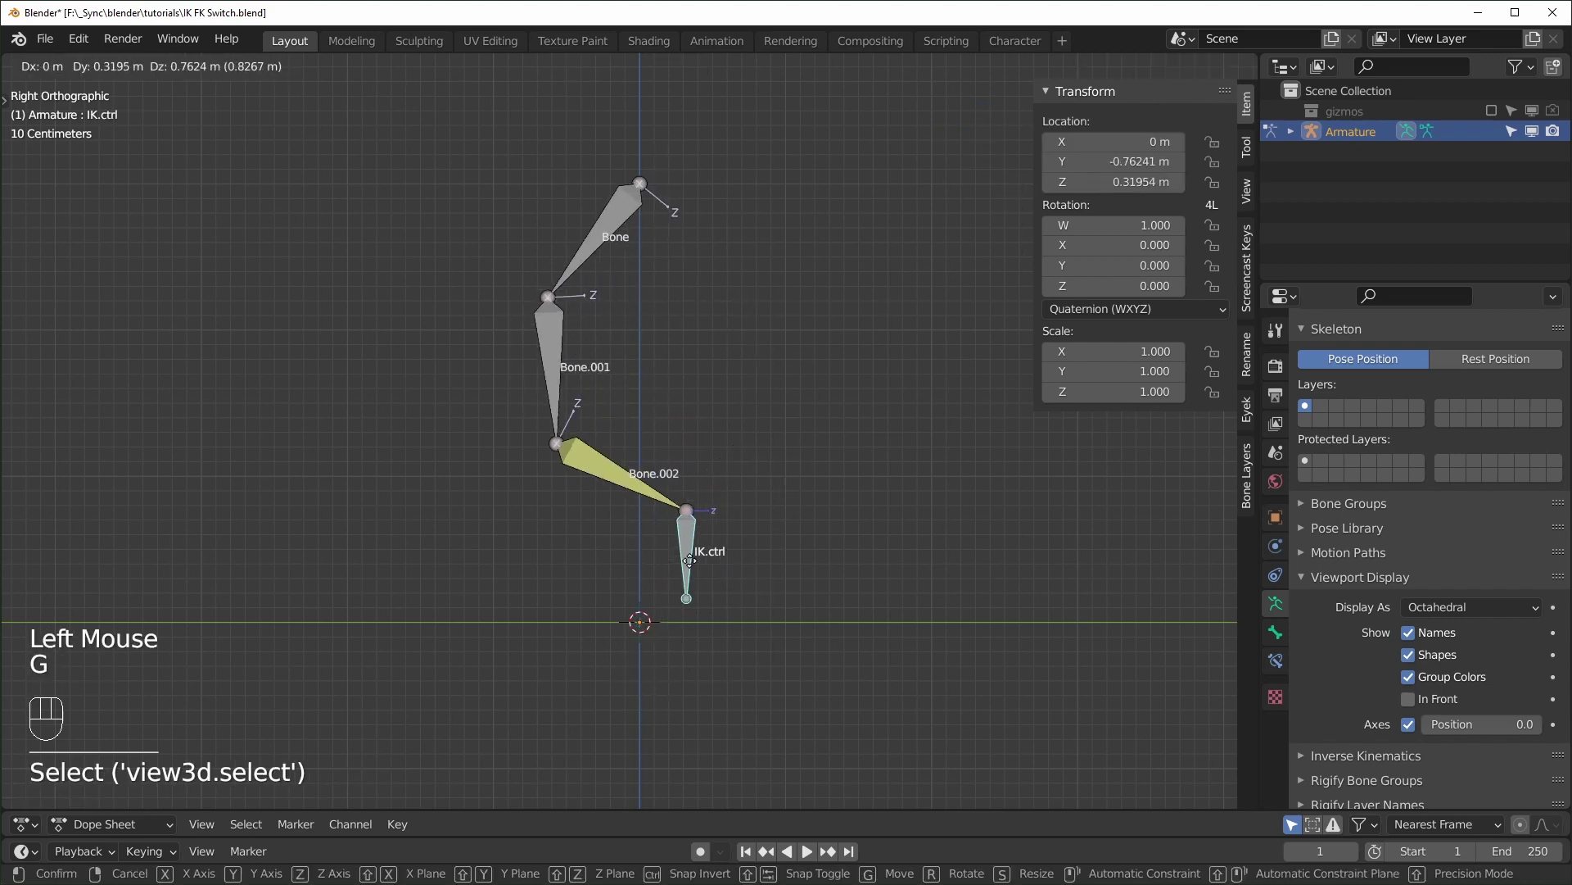
{"action": "key", "text": "g"}
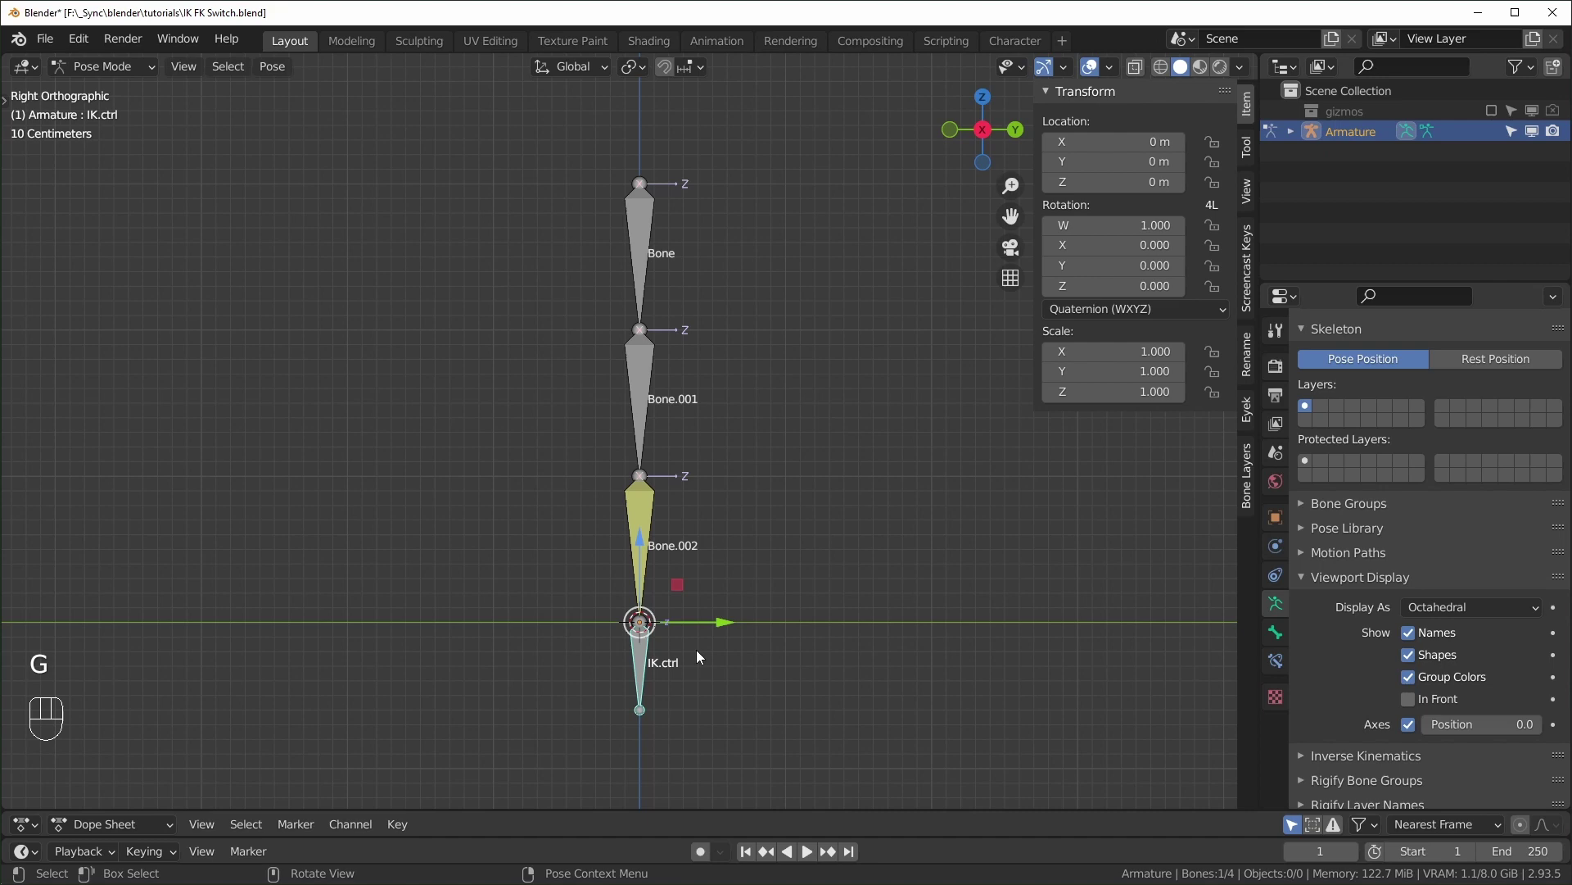
{"action": "key", "text": "g"}
{"action": "key", "text": "g"}
Move IK.ctrl aside and give Bone.002 an IK constraint targeting IK.ctrl with influence 0.
{"action": "left_click", "coordinate": [642, 672]}
{"action": "left_click", "coordinate": [646, 680]}
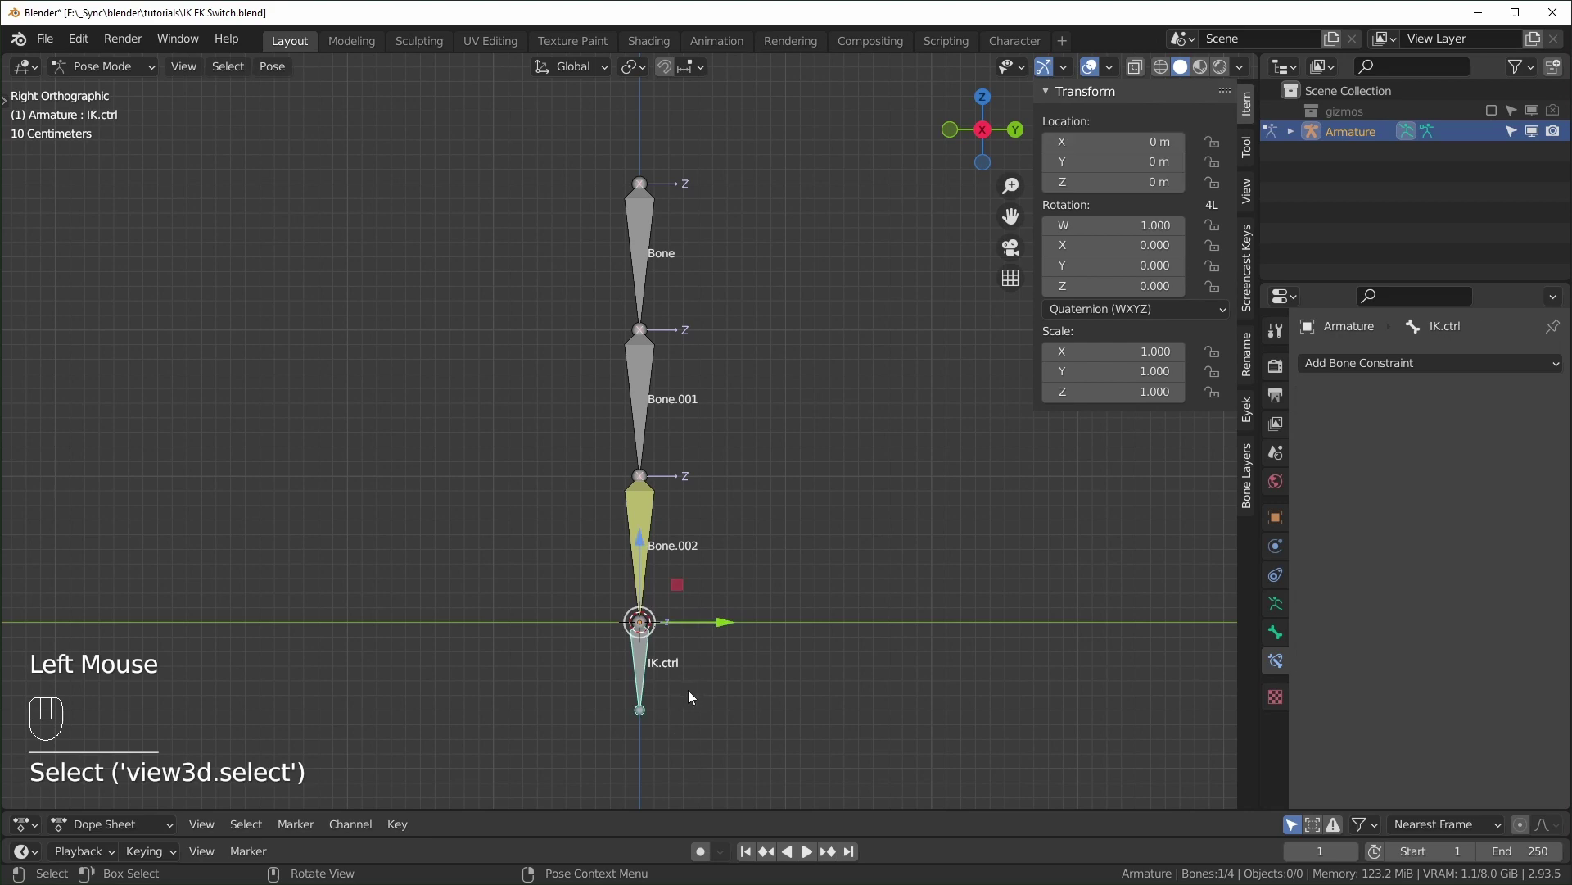
{"action": "key", "text": "g"}
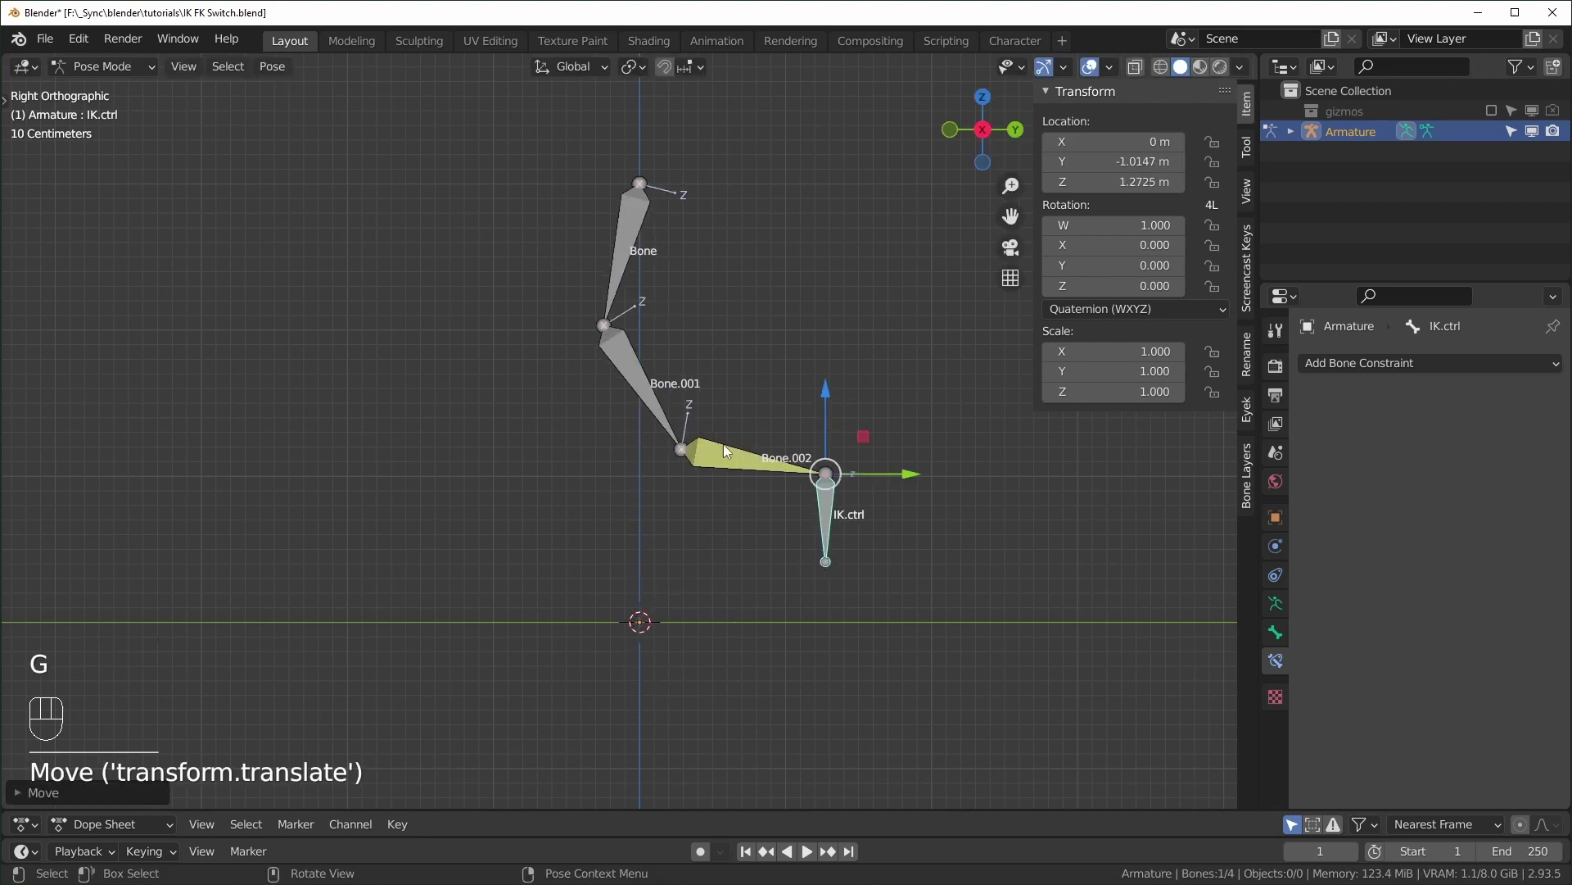
{"action": "left_click", "coordinate": [734, 464]}
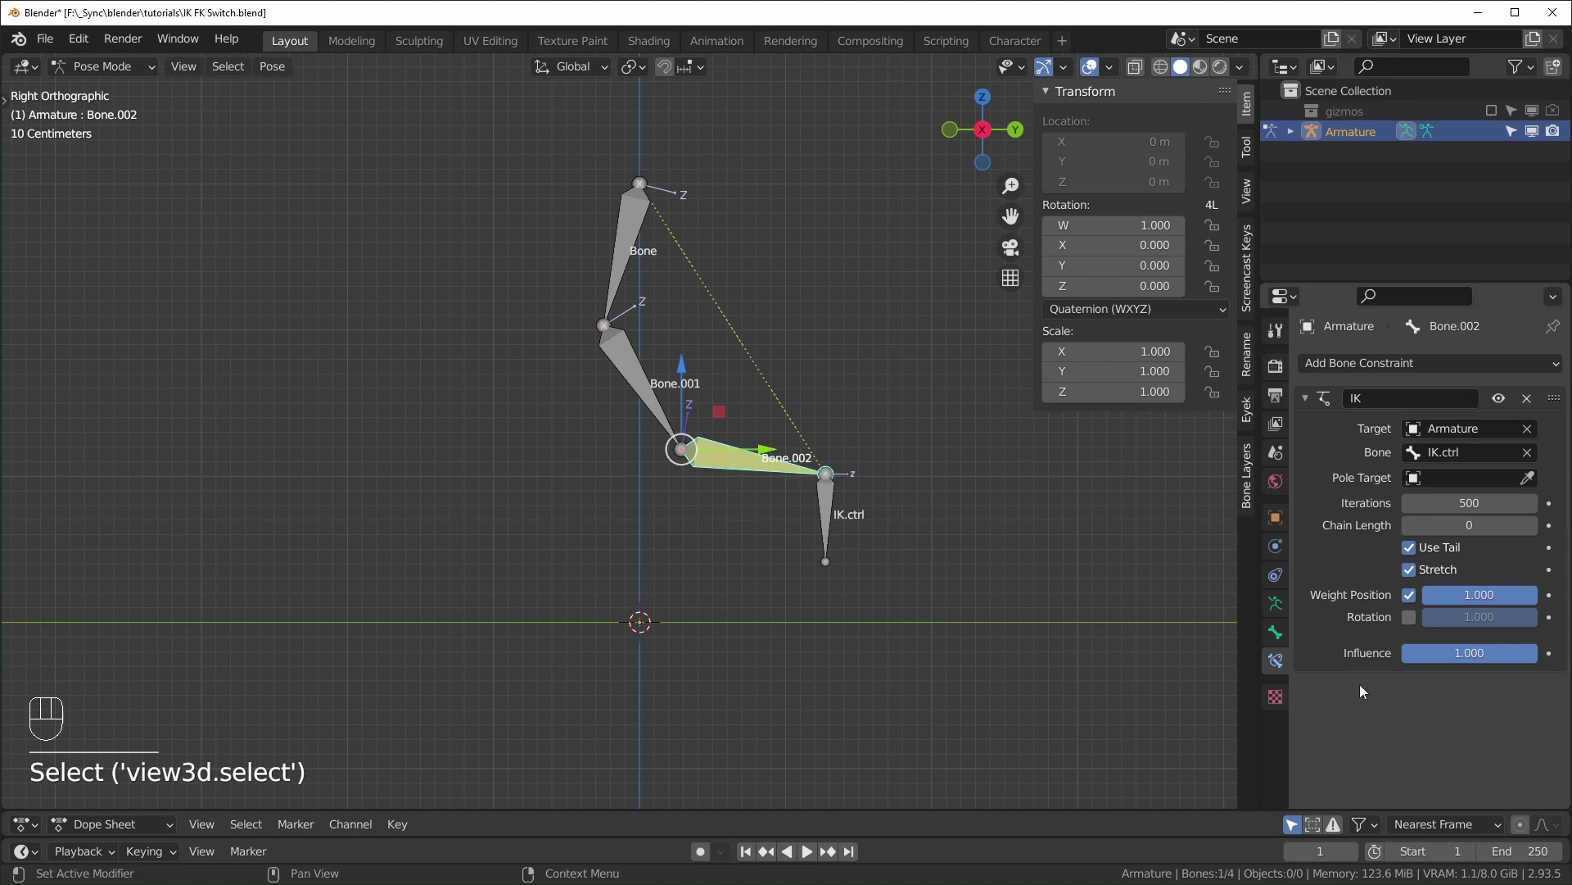
{"action": "left_click_drag", "start_coordinate": [1516, 663], "coordinate": [1304, 763]}
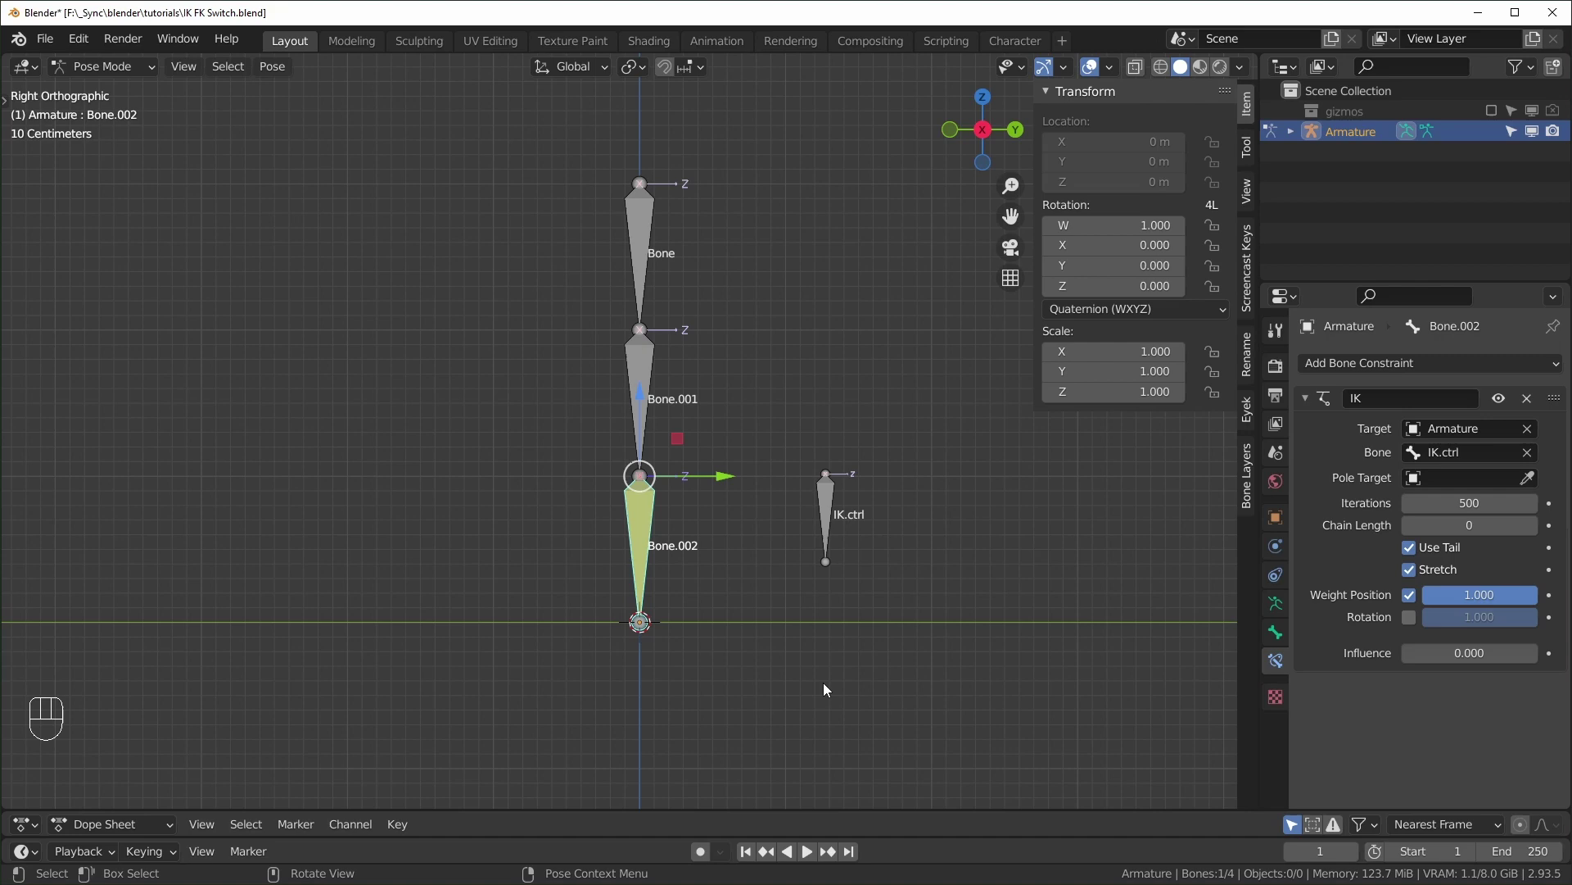
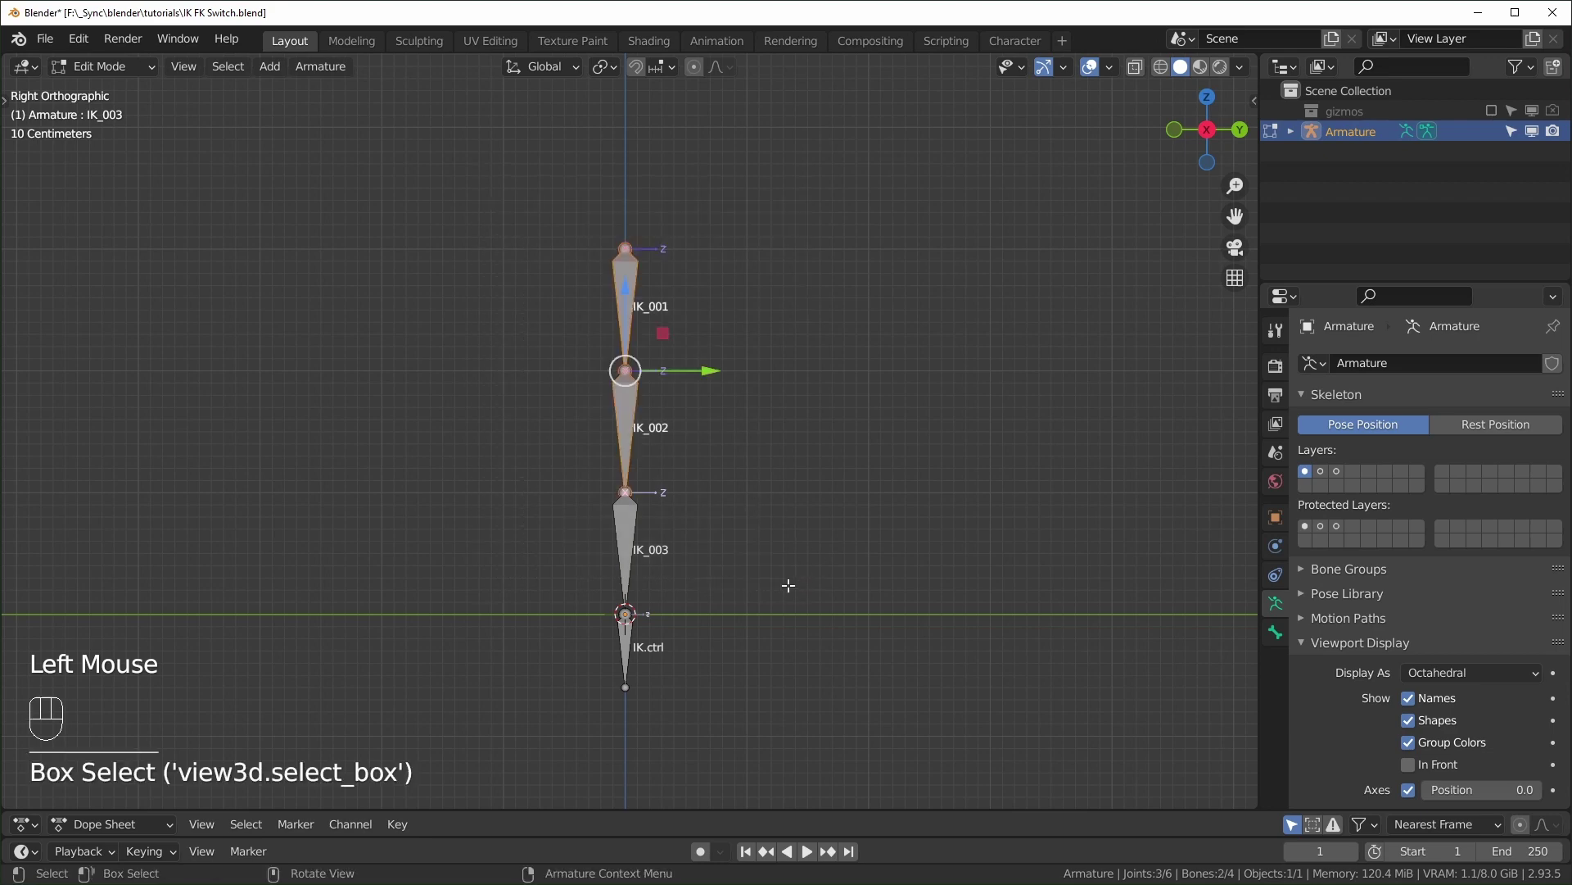
Duplicate IK_001–IK_003 and move the copies onto bone layer 2.
{"action": "key", "text": "a"}
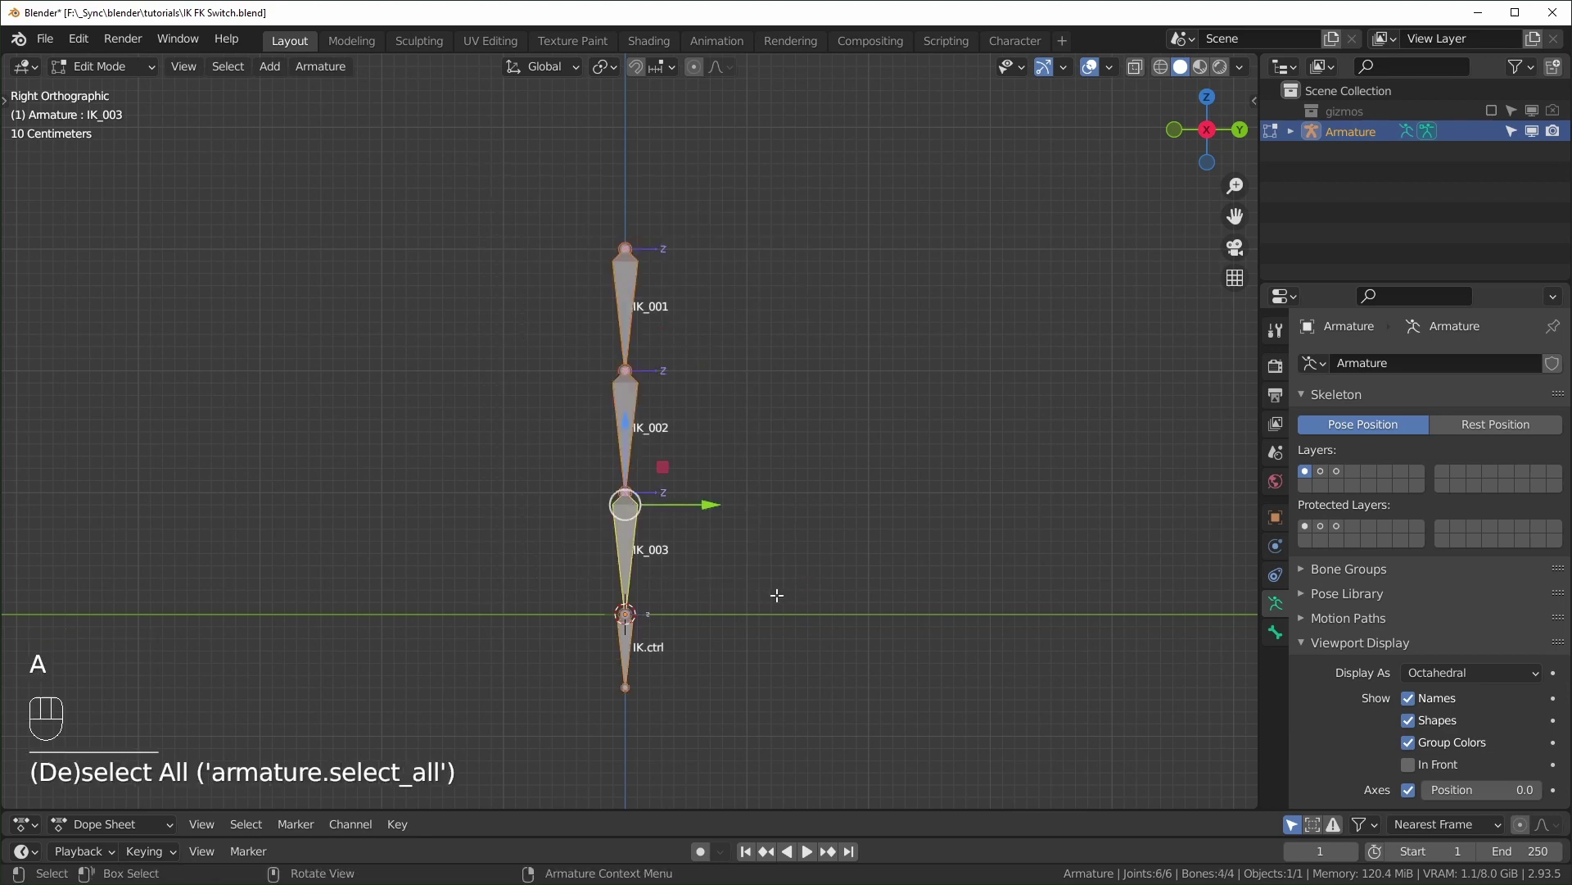
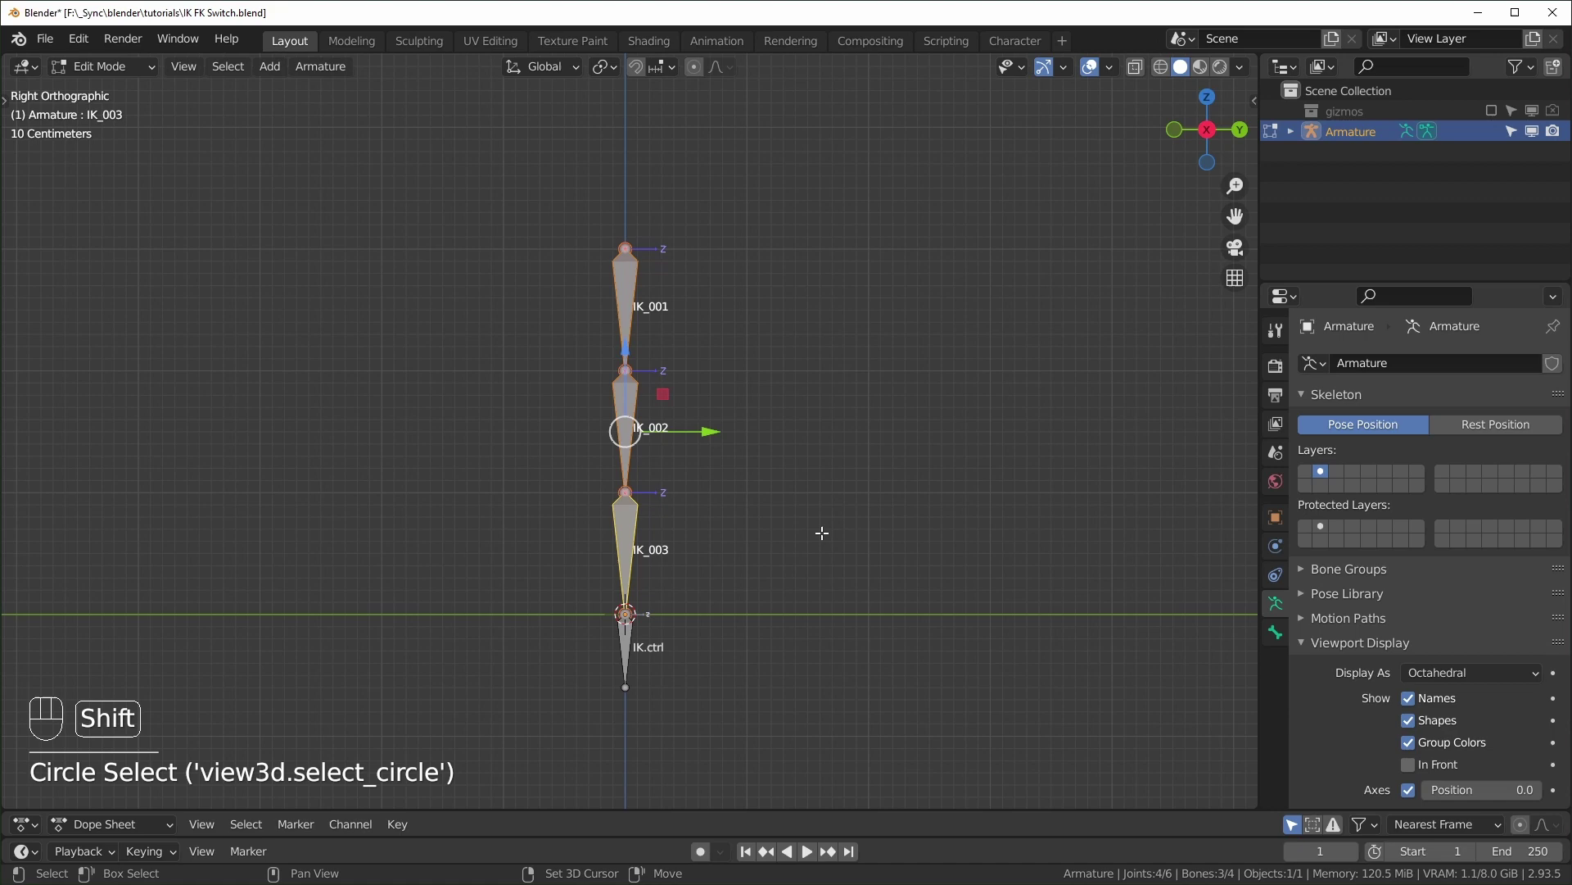
{"action": "key", "text": "shift+d"}
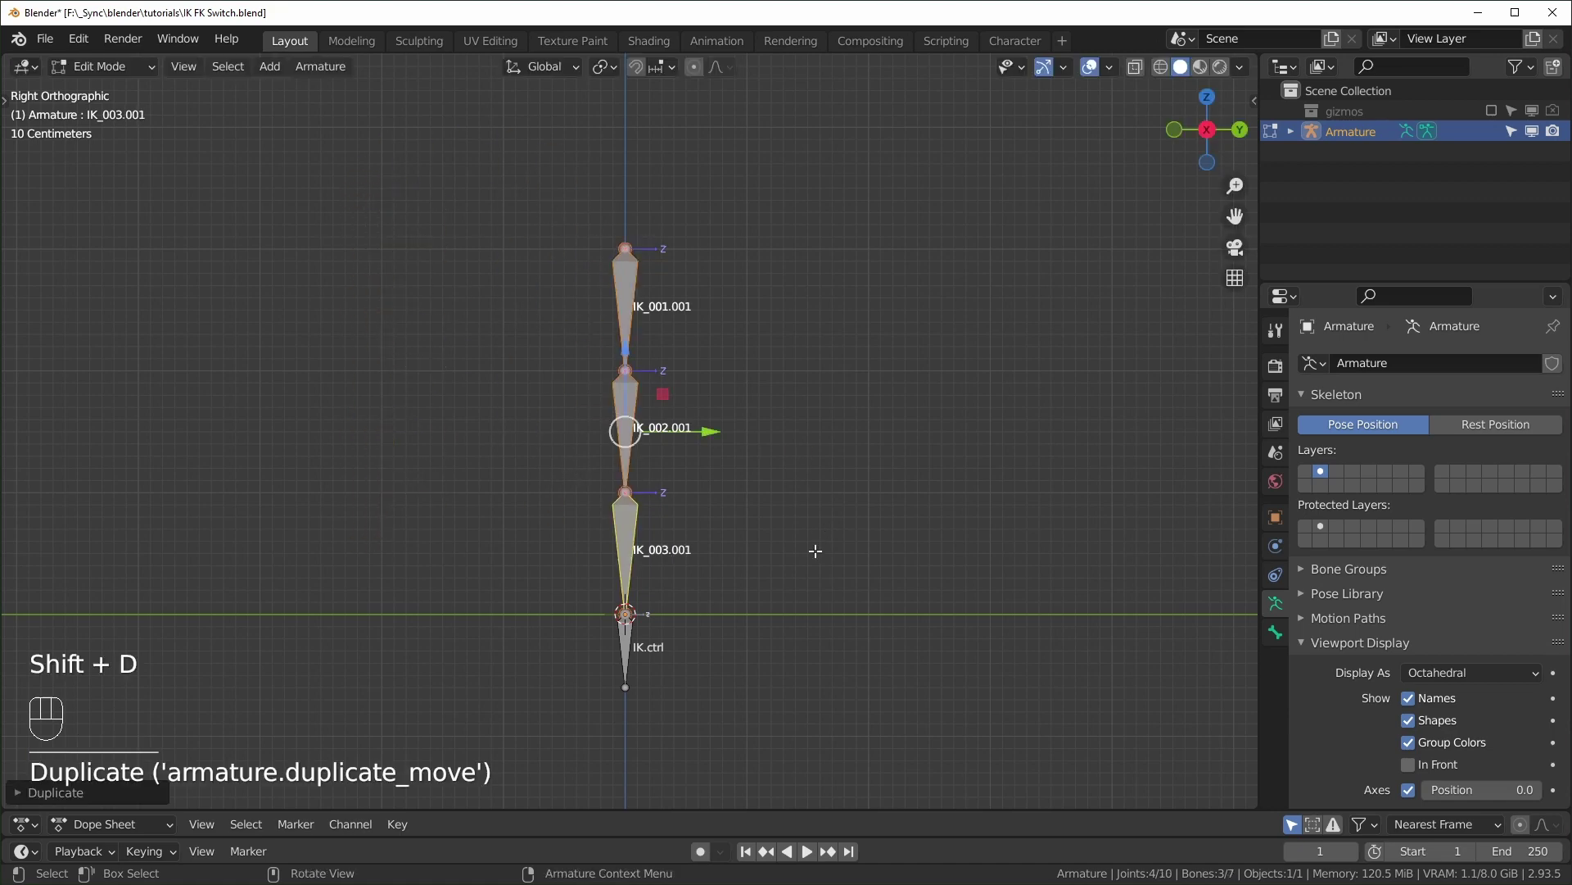
{"action": "key", "text": "m"}
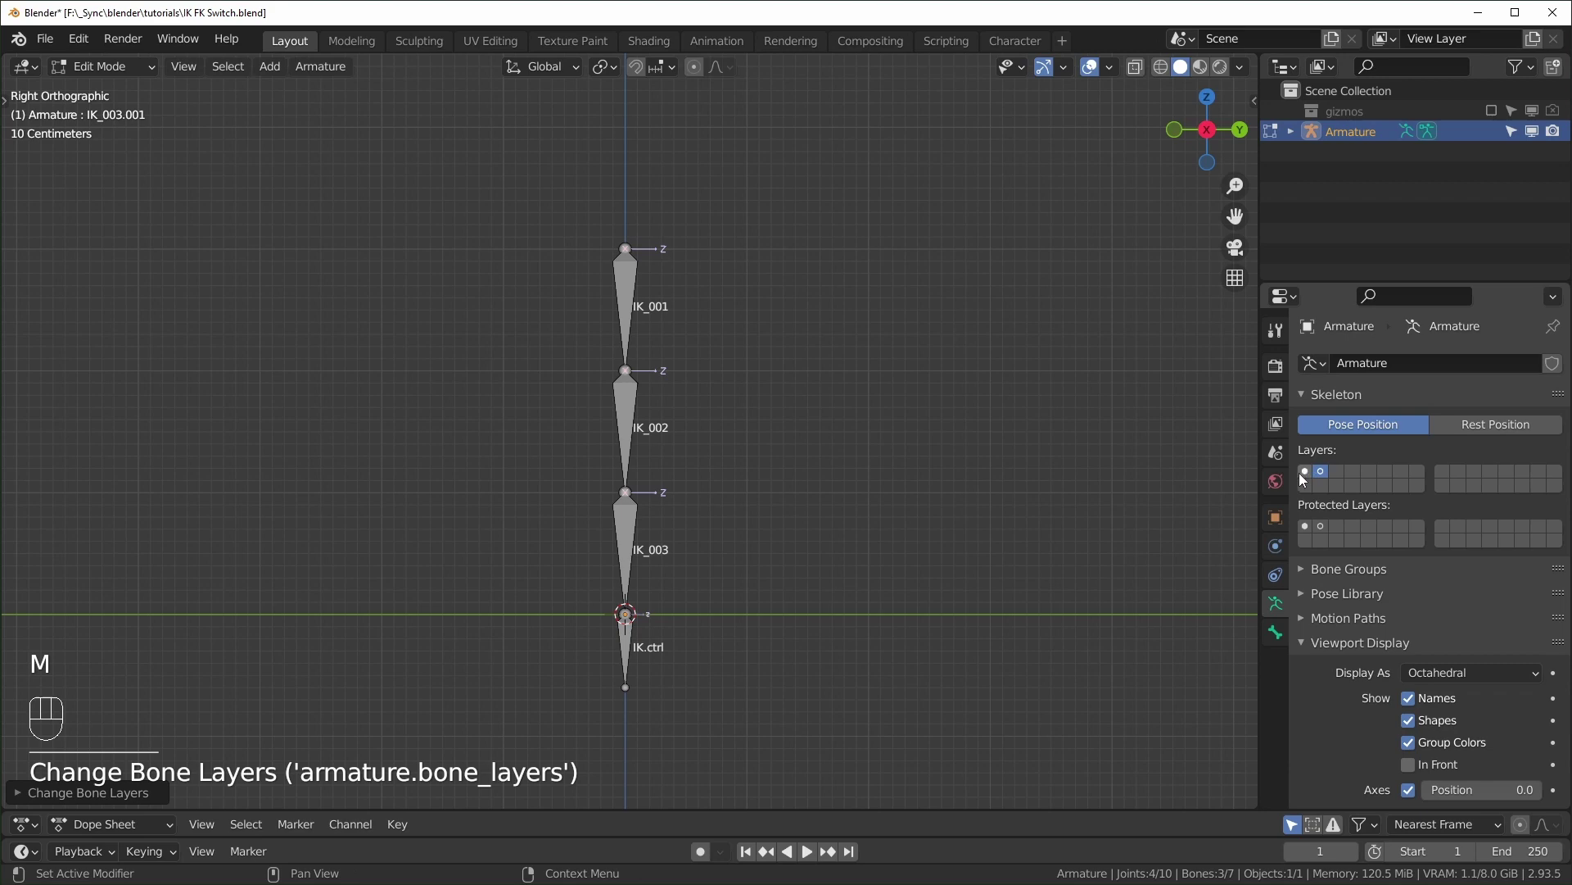
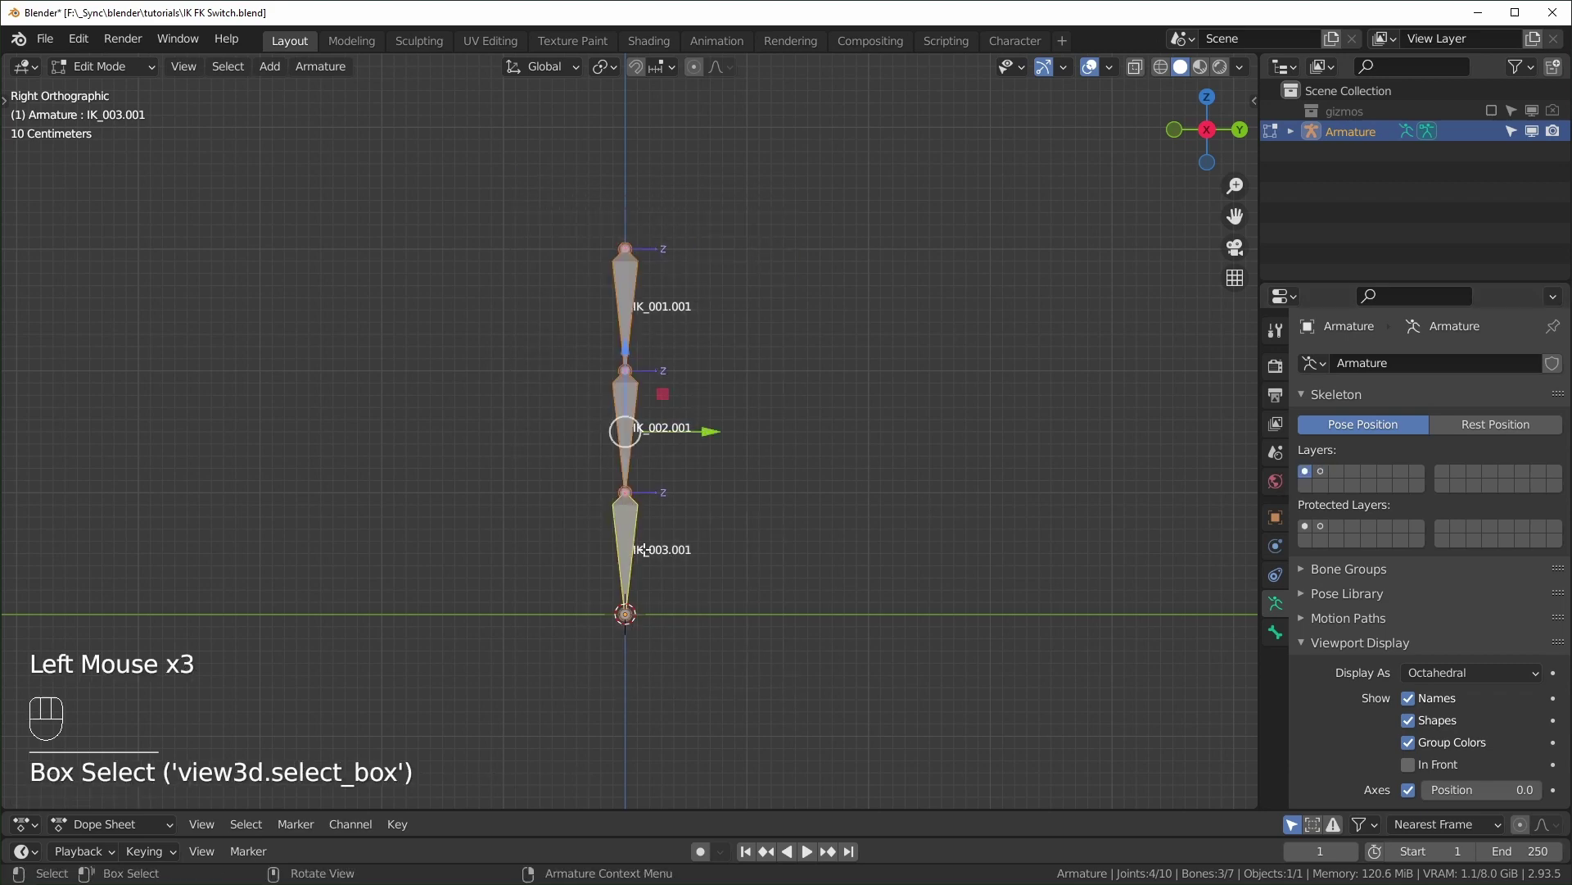
Duplicate the DEF bones onto bone layer 3 and batch-rename them FK_001–FK_003.
{"action": "key", "text": "n"}
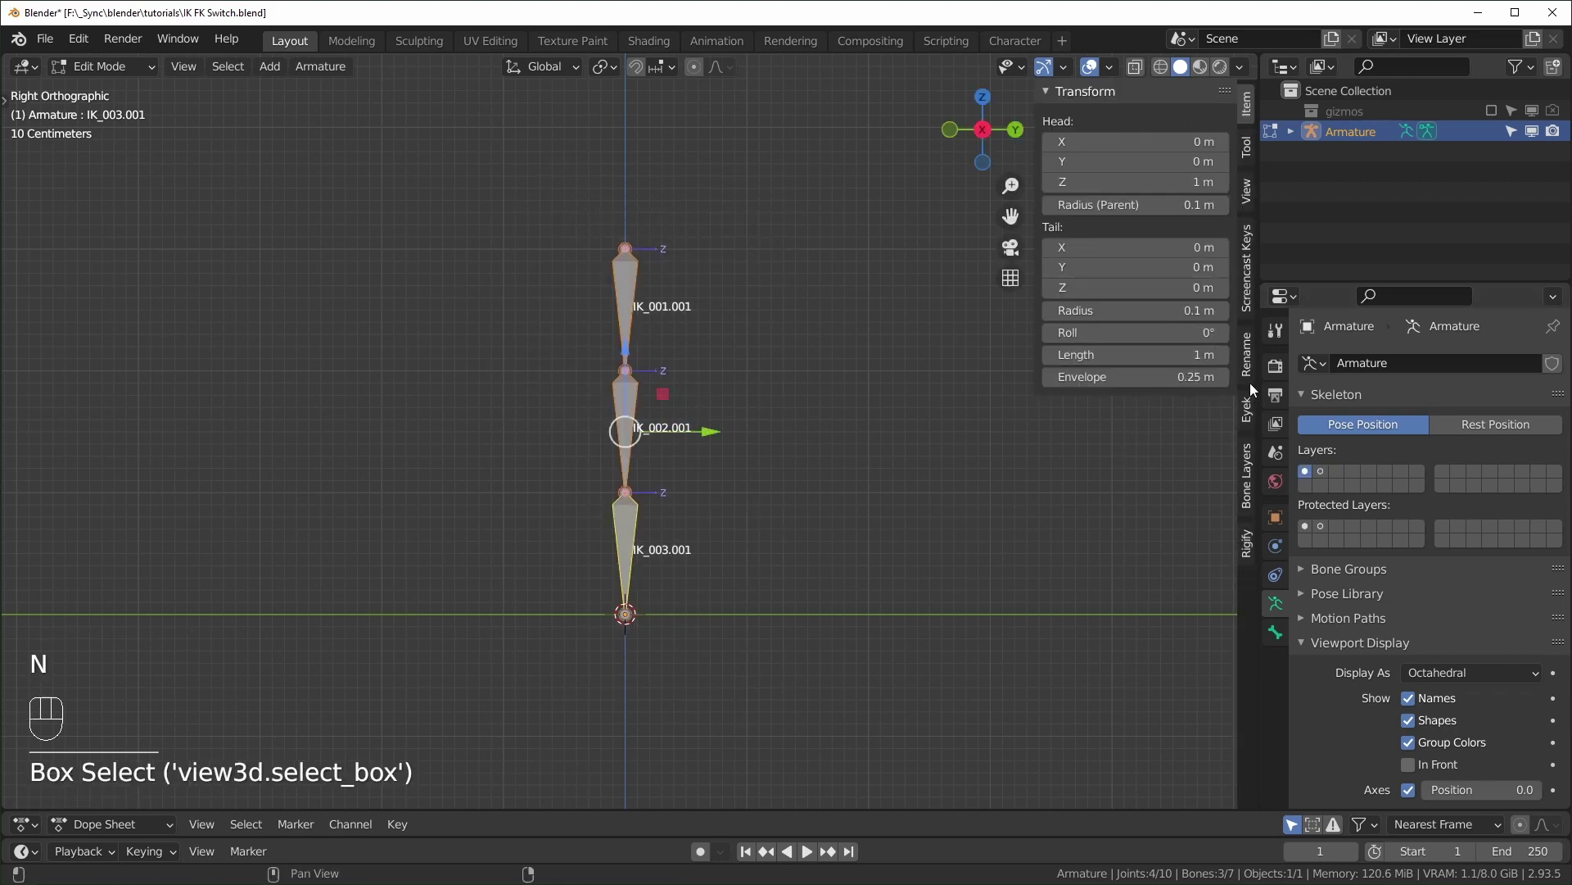
{"action": "left_click", "coordinate": [1249, 358]}
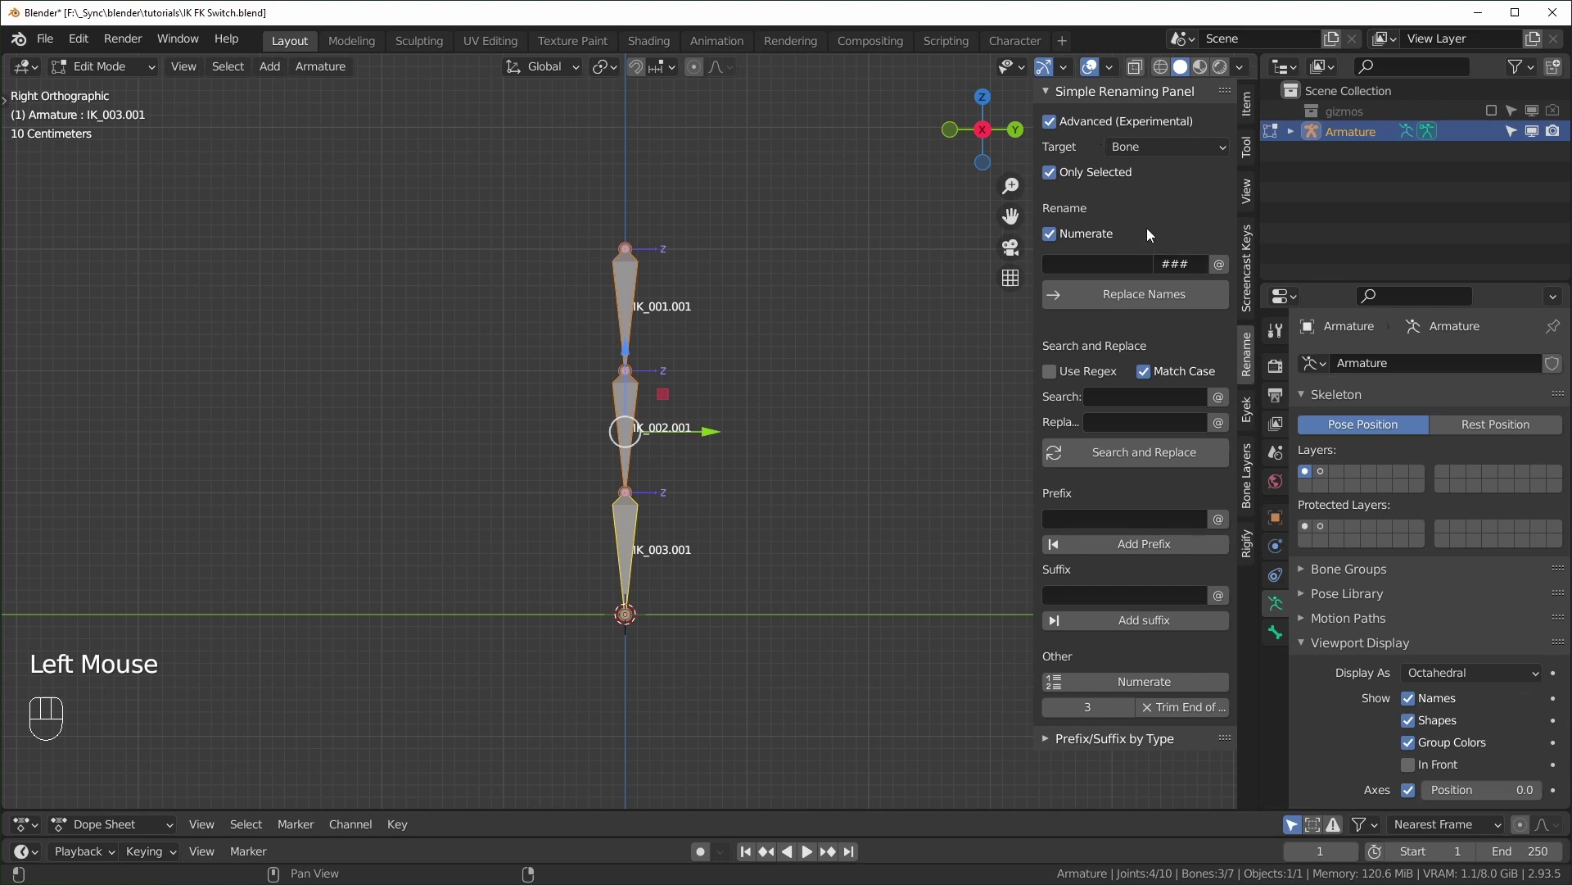
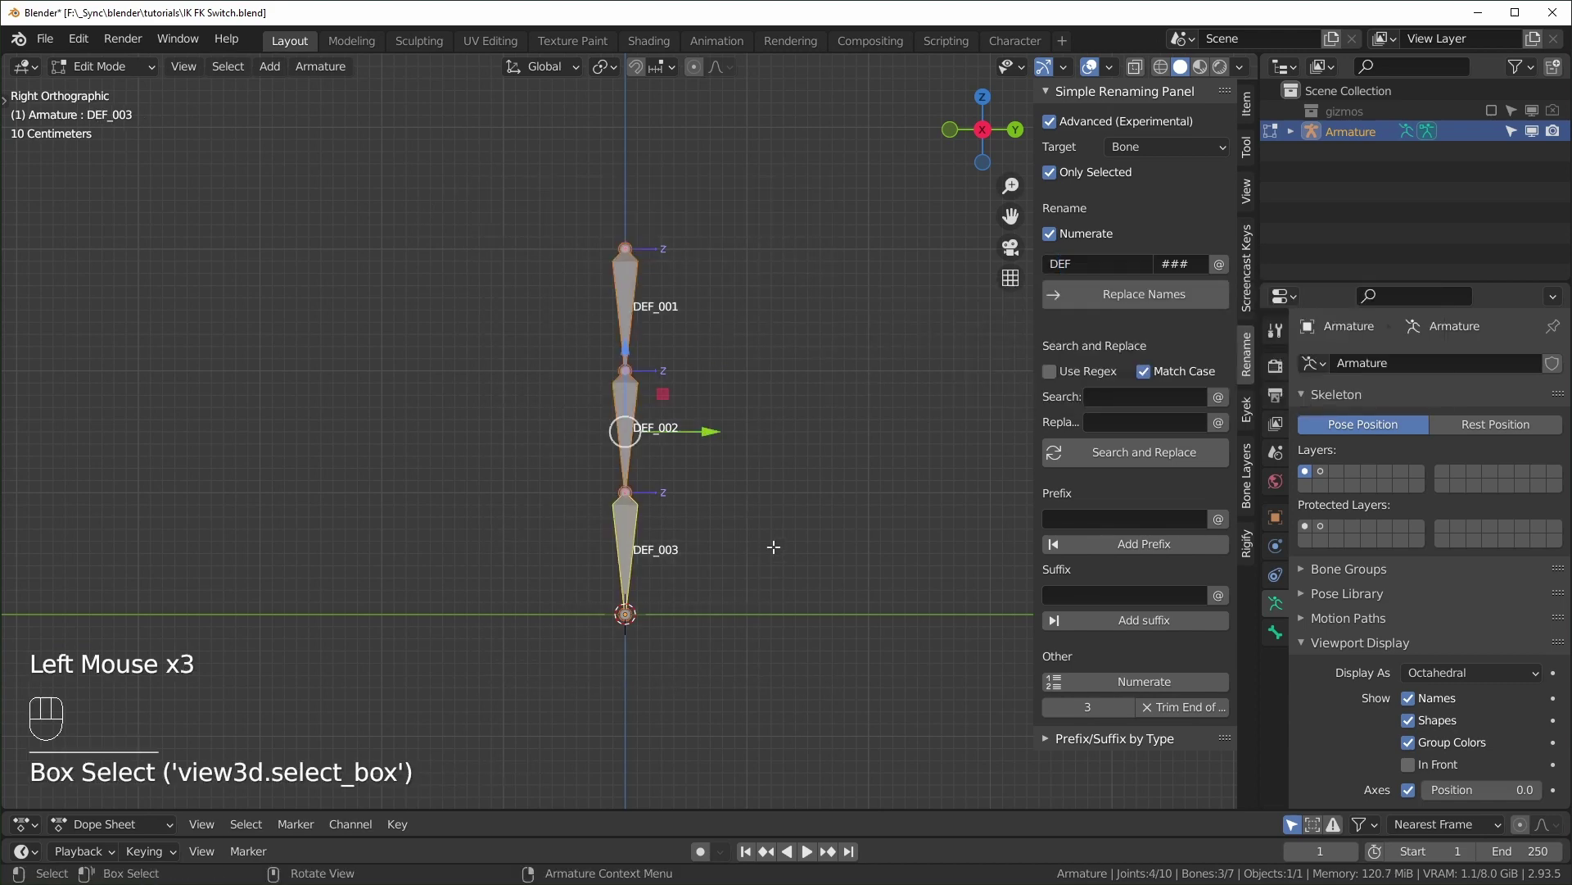
{"action": "key", "text": "shift+d"}
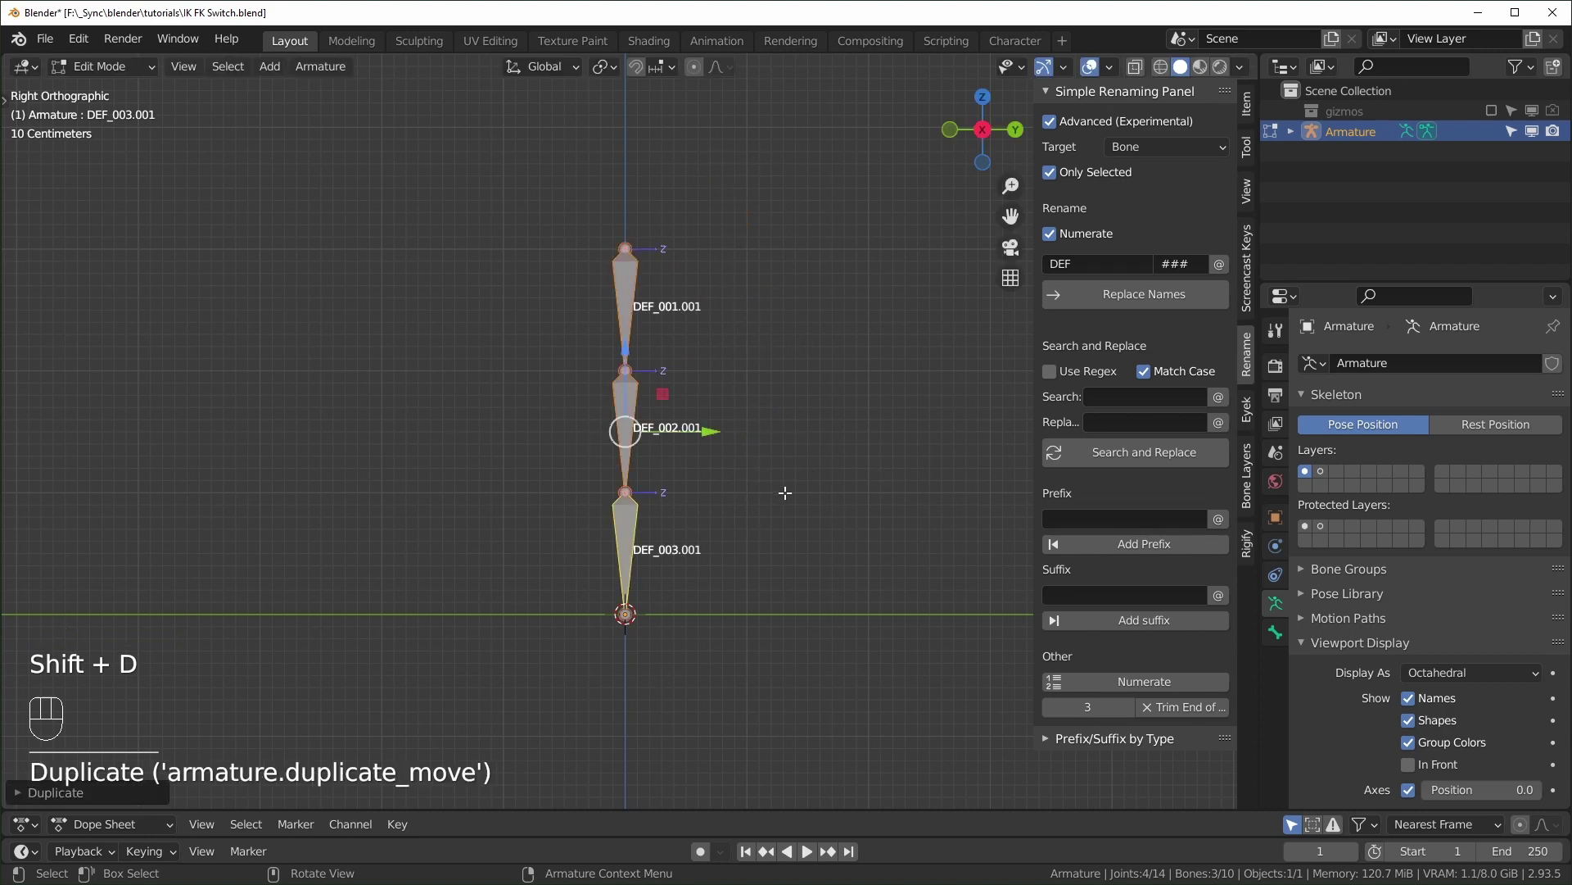
{"action": "key", "text": "m"}
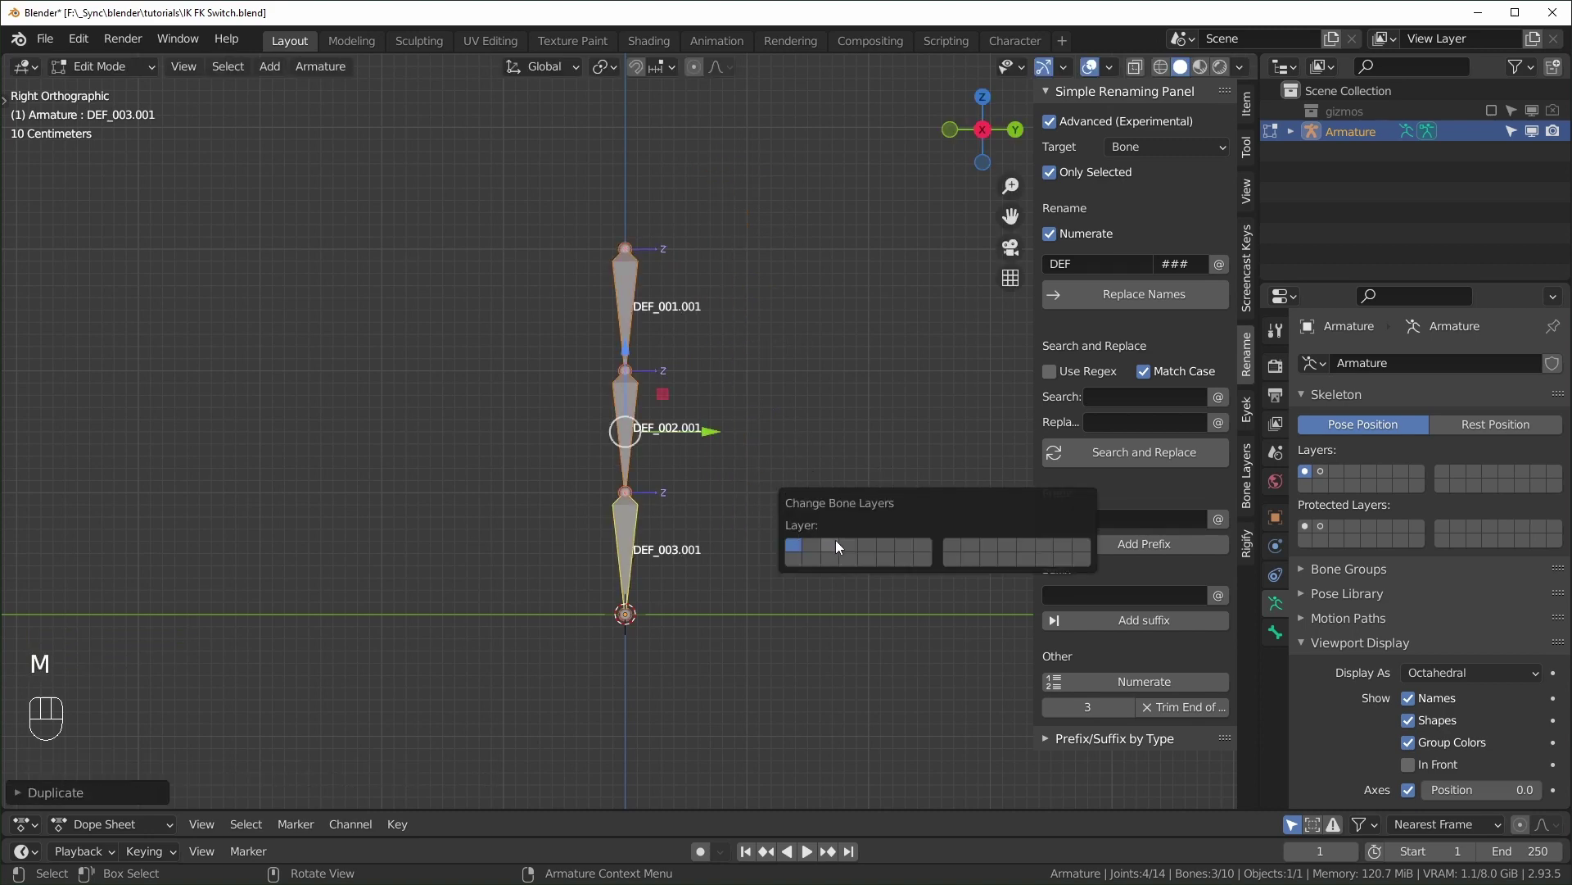
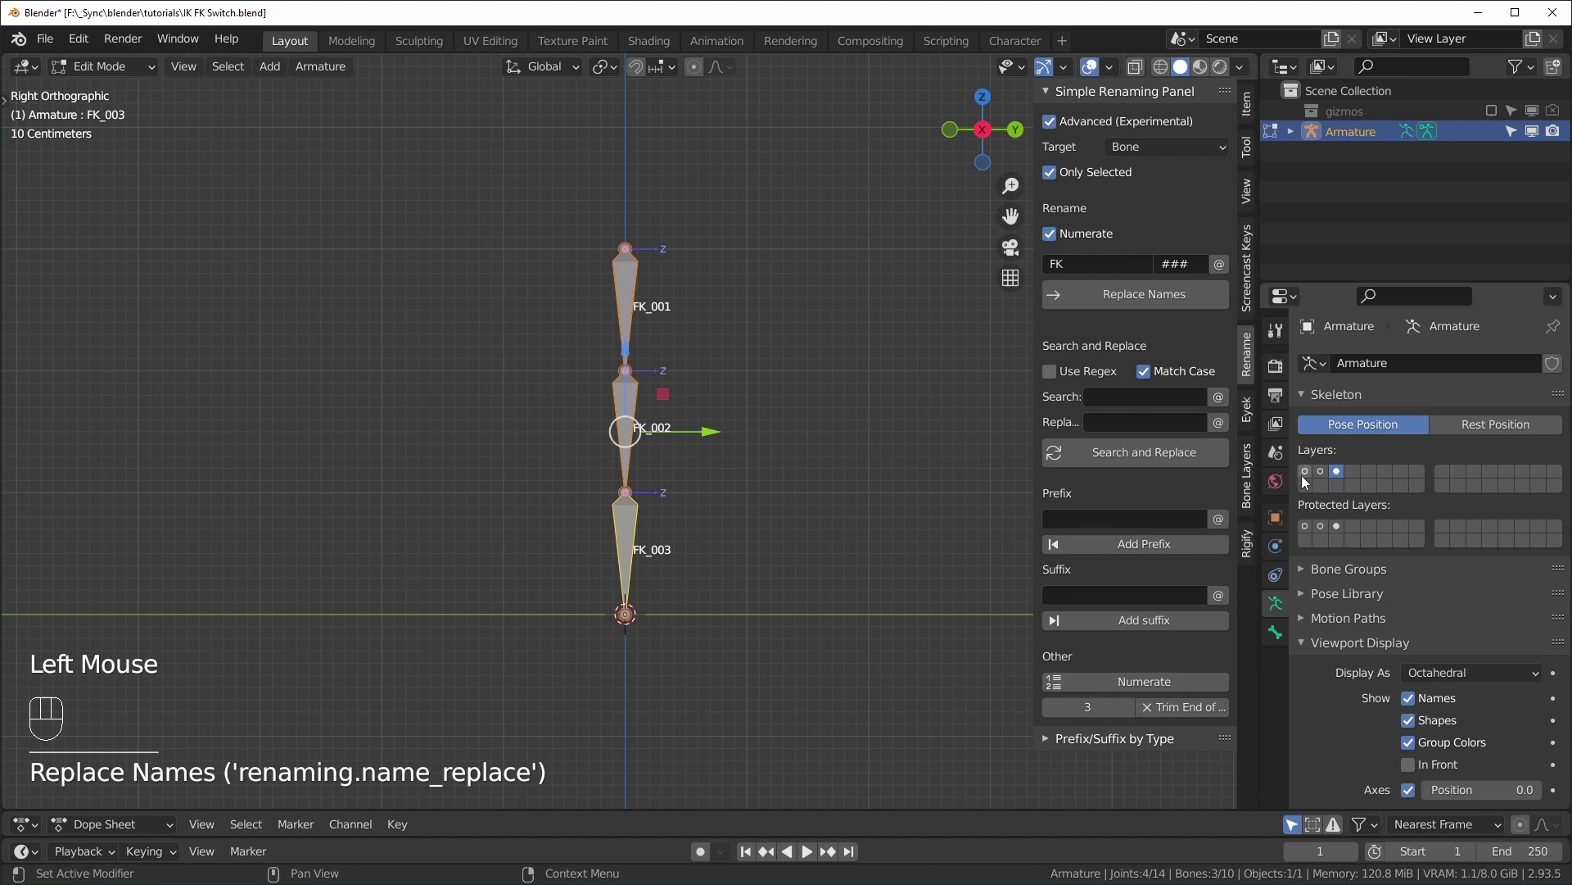
Toggle the skeleton layers so only the FK bones' layer is visible.
{"action": "left_click", "coordinate": [1308, 481]}
{"action": "left_click", "coordinate": [1324, 479]}
{"action": "left_click", "coordinate": [1344, 478]}
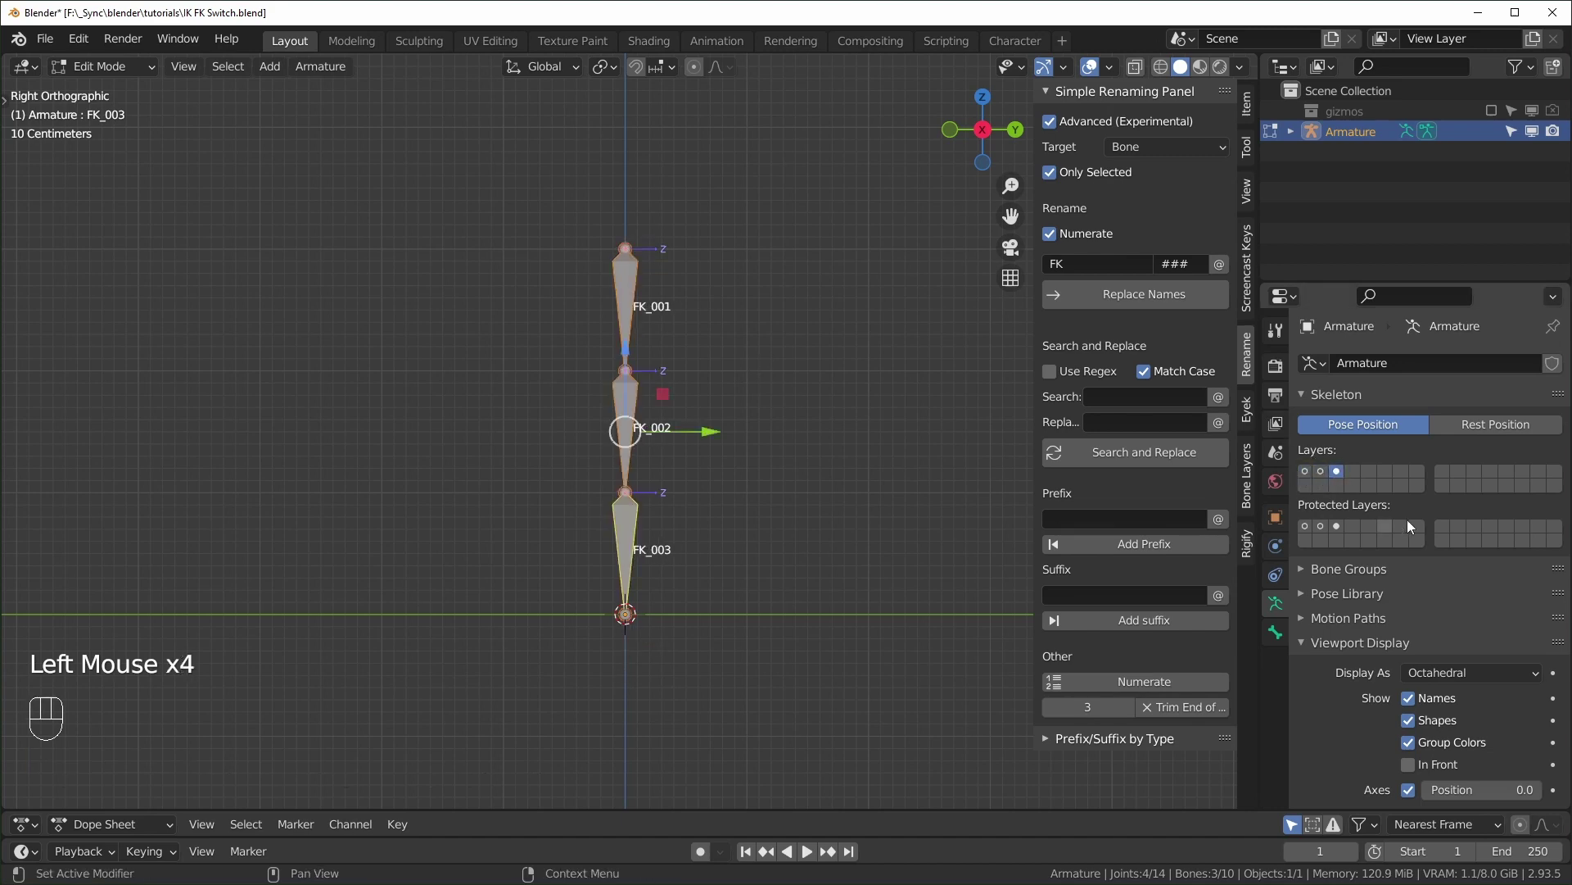
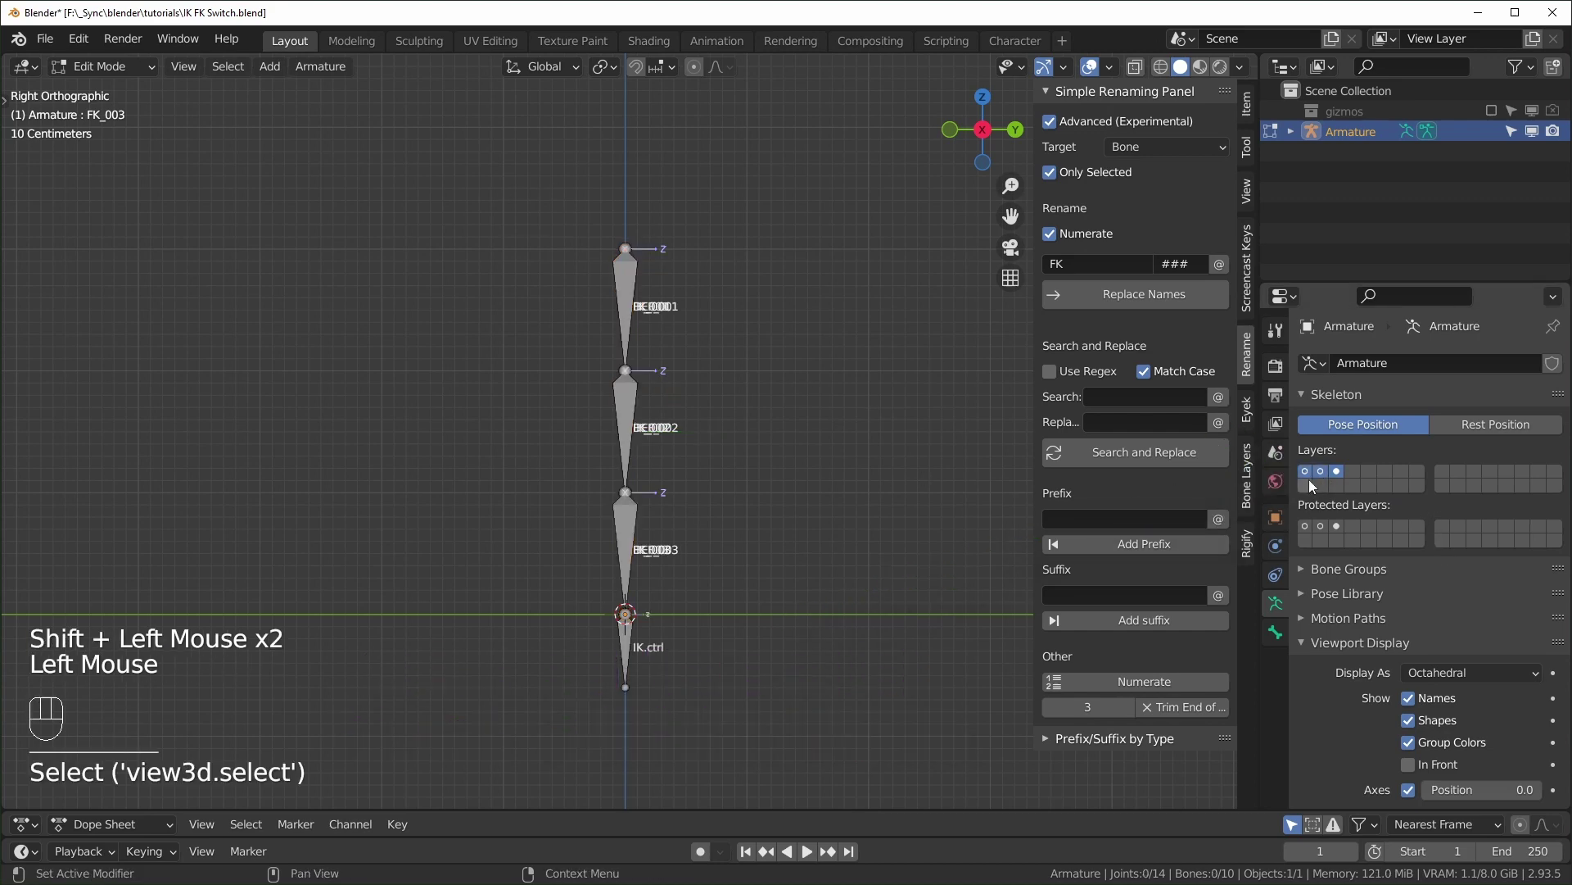
{"action": "left_click", "coordinate": [1303, 477]}
{"action": "left_click", "coordinate": [1317, 480]}
{"action": "left_click", "coordinate": [1339, 479]}
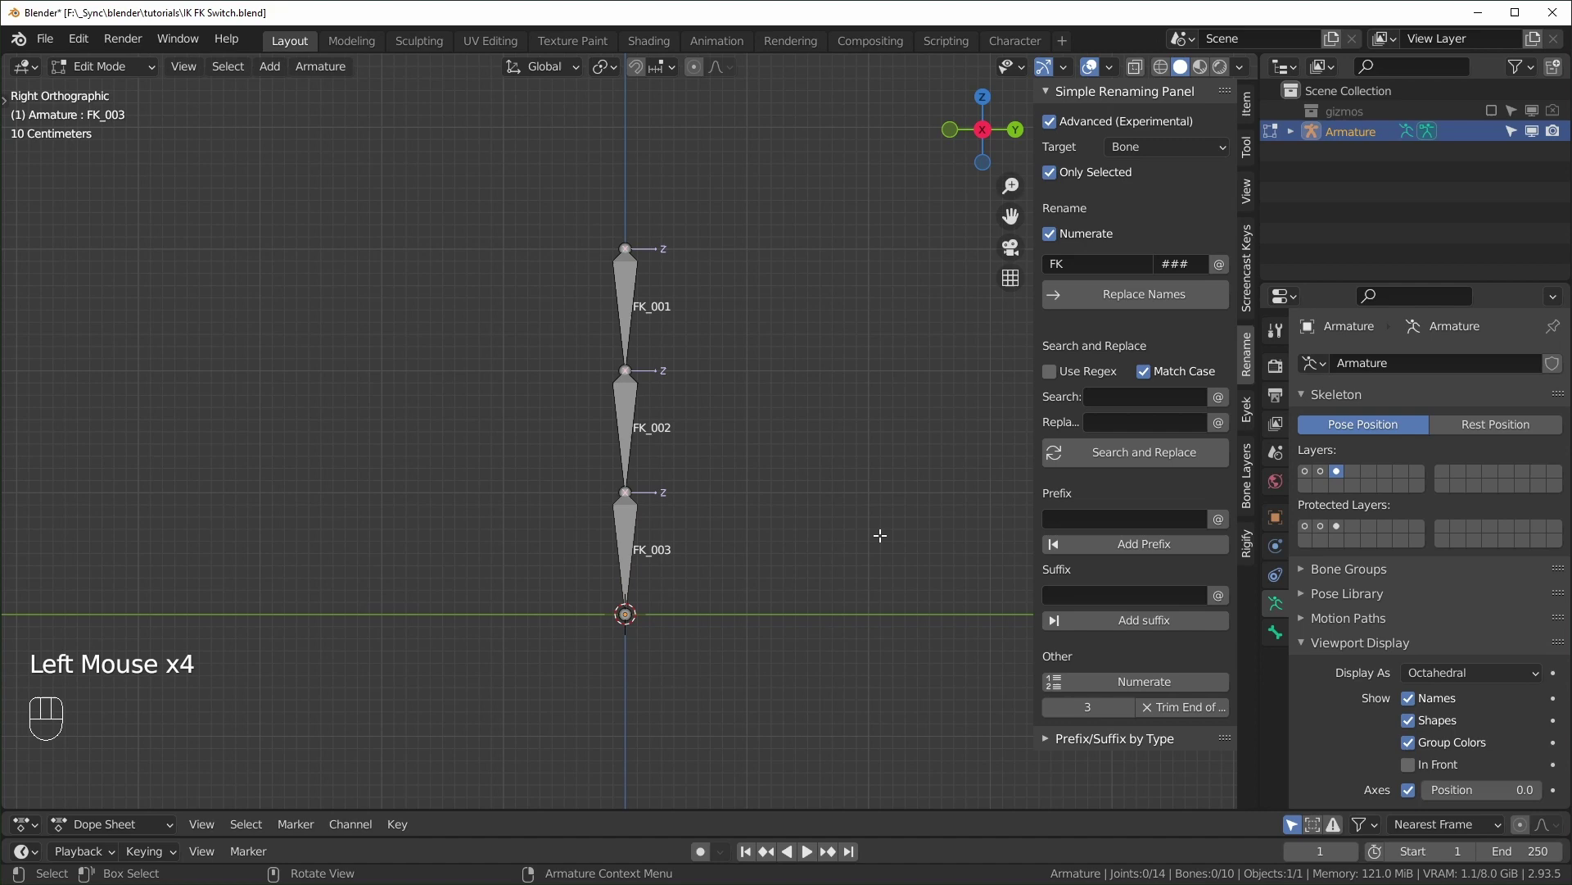
Set the armature's viewport display to B-Bone with names and axes hidden.
{"action": "left_click", "coordinate": [1334, 477]}
{"action": "scroll", "scroll_direction": "up", "scroll_amount": 3}
{"action": "double_click", "coordinate": [920, 595]}
{"action": "left_click", "coordinate": [907, 534]}
{"action": "left_click", "coordinate": [1163, 497]}
{"action": "left_click", "coordinate": [1320, 479]}
Enter Pose Mode, deselect all bones and show only the FK layer 3.
{"action": "key", "text": "a"}
{"action": "key", "text": "a"}
{"action": "double_click", "coordinate": [1314, 475]}
{"action": "double_click", "coordinate": [1339, 479]}
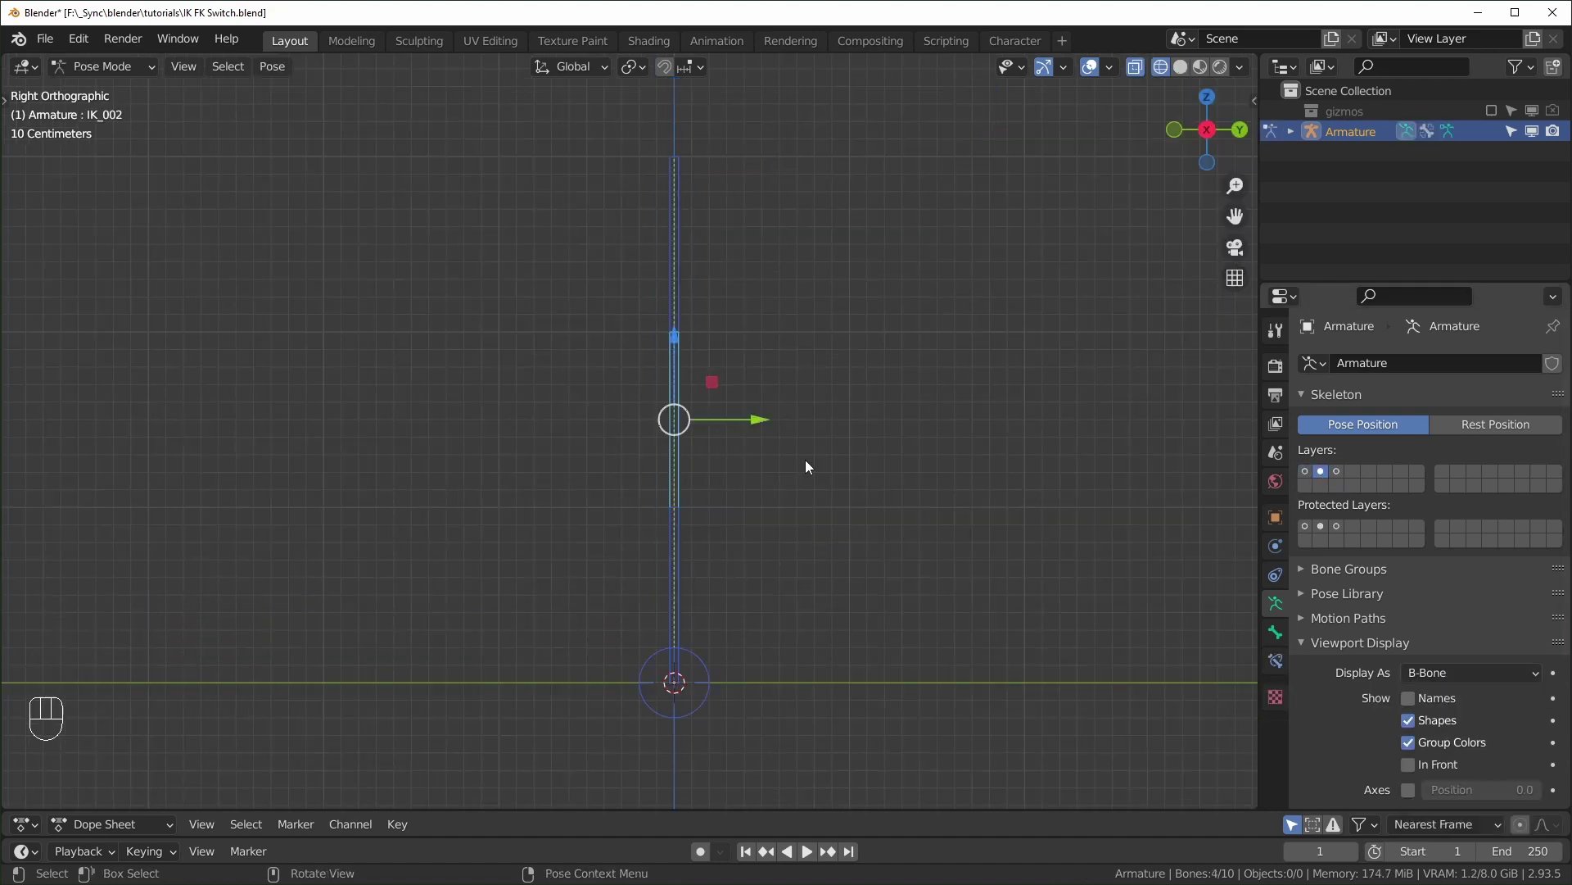
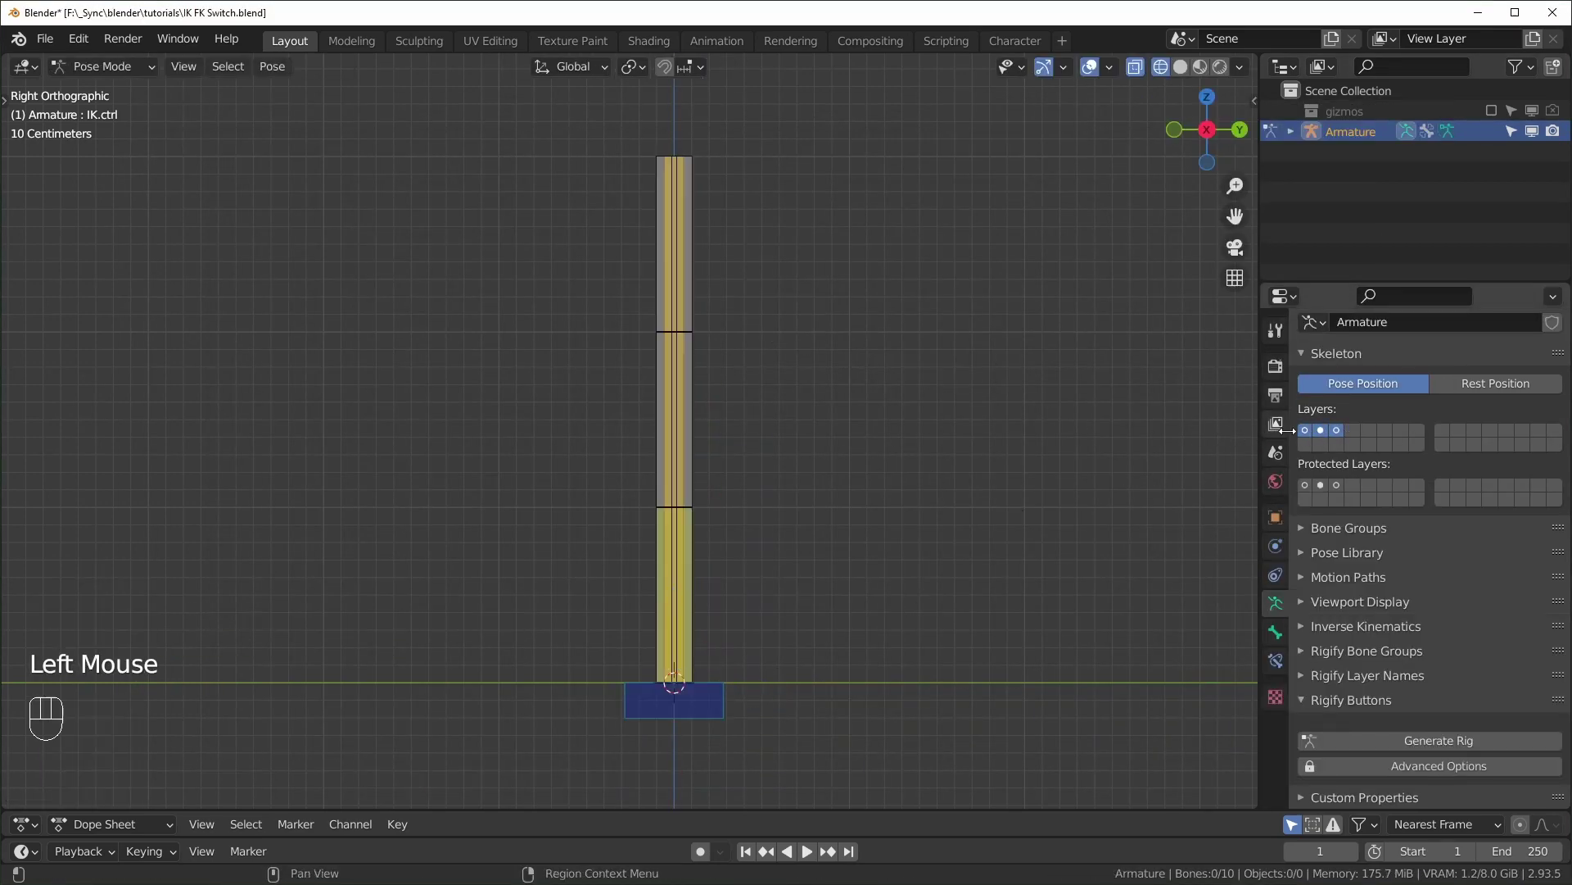
{"action": "left_click", "coordinate": [1311, 434]}
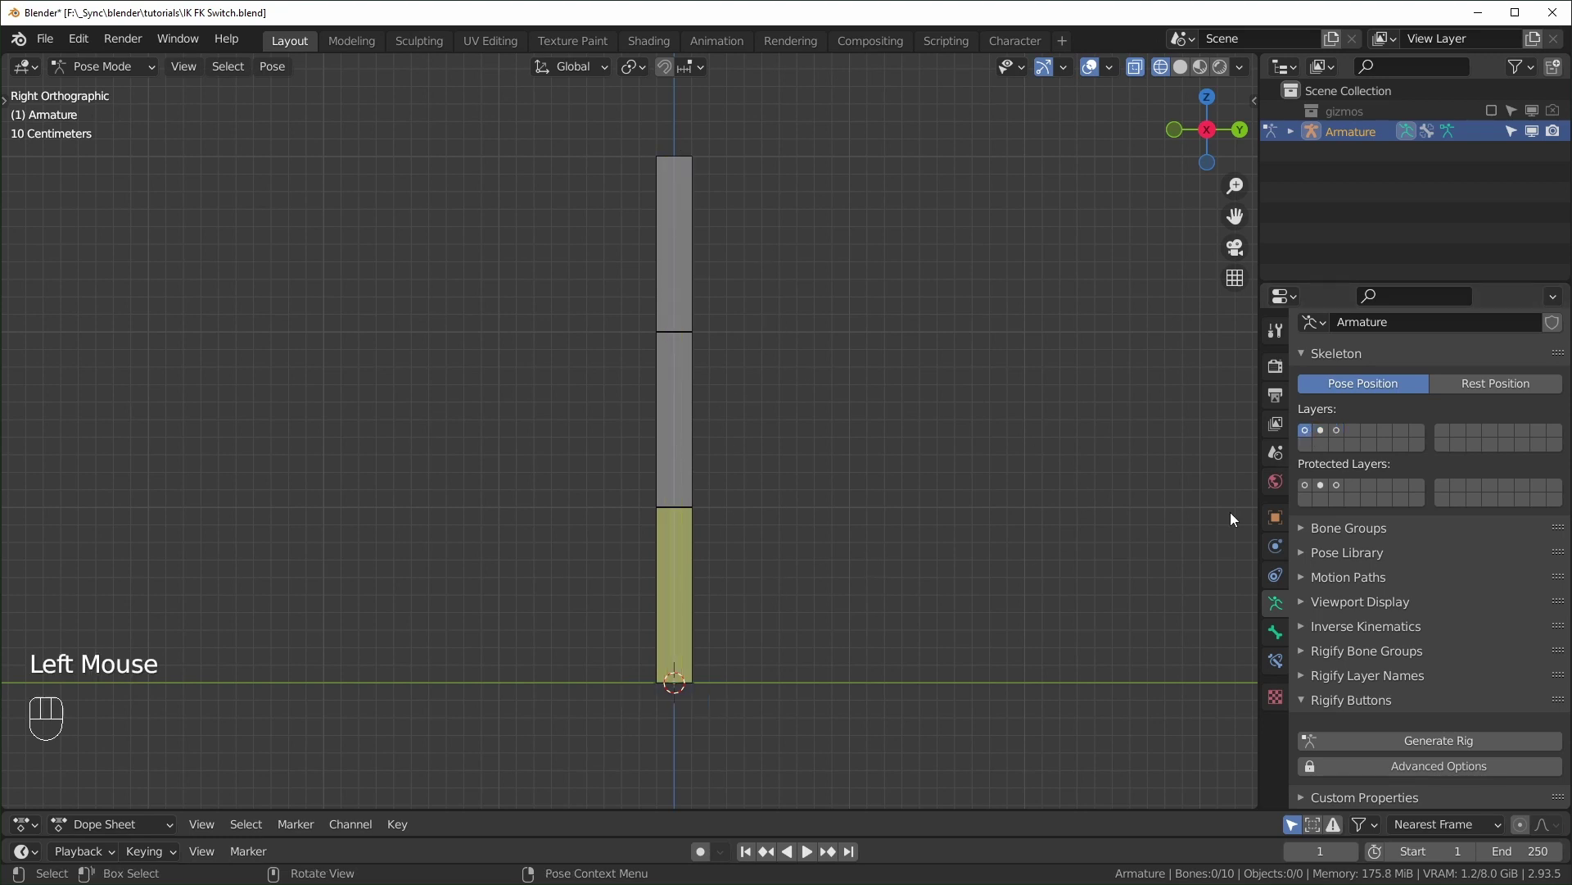
{"action": "left_click", "coordinate": [1326, 435]}
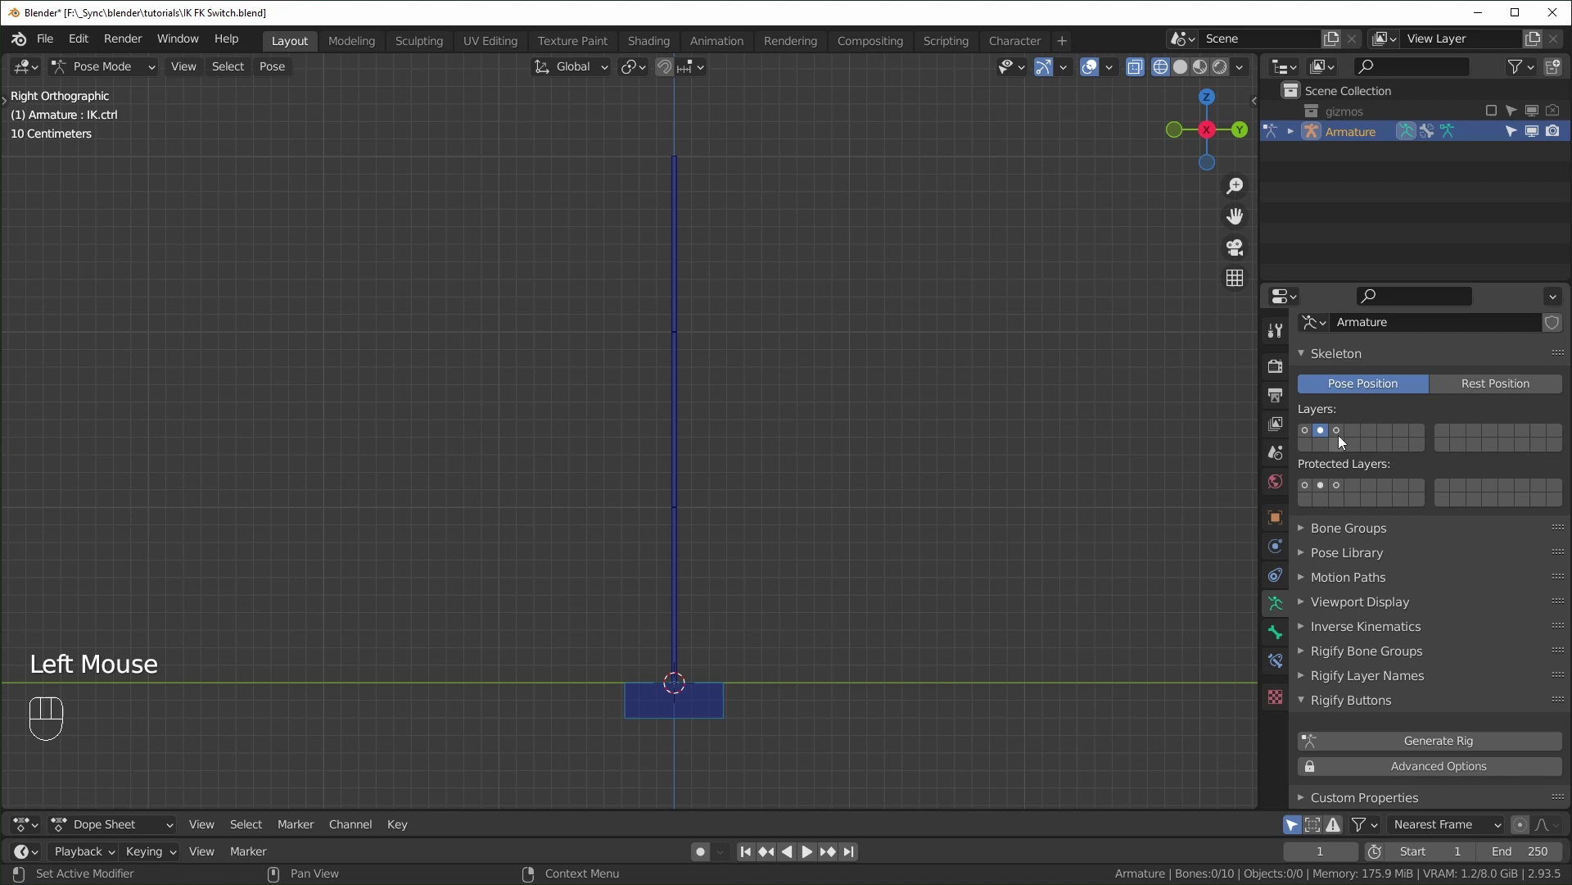
{"action": "left_click", "coordinate": [1342, 437]}
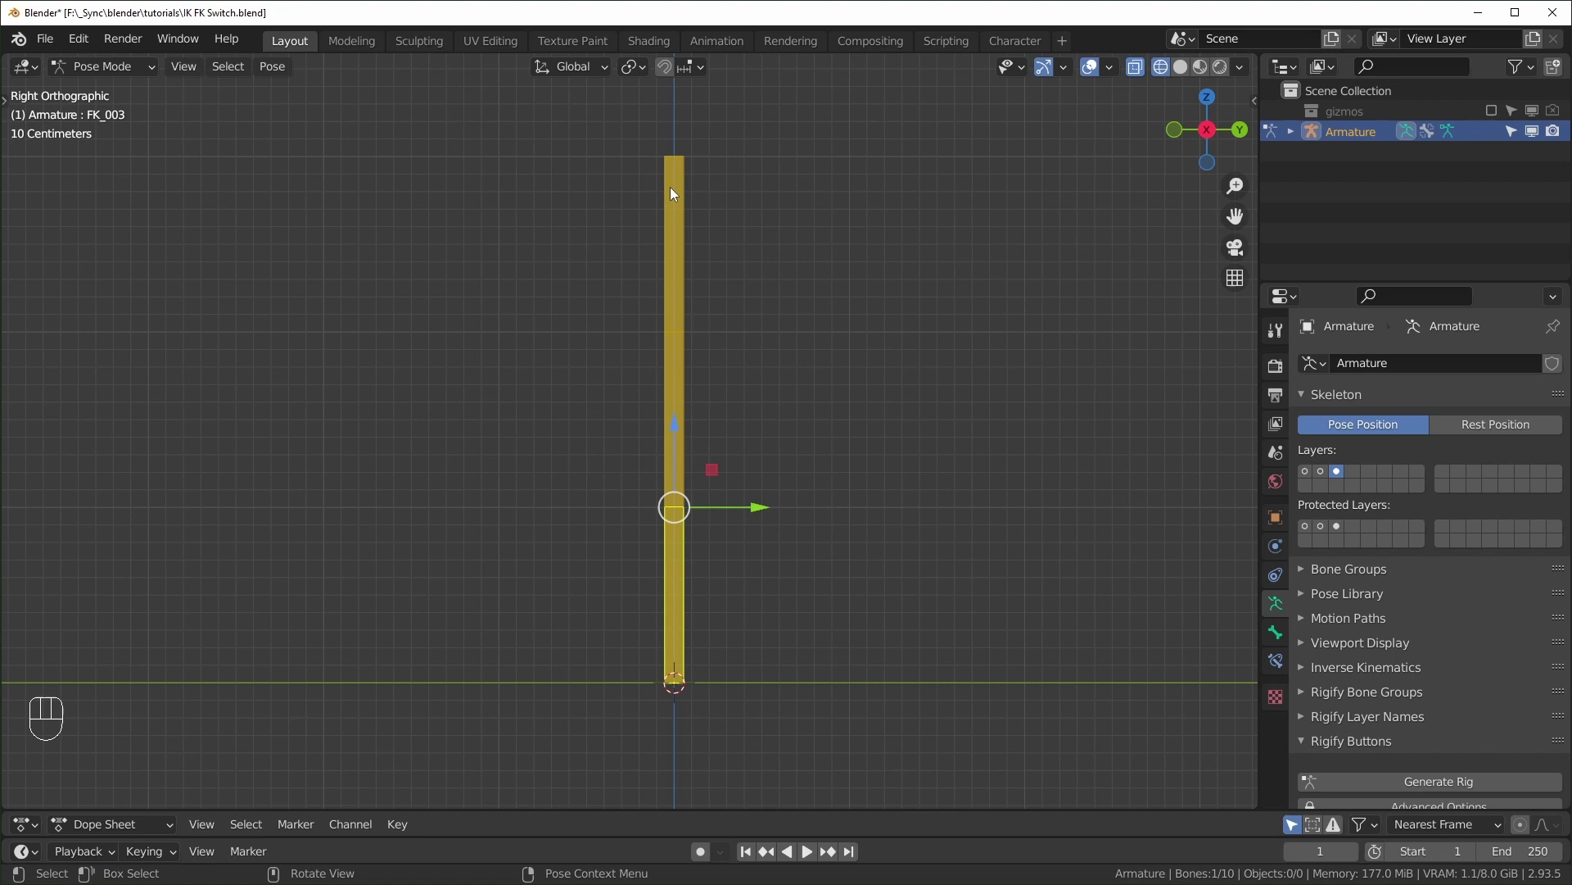
Bend the FK chain into a pose and inspect DEF_003's bone constraint panel.
{"action": "left_click", "coordinate": [1285, 671]}
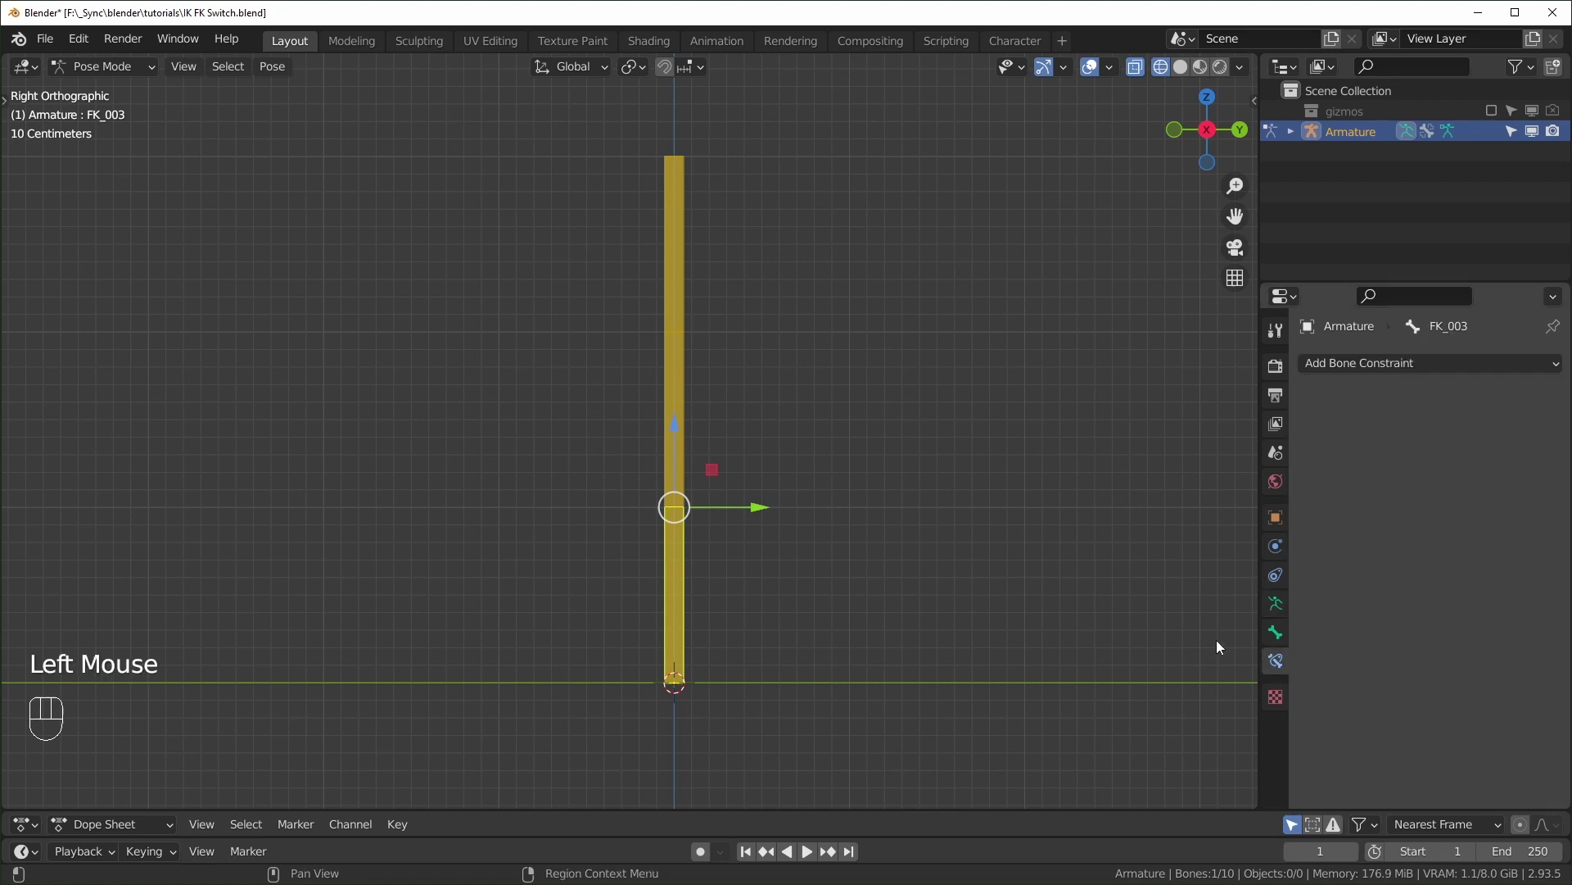
{"action": "left_click", "coordinate": [1276, 614]}
{"action": "left_click", "coordinate": [1303, 479]}
{"action": "left_click", "coordinate": [684, 602]}
{"action": "left_click", "coordinate": [1283, 672]}
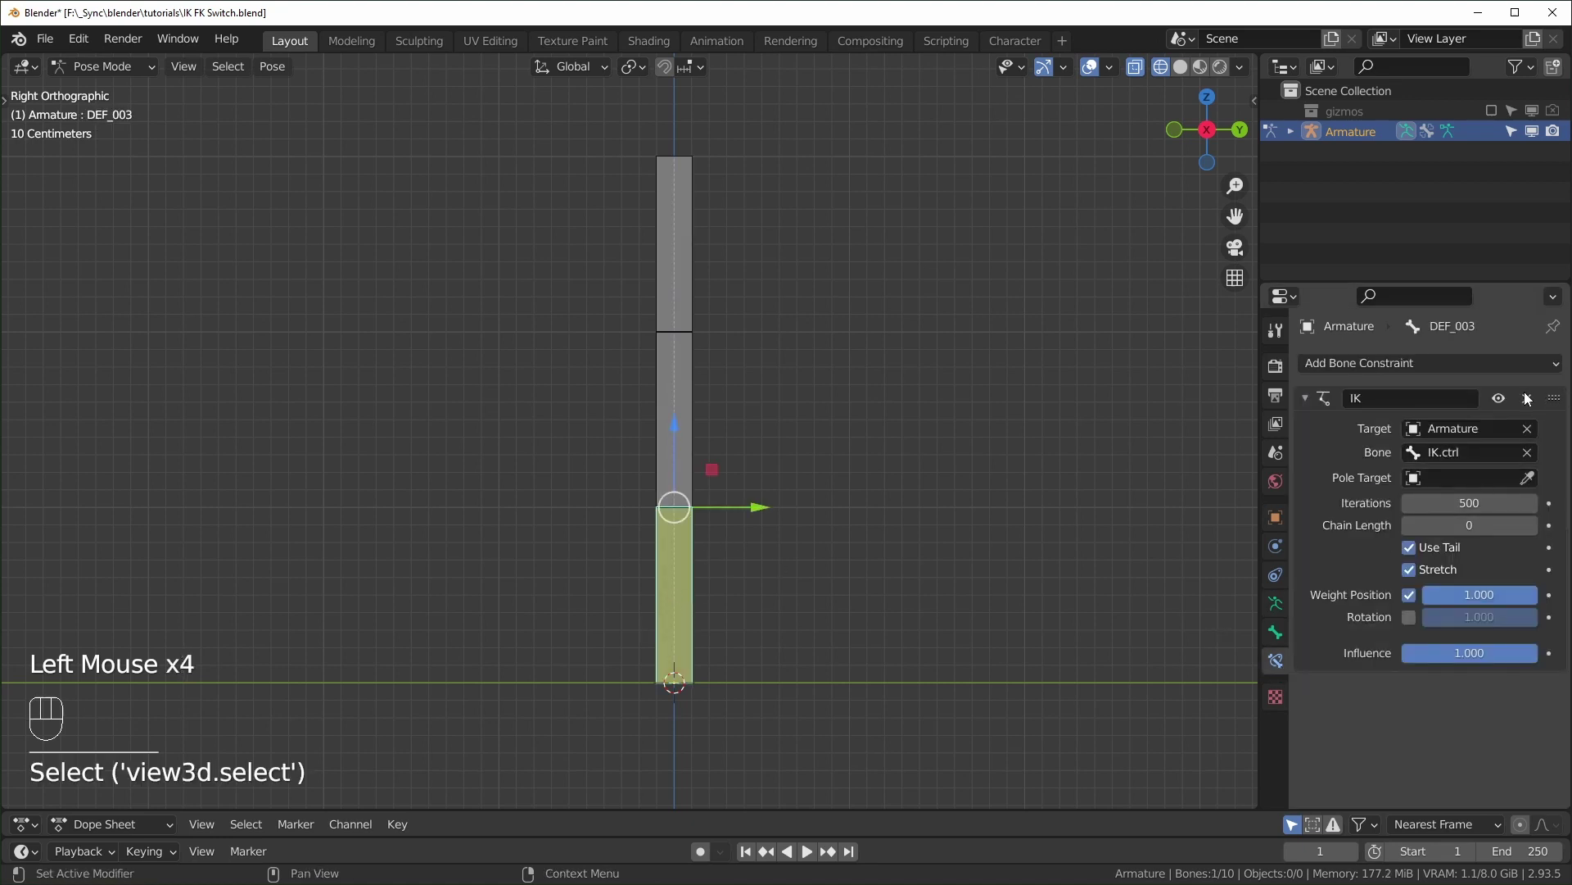
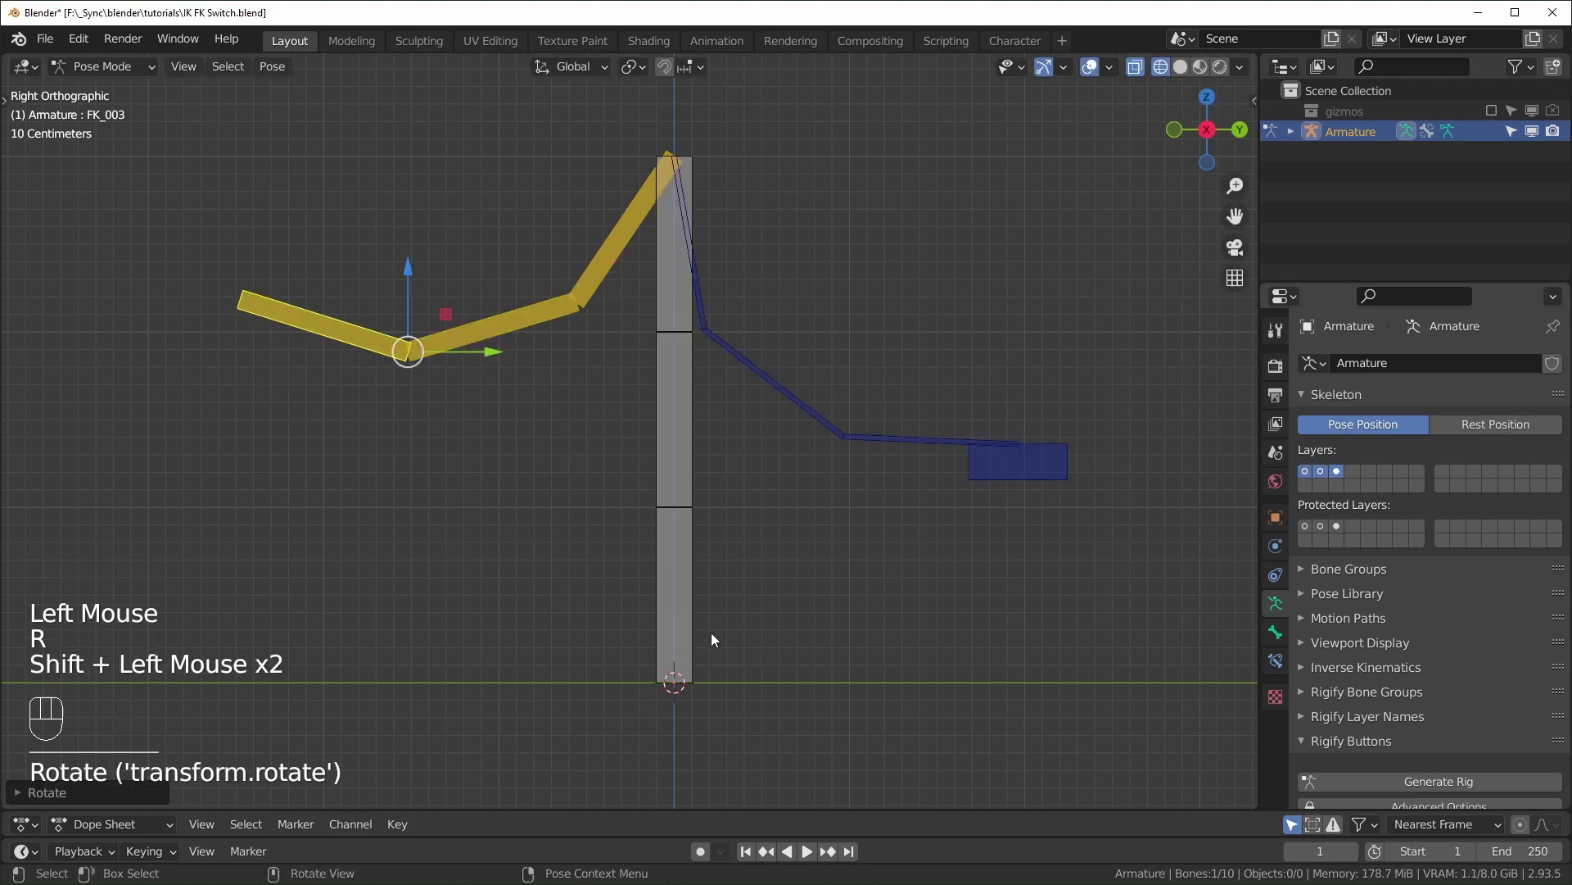
{"action": "left_click", "coordinate": [780, 616]}
{"action": "left_click", "coordinate": [769, 520]}
{"action": "left_click_drag", "start_coordinate": [636, 303], "coordinate": [668, 656]}
Give DEF_001 a Copy Transforms constraint targeting Armature bone IK_001.
{"action": "left_click", "coordinate": [751, 465]}
{"action": "left_click", "coordinate": [1276, 669]}
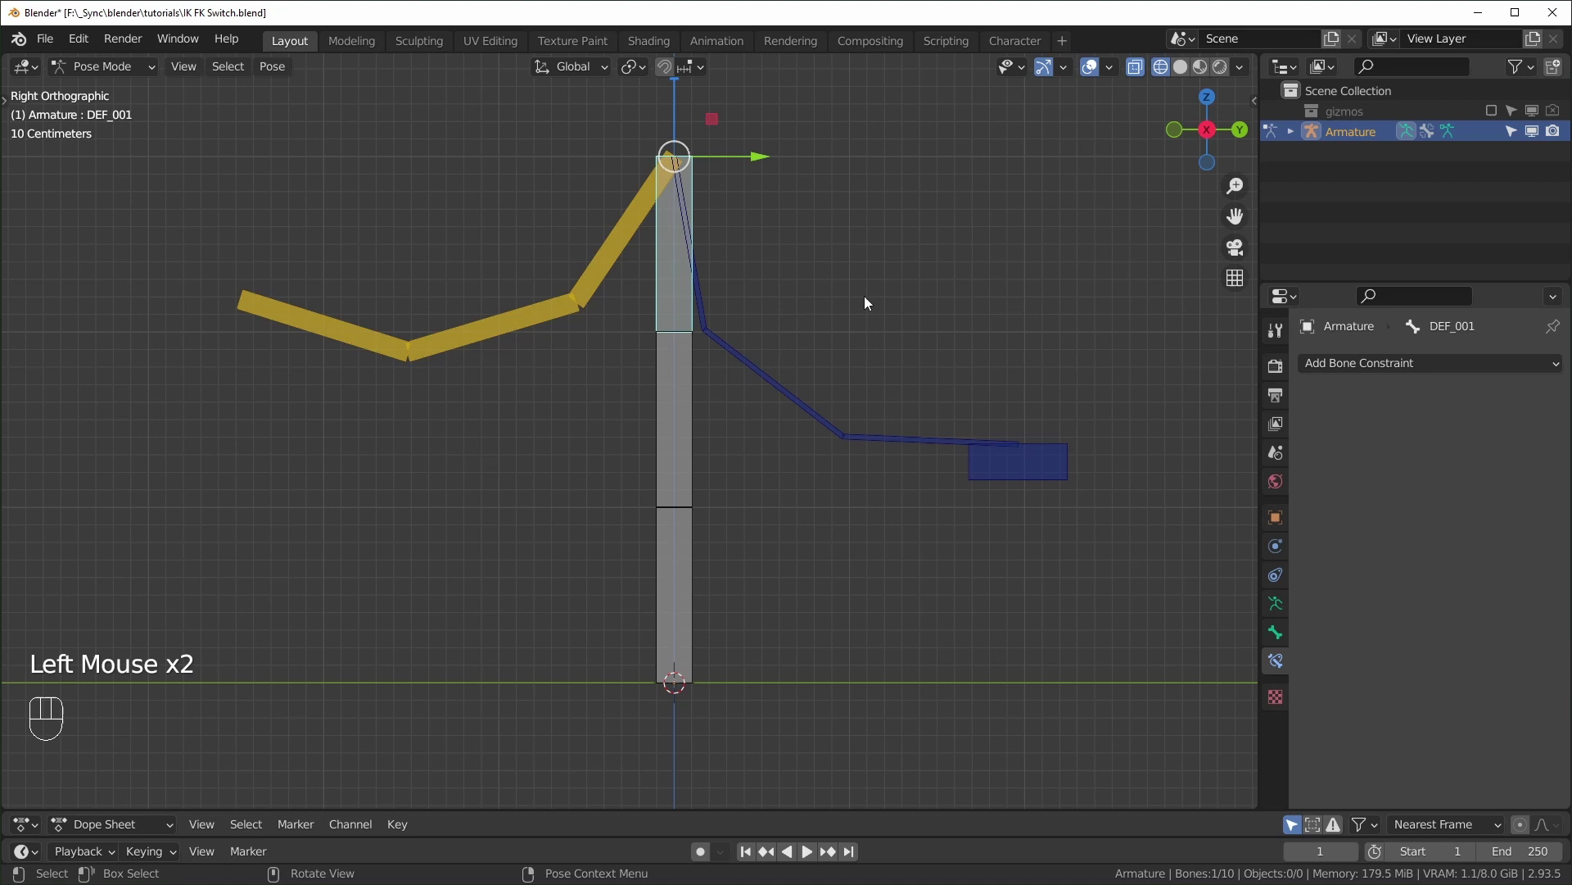
{"action": "left_click_drag", "start_coordinate": [1398, 376], "coordinate": [1202, 493]}
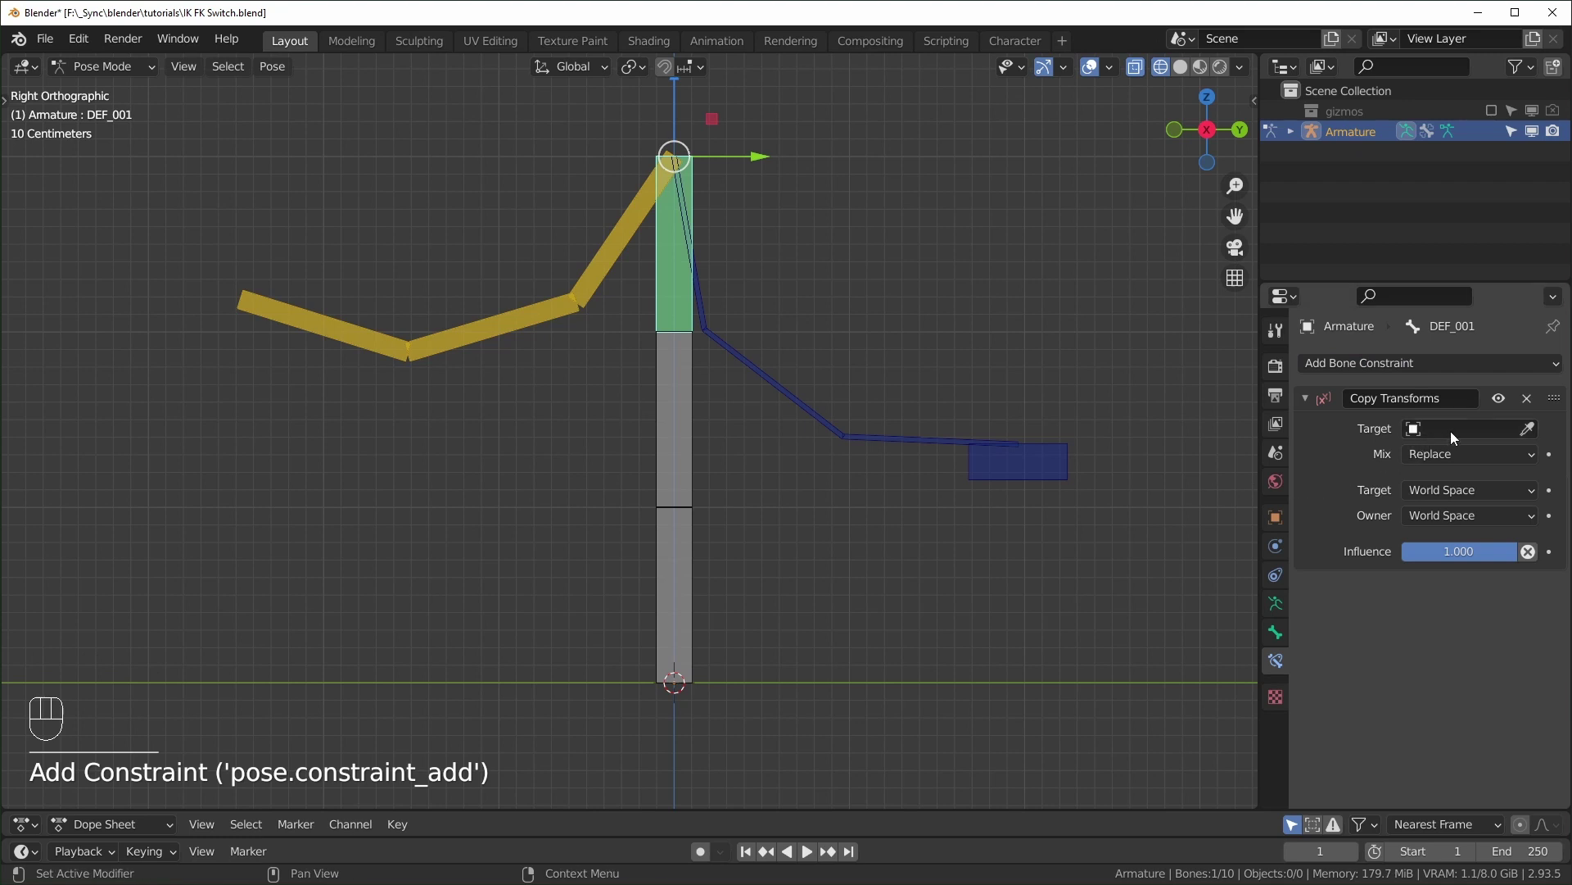
{"action": "left_click_drag", "start_coordinate": [1461, 436], "coordinate": [1412, 467]}
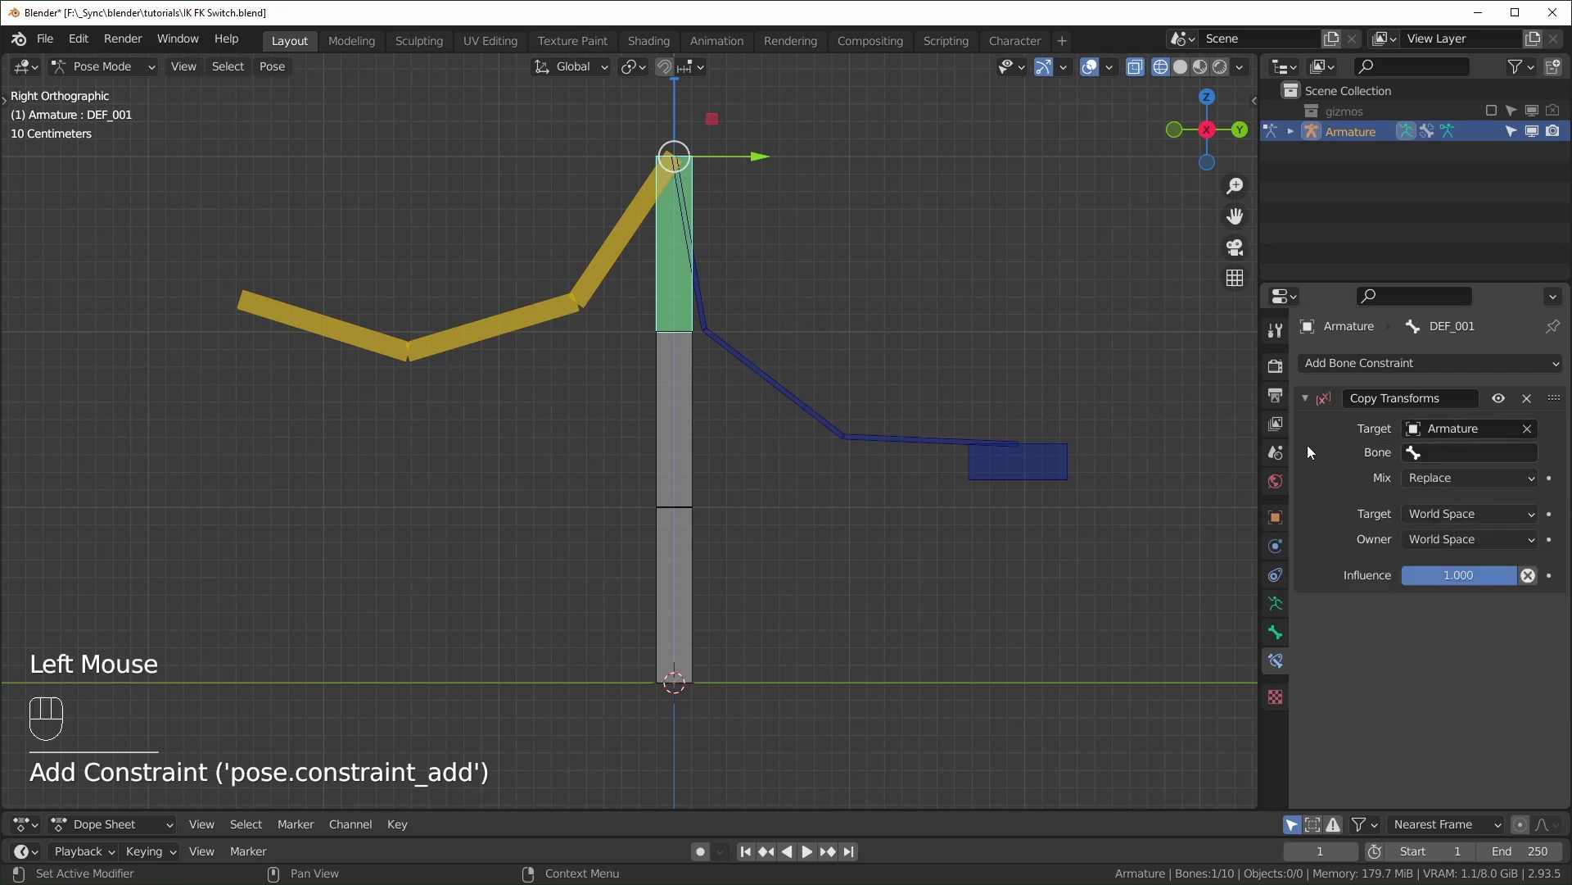
{"action": "left_click", "coordinate": [709, 310]}
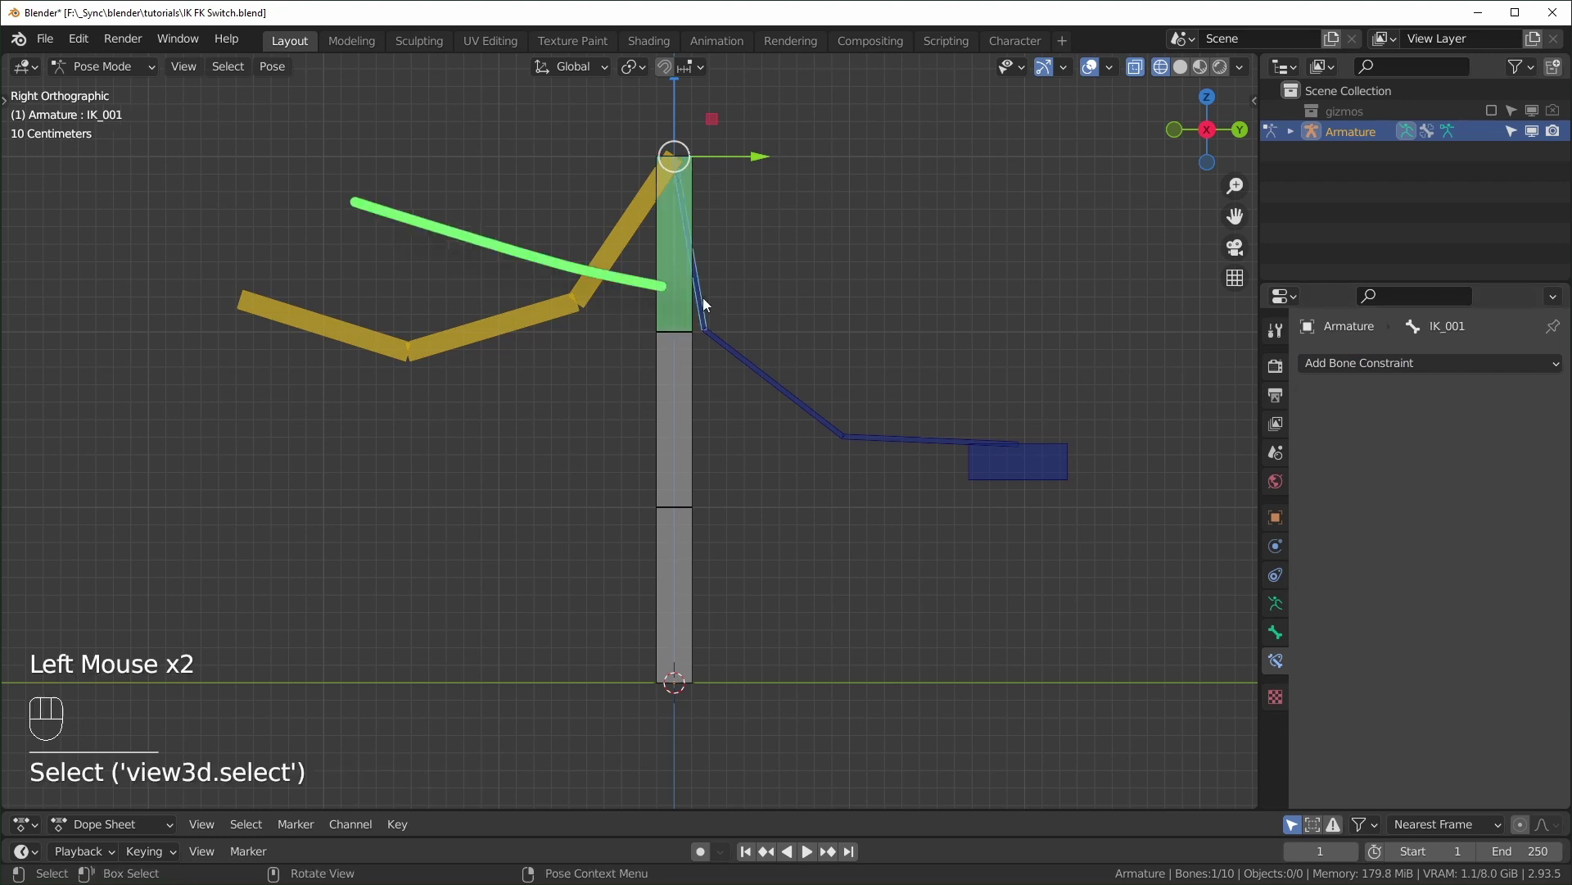
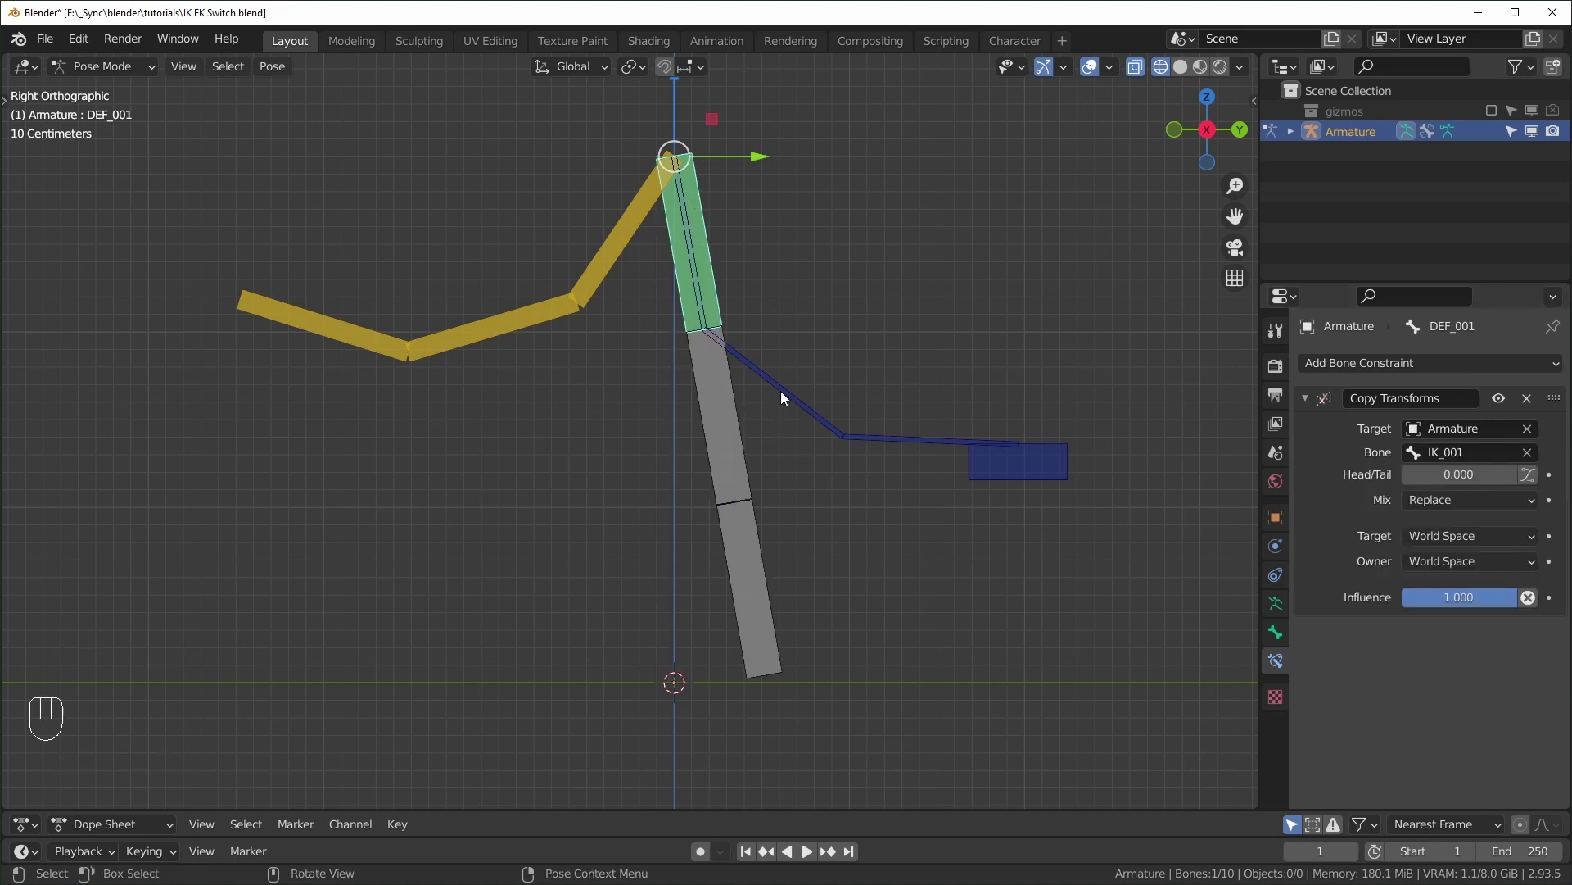
{"action": "left_click", "coordinate": [788, 400]}
Make DEF_002 and DEF_003 copy IK_002 and IK_003 via Shift+Ctrl+C, then review DEF_001.
{"action": "left_click", "coordinate": [743, 459]}
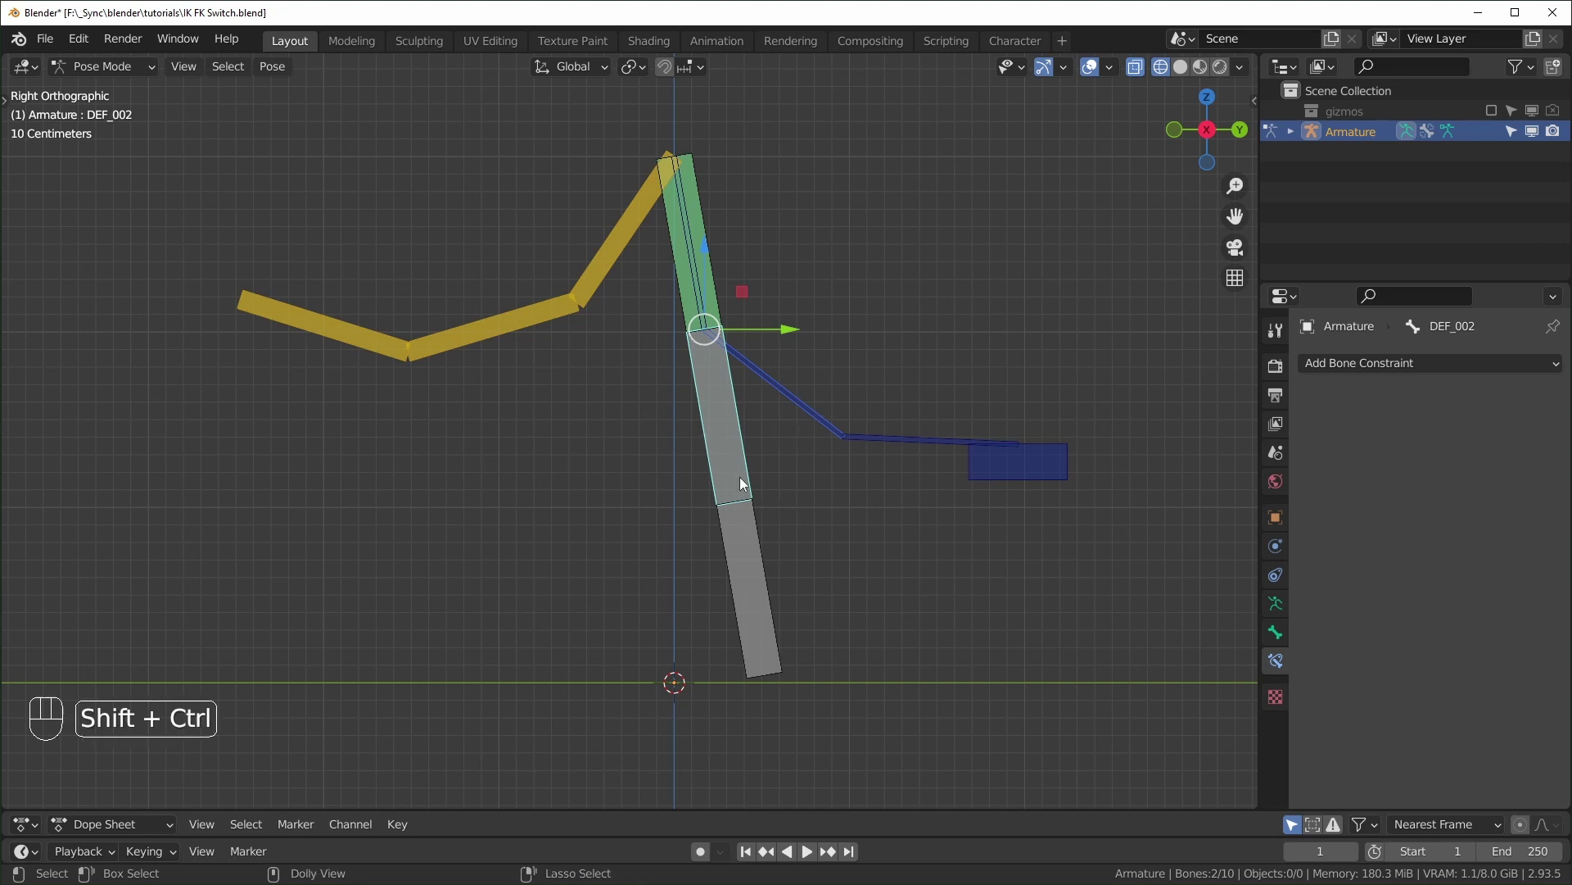
{"action": "key", "text": "ctrl+shift+c"}
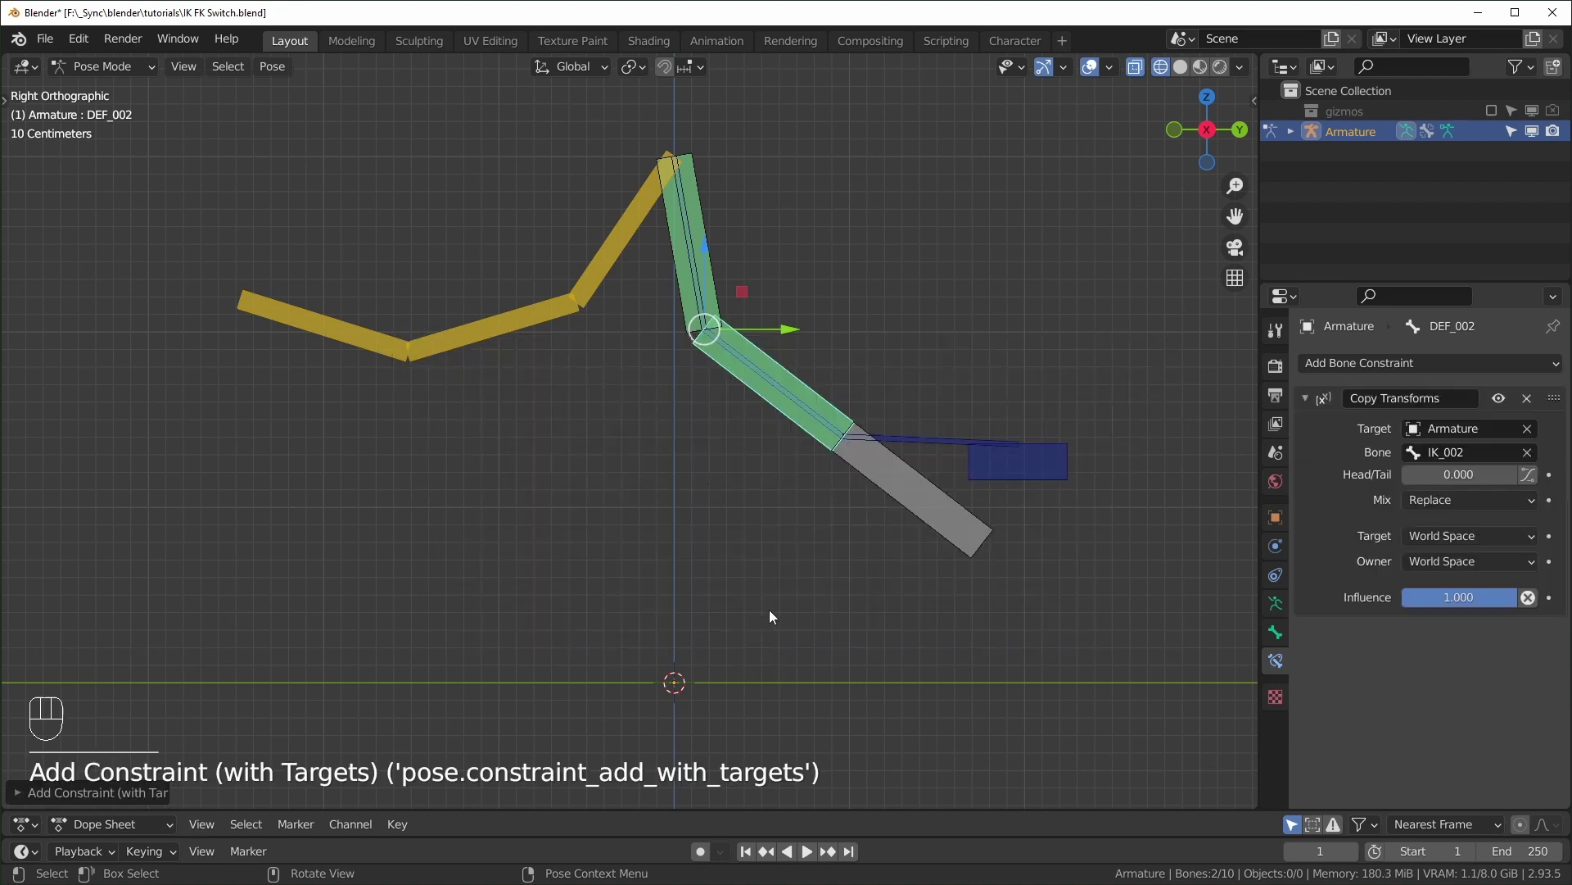
{"action": "left_click", "coordinate": [939, 445]}
{"action": "left_click", "coordinate": [925, 497]}
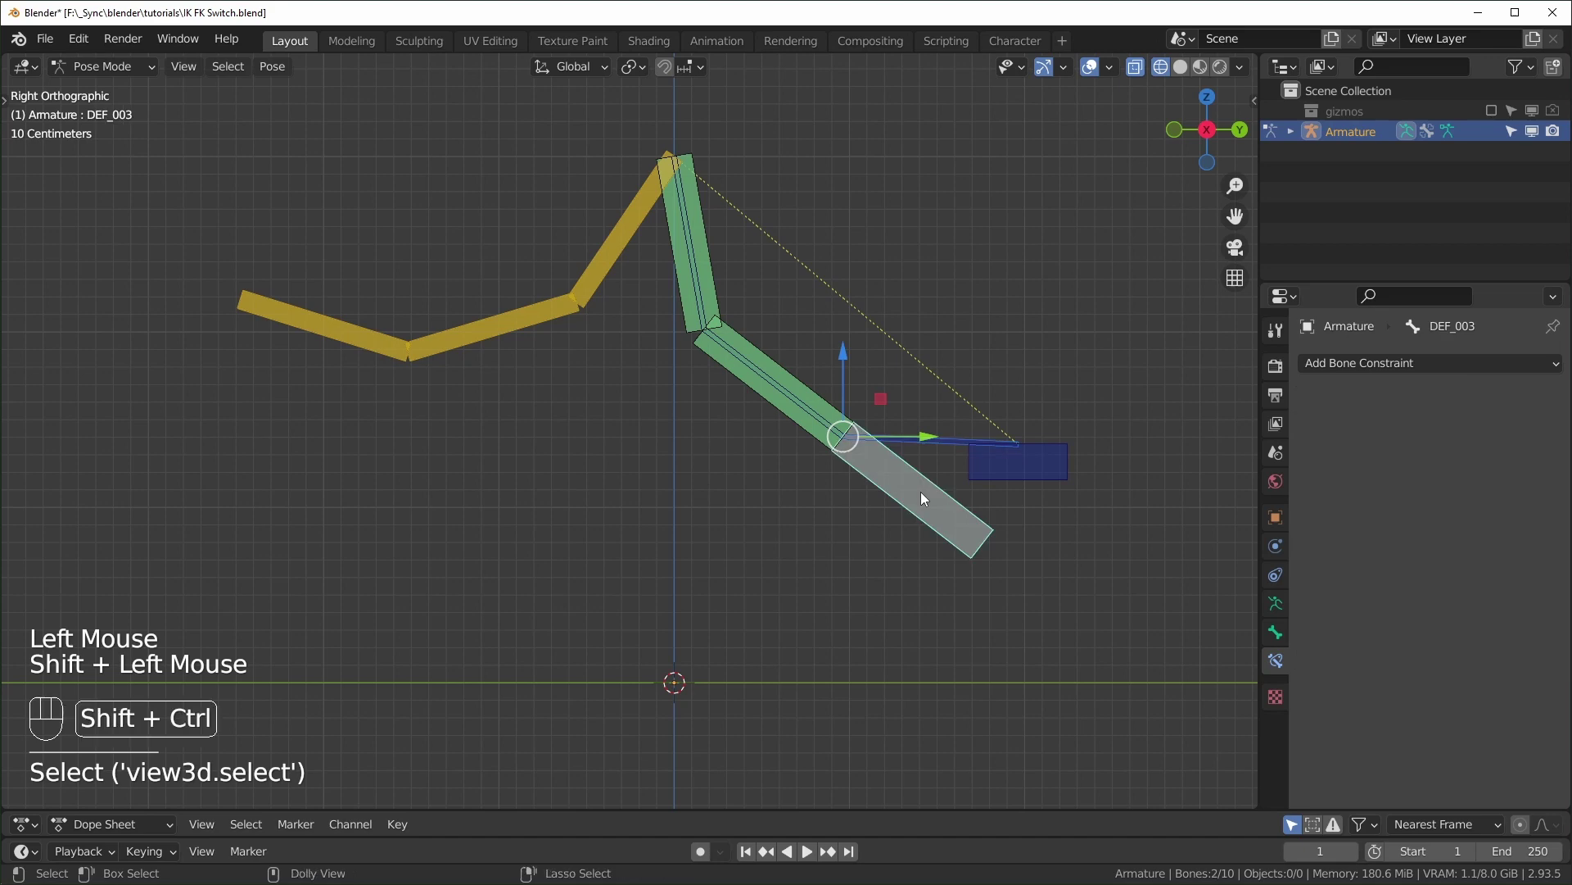
{"action": "key", "text": "ctrl+shift+c"}
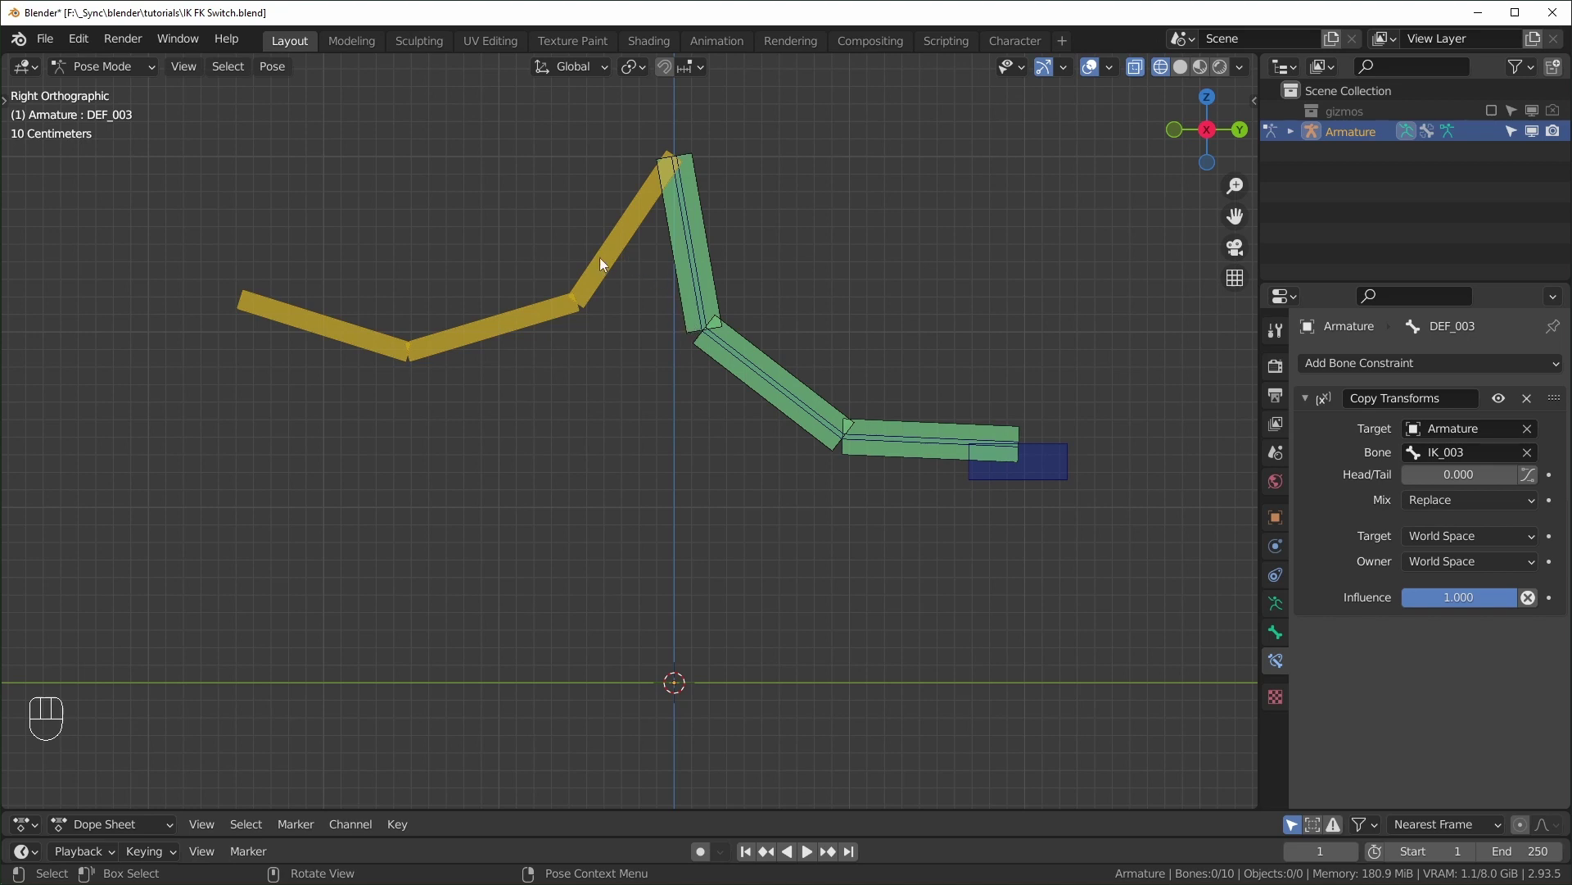
{"action": "left_click", "coordinate": [607, 269]}
{"action": "left_click", "coordinate": [628, 403]}
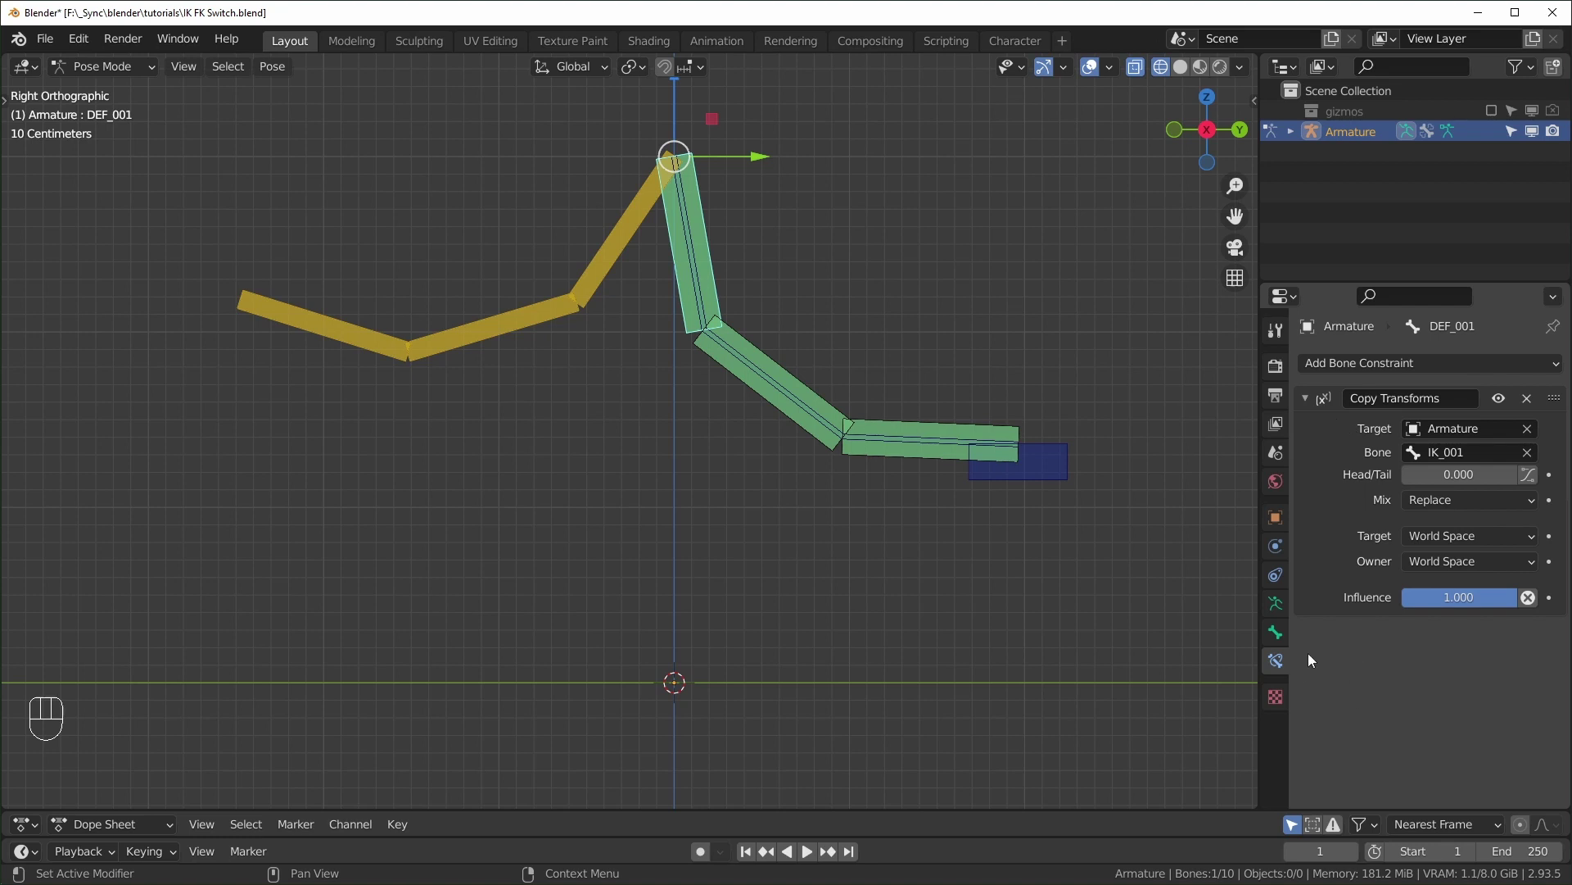
Add second Copy Transforms constraints so DEF_001–DEF_003 also follow FK_001–FK_003.
{"action": "left_click", "coordinate": [606, 278]}
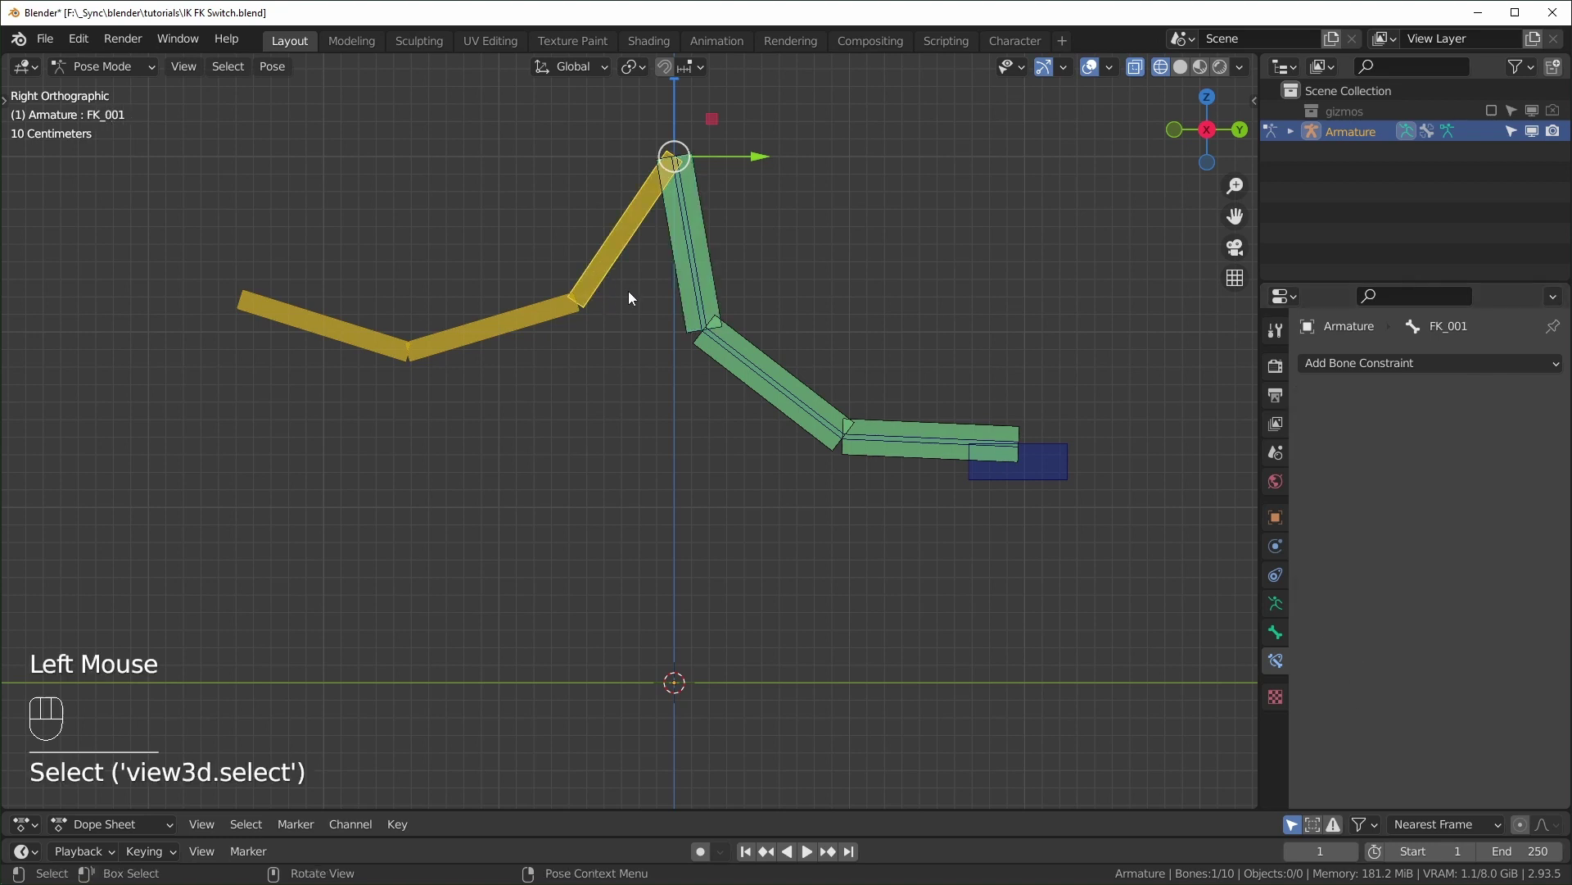
{"action": "left_click", "coordinate": [690, 313]}
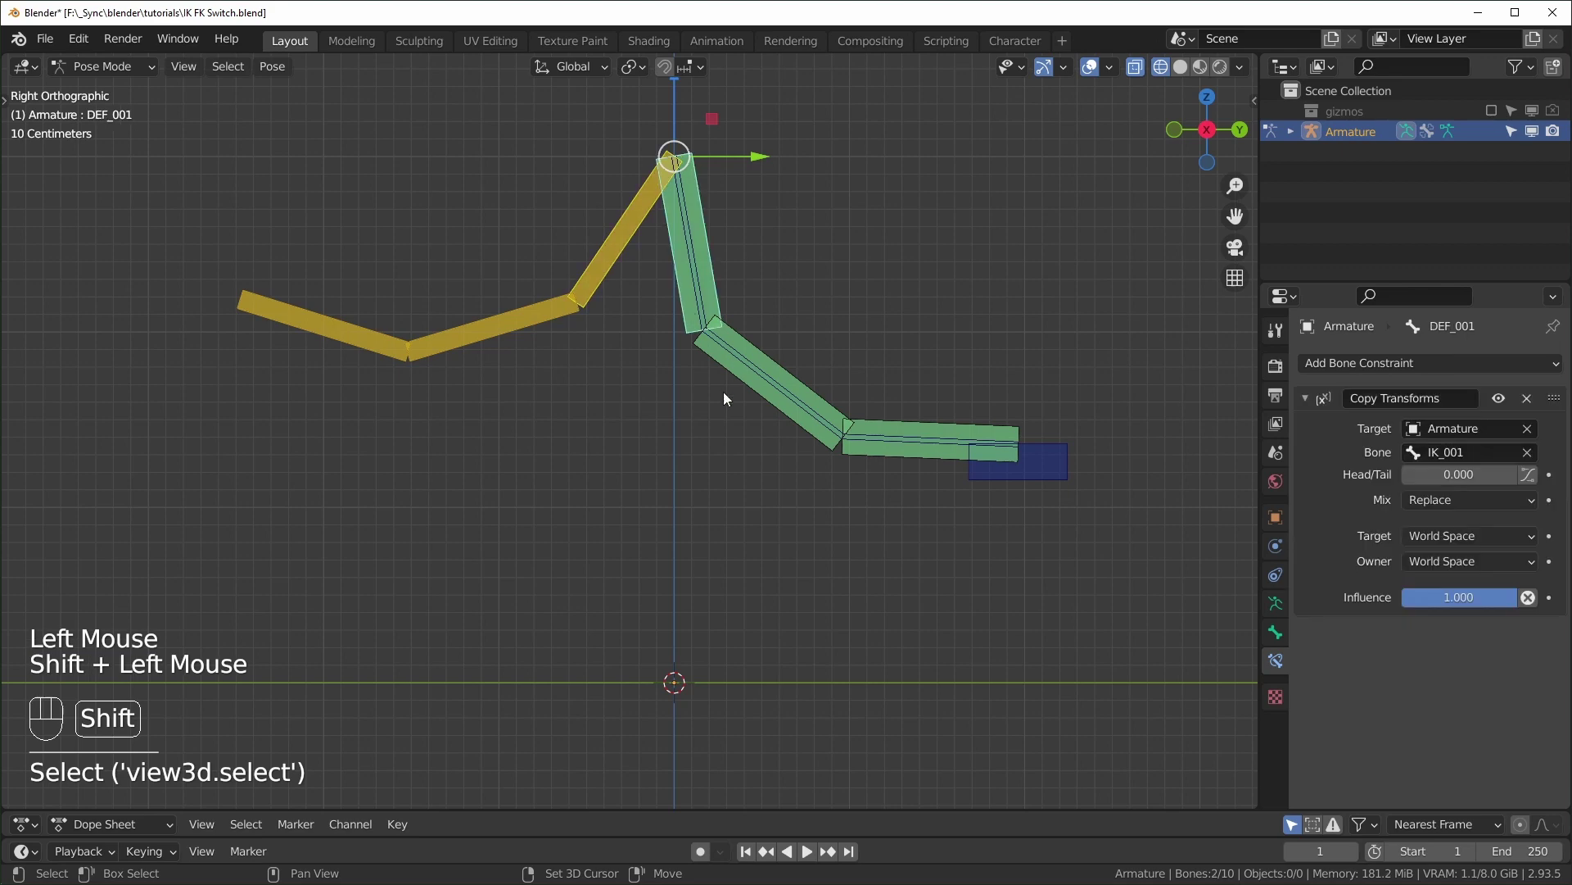
{"action": "key", "text": "ctrl+shift+c"}
{"action": "left_click", "coordinate": [516, 326]}
{"action": "left_click", "coordinate": [645, 359]}
{"action": "key", "text": "ctrl+shift+c"}
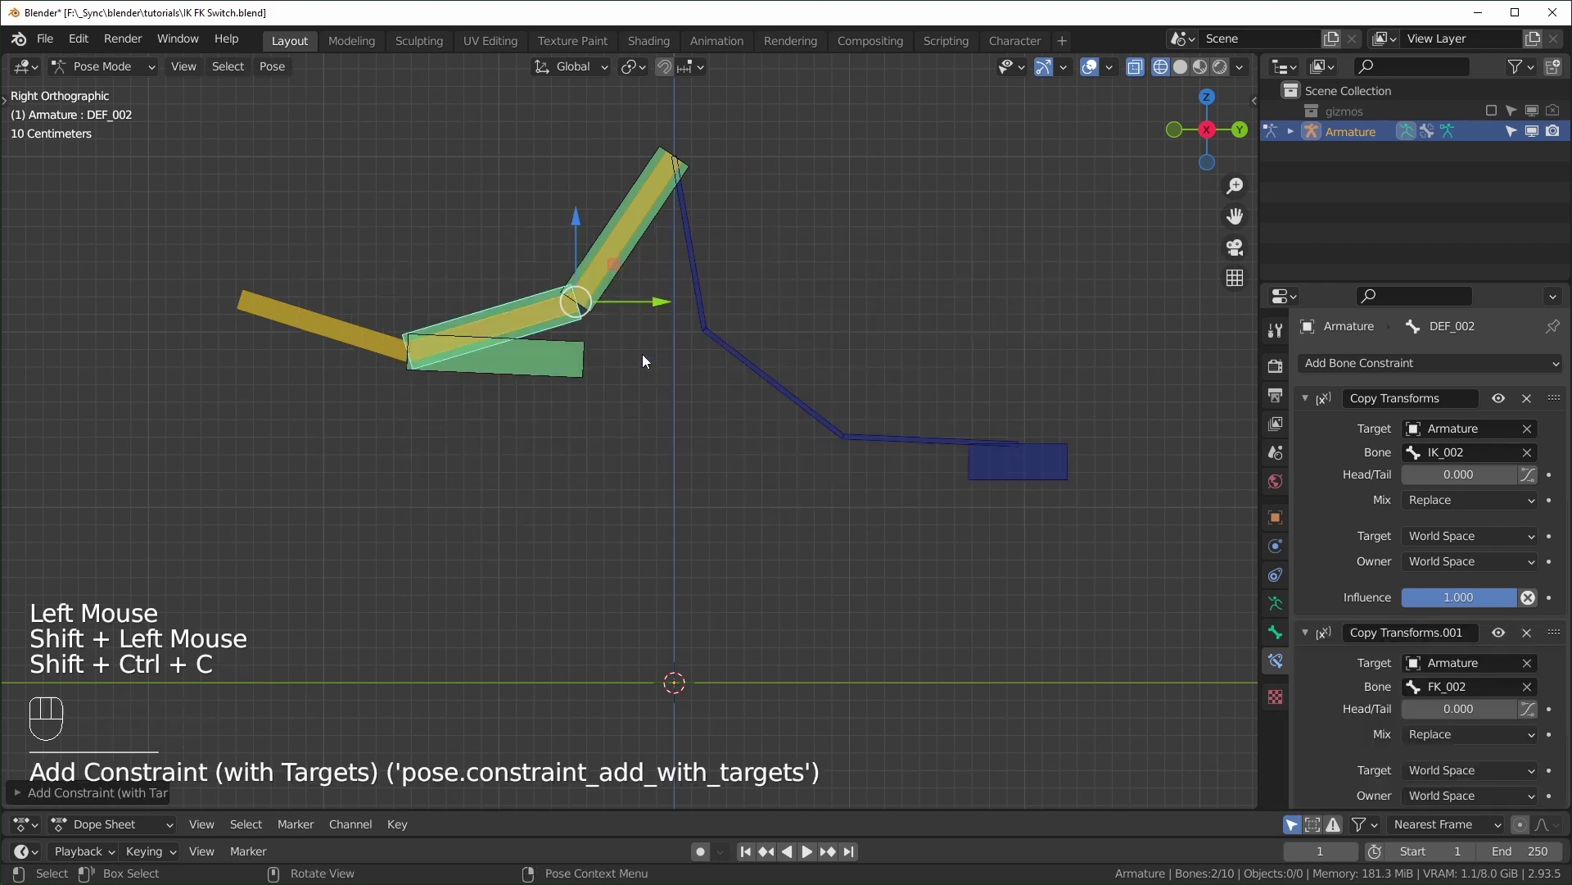
{"action": "left_click", "coordinate": [326, 336]}
{"action": "left_click", "coordinate": [524, 375]}
{"action": "left_click", "coordinate": [553, 375]}
{"action": "key", "text": "ctrl+shift+c"}
{"action": "left_click", "coordinate": [591, 318]}
{"action": "left_click", "coordinate": [597, 311]}
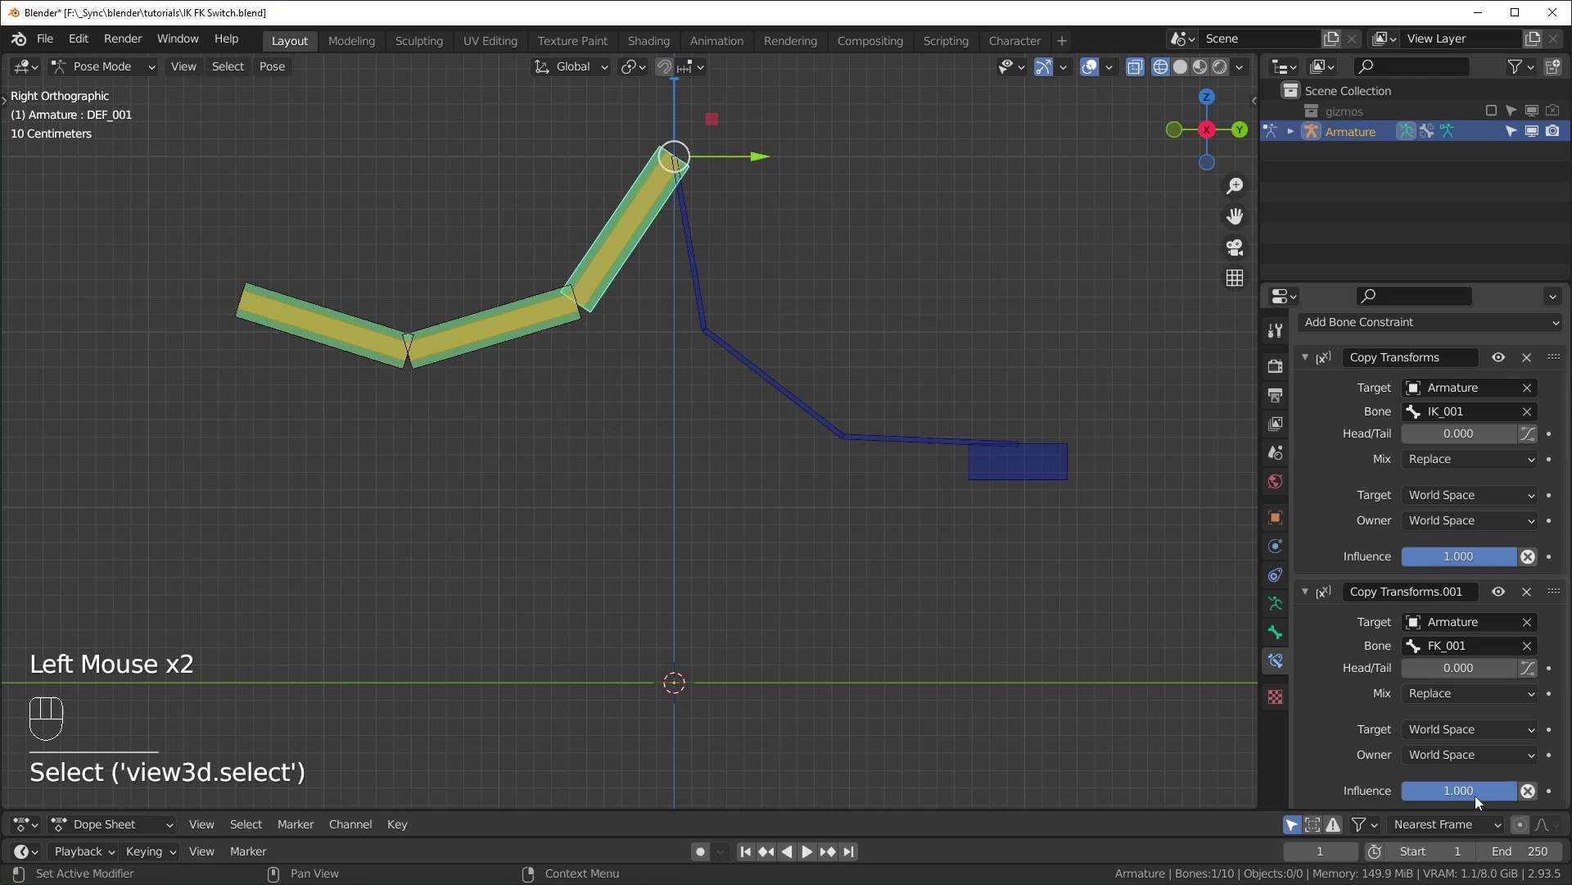
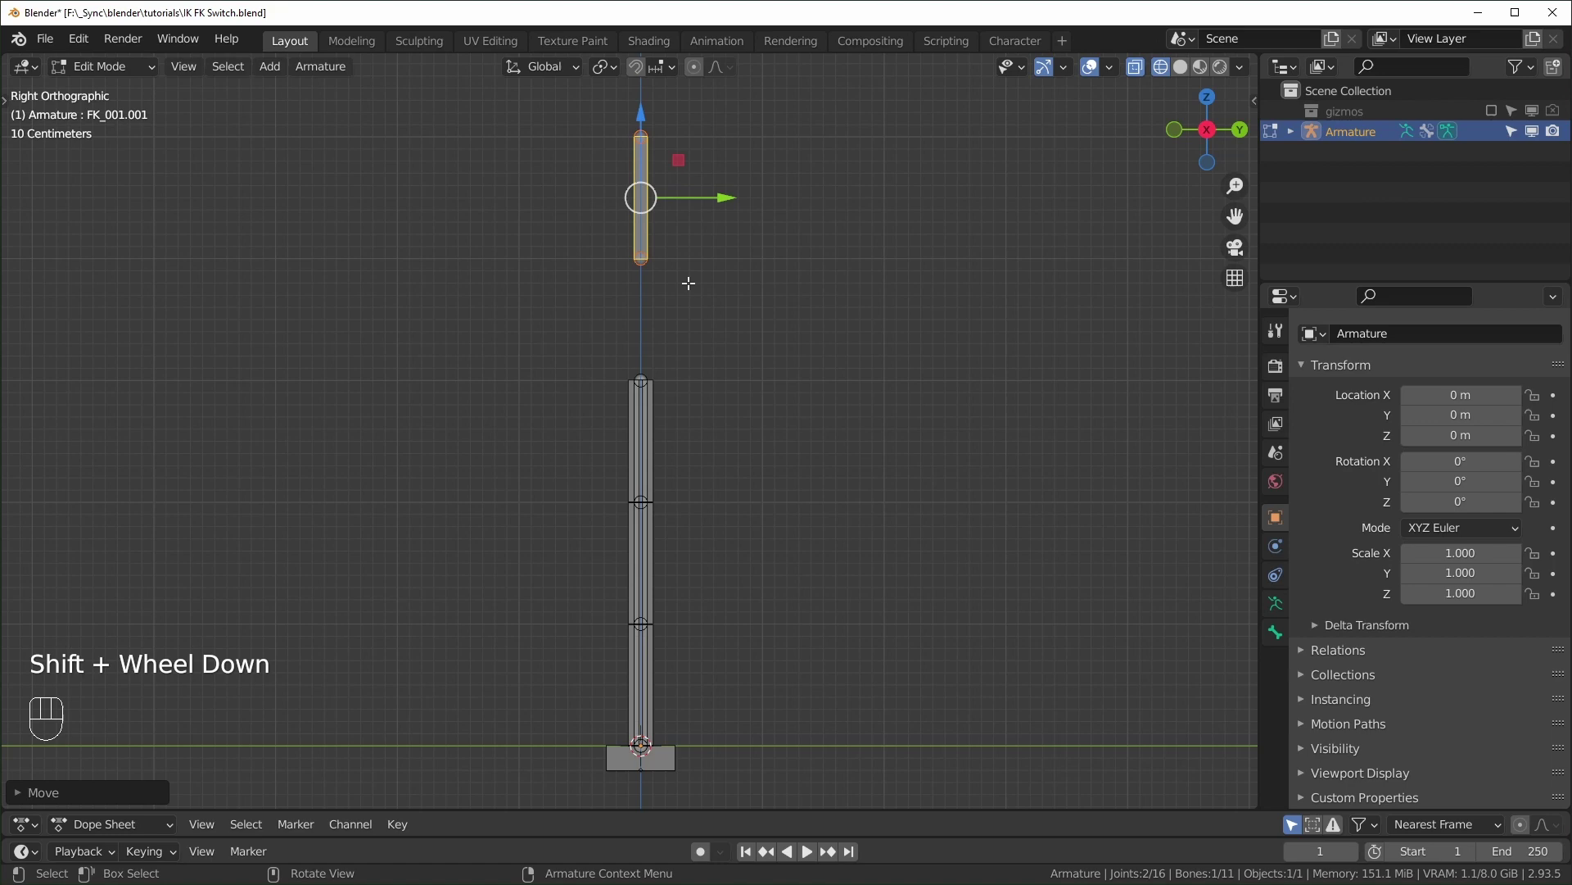
Rename the standalone bone to switch and move it onto bone layer 3.
{"action": "key", "text": "F2"}
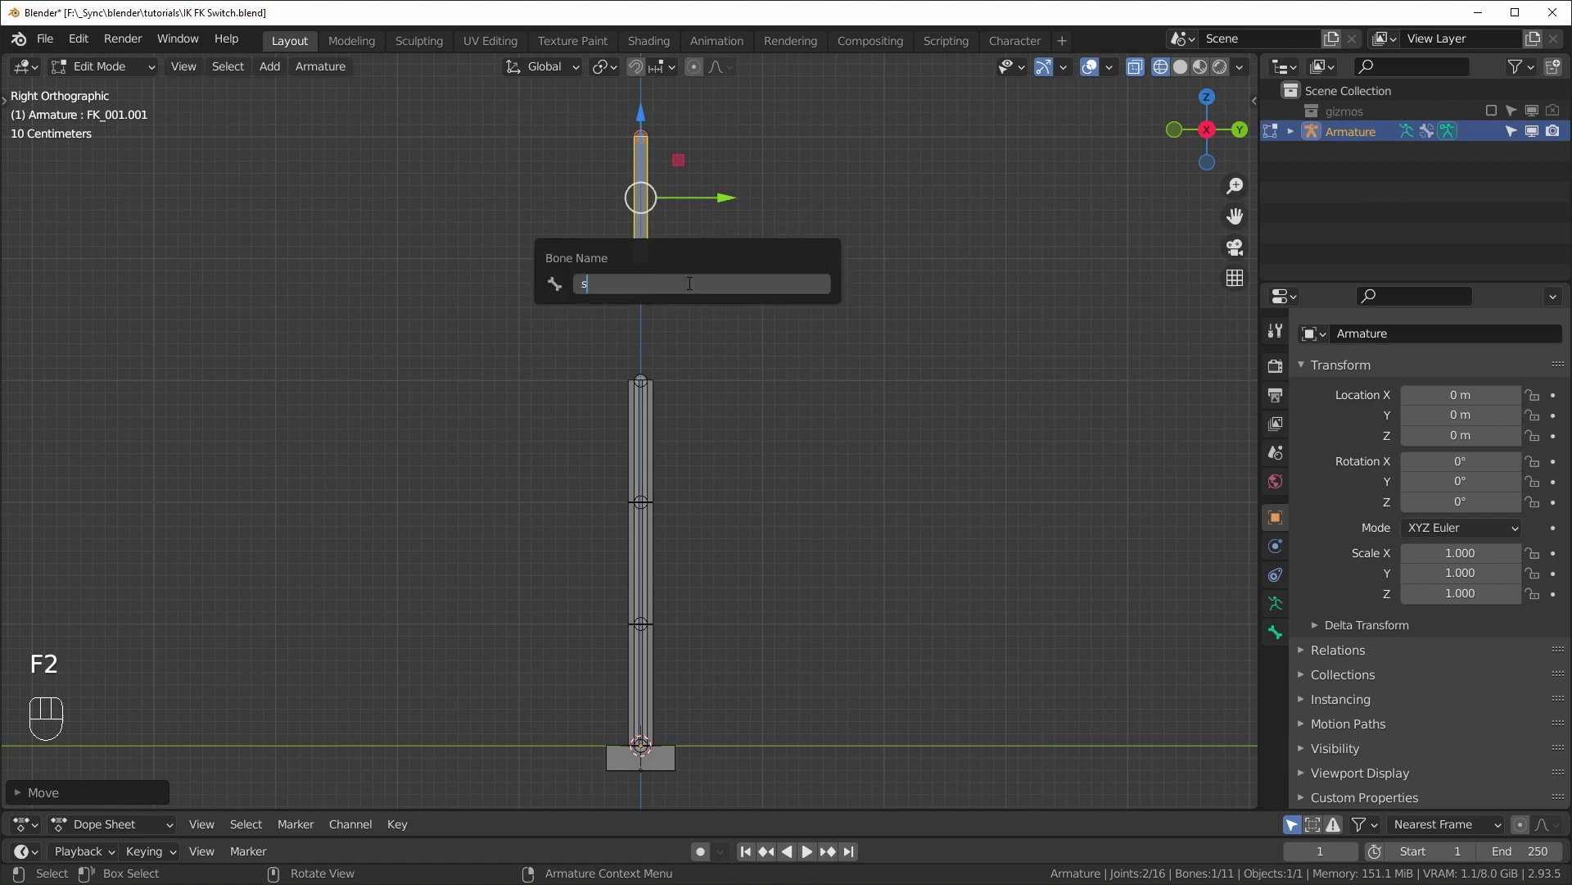
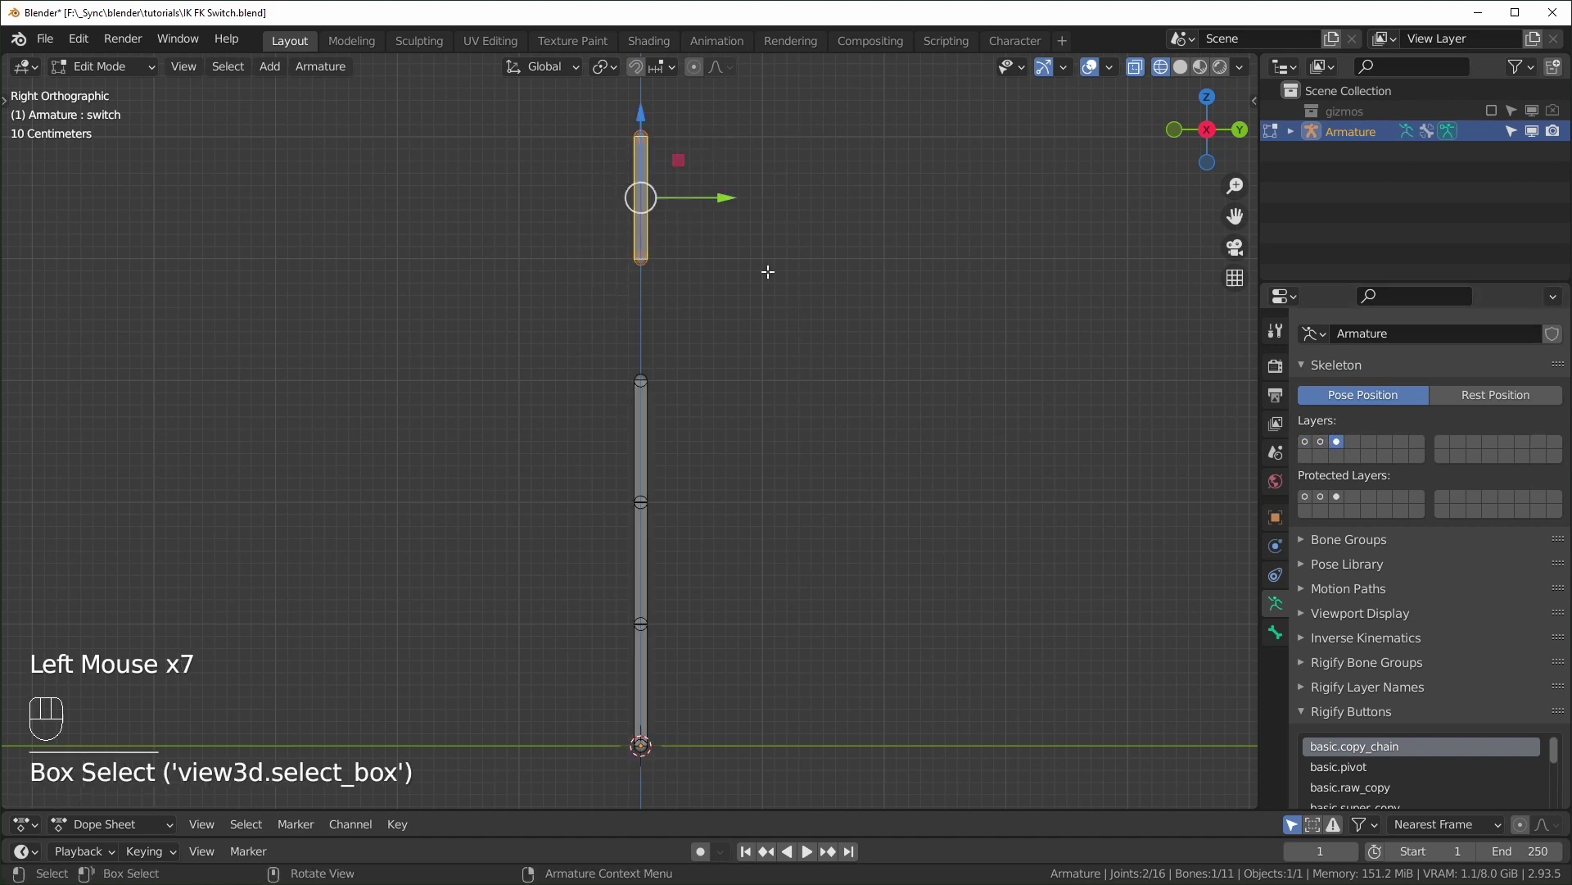
{"action": "key", "text": "m"}
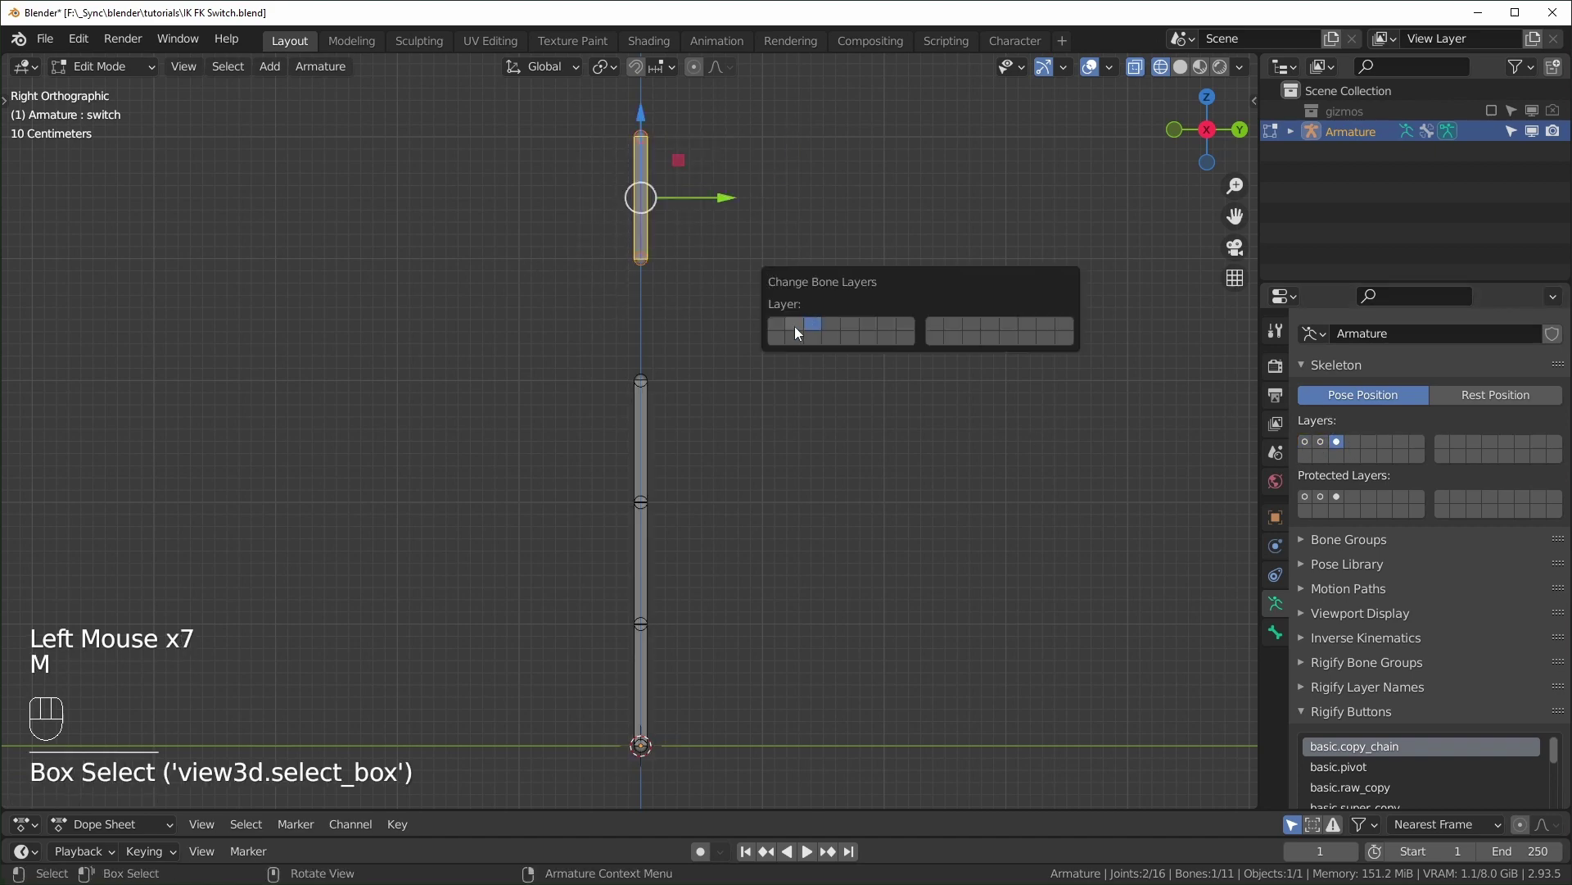
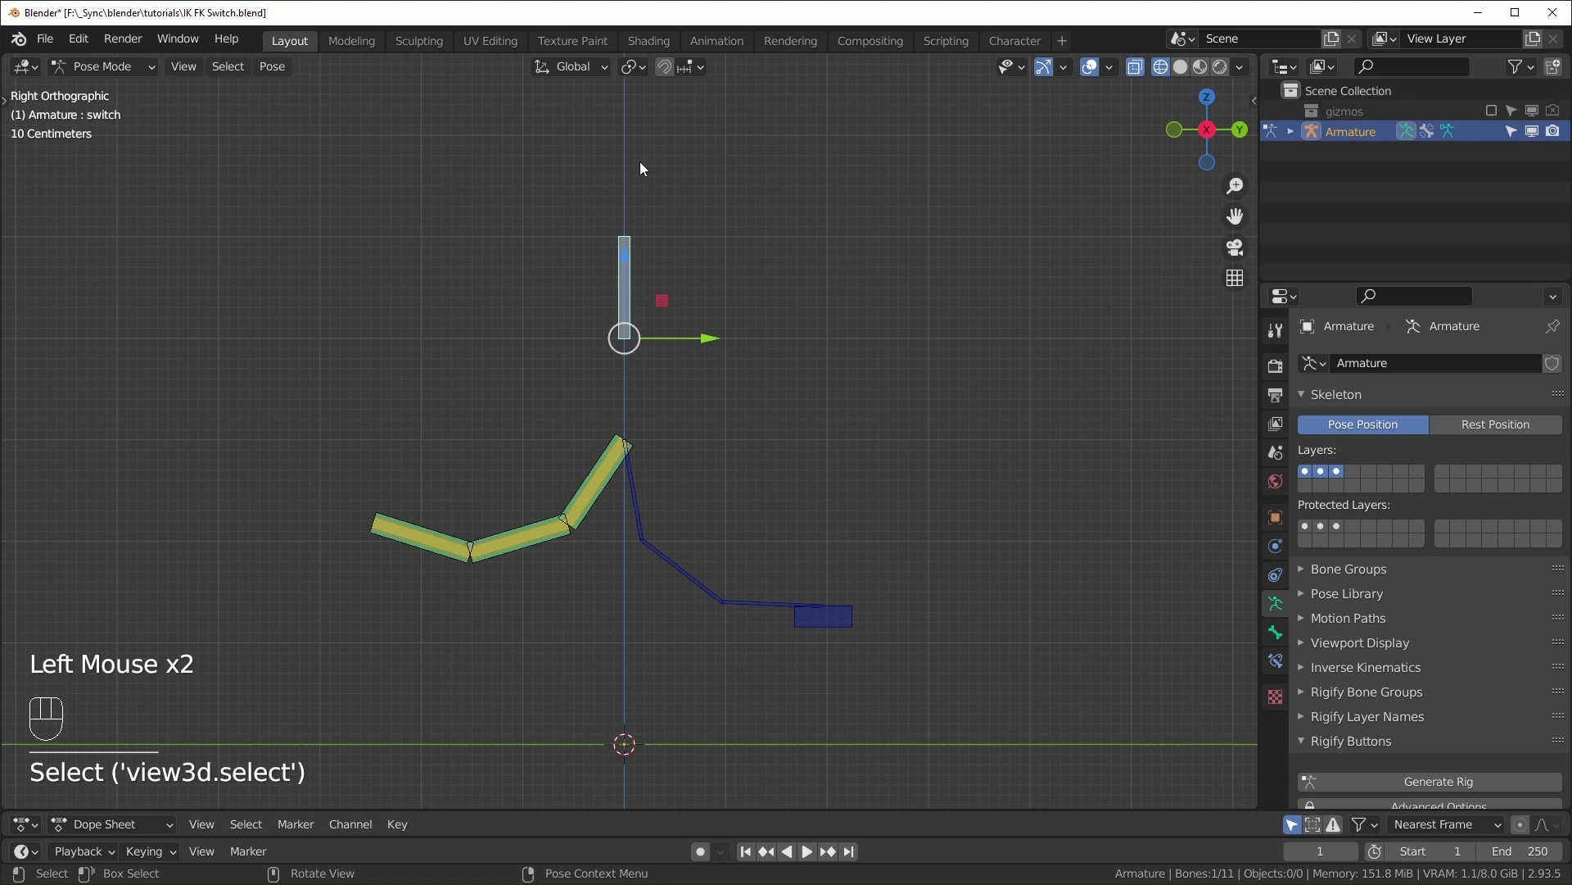
Select DEF_001 and show its two Copy Transforms constraints to the IK and FK bones.
{"action": "left_click", "coordinate": [578, 530]}
{"action": "scroll", "scroll_direction": "down", "scroll_amount": 3}
{"action": "left_click", "coordinate": [1420, 802]}
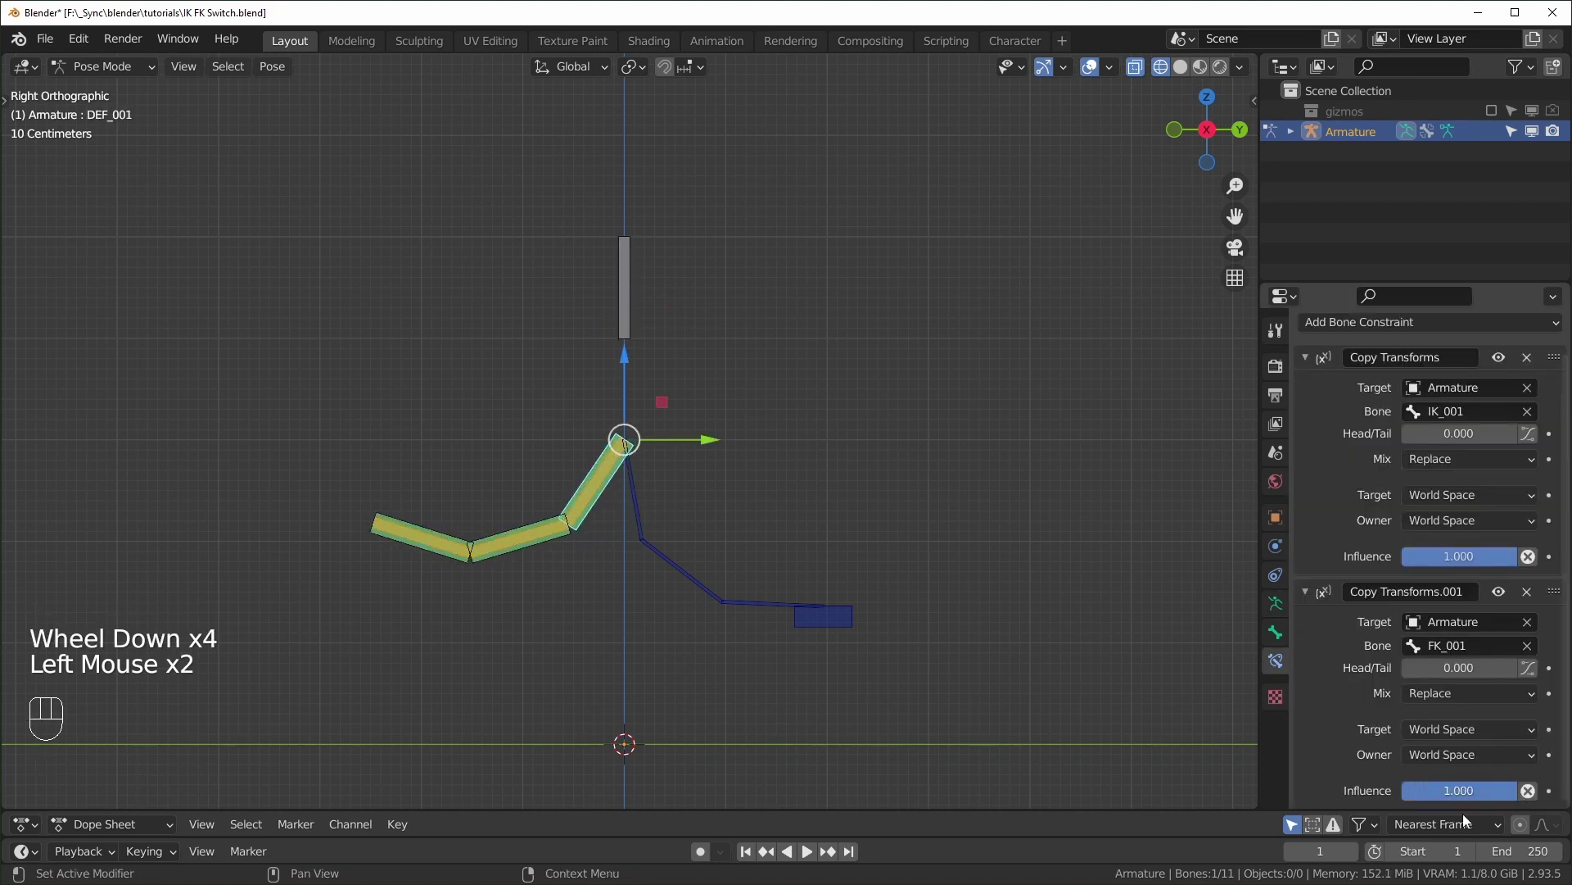
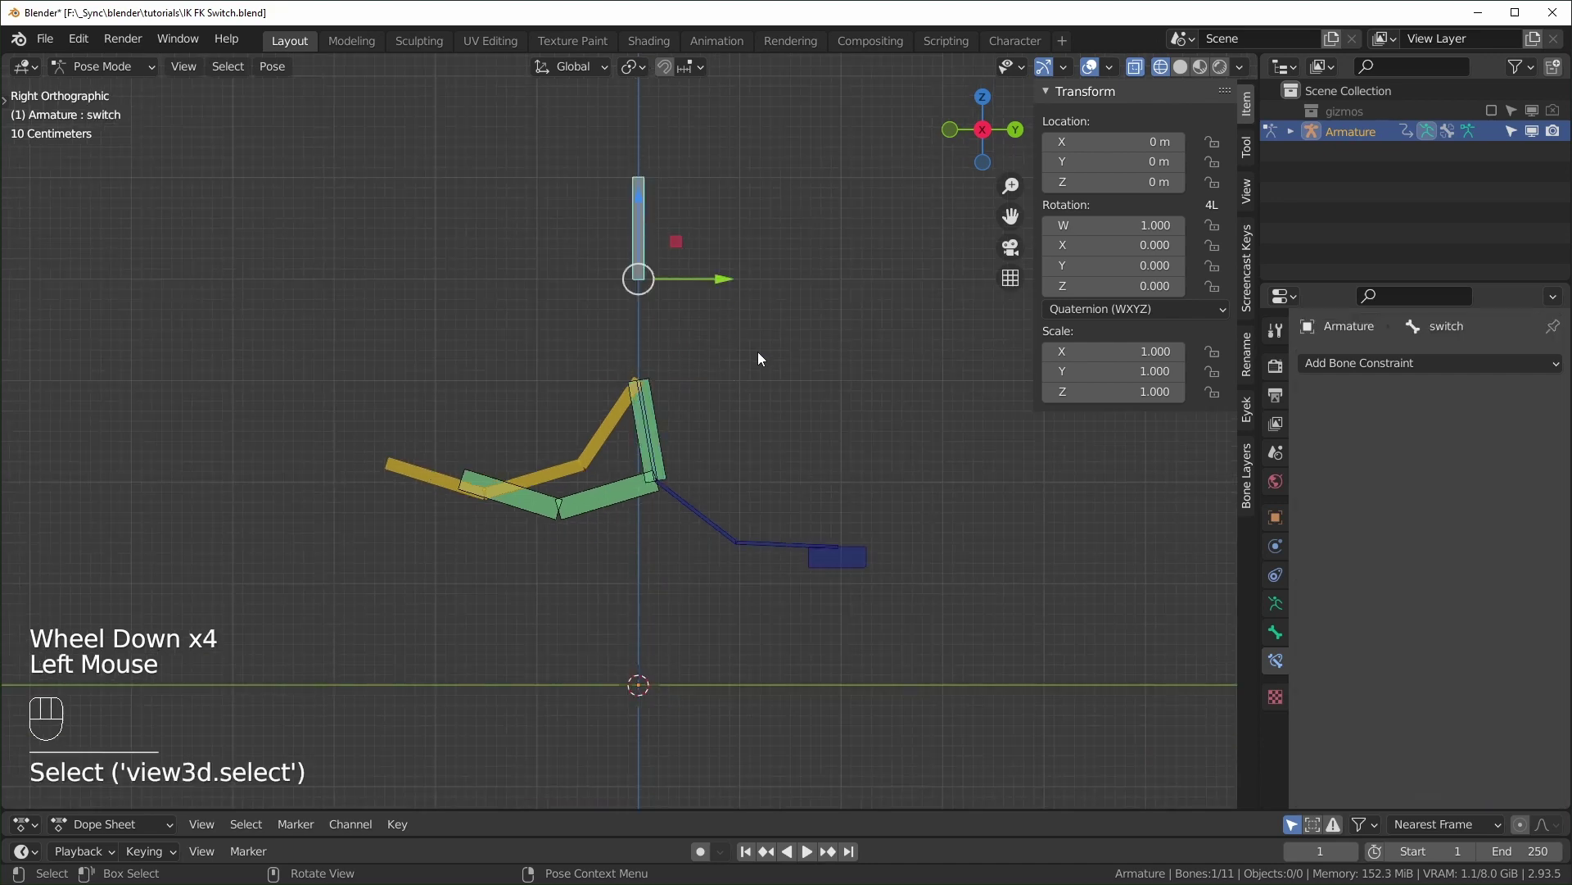
Move the switch bone freely, then cancel to show it is unconstrained.
{"action": "key", "text": "g"}
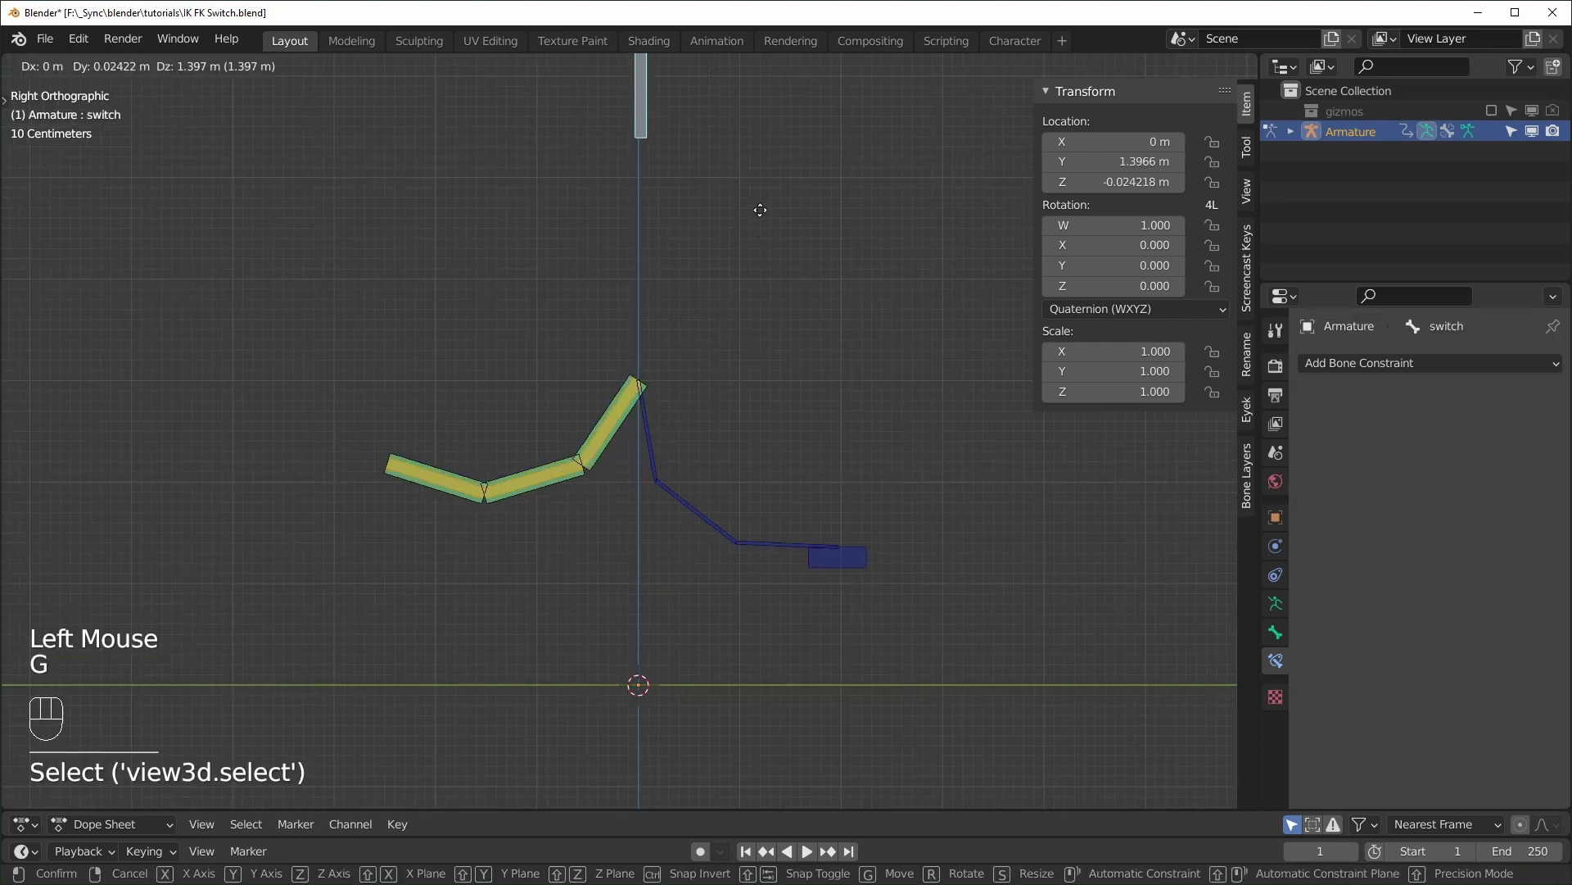
{"action": "key", "text": "g"}
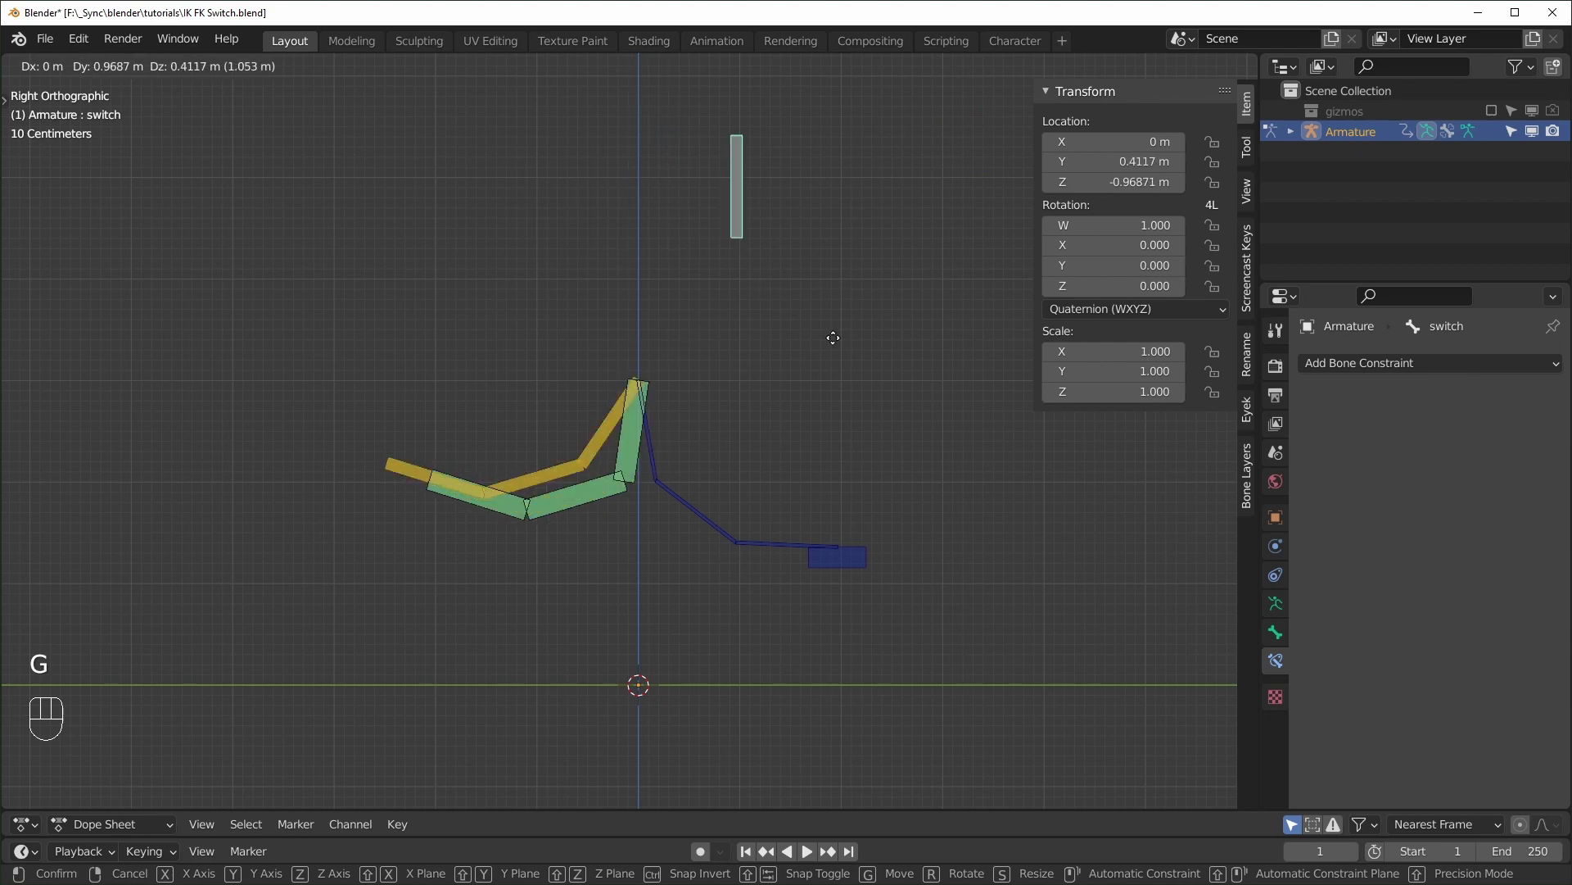
{"action": "key", "text": "g"}
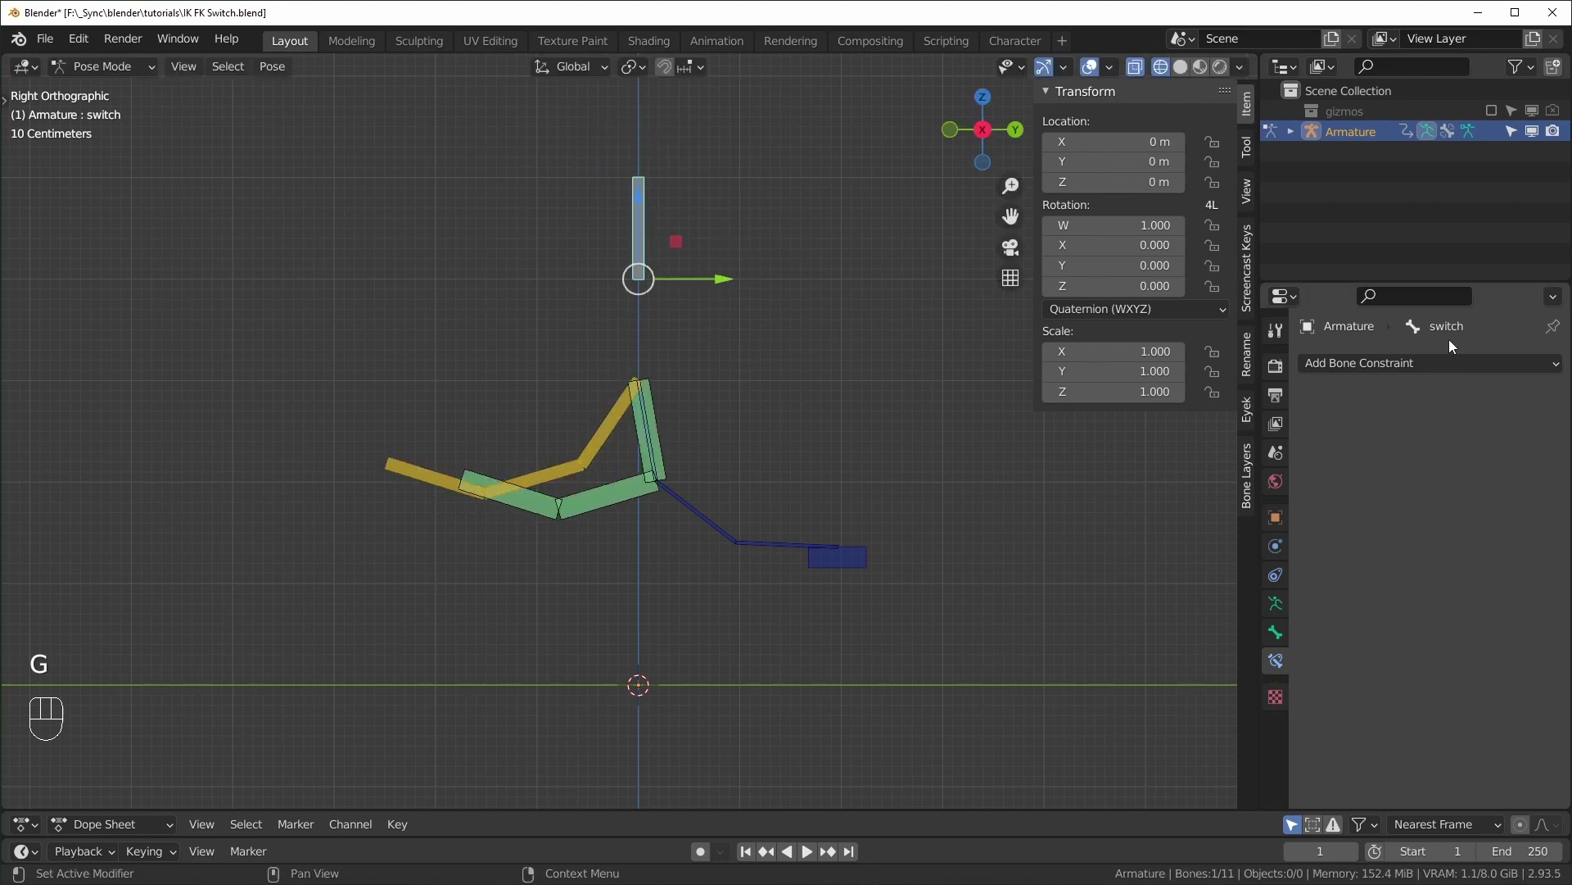
Add a Limit Location constraint in Local Space with all min/max enabled and Max Y 1 m, then test-move it.
{"action": "left_click_drag", "start_coordinate": [1447, 358], "coordinate": [1198, 533]}
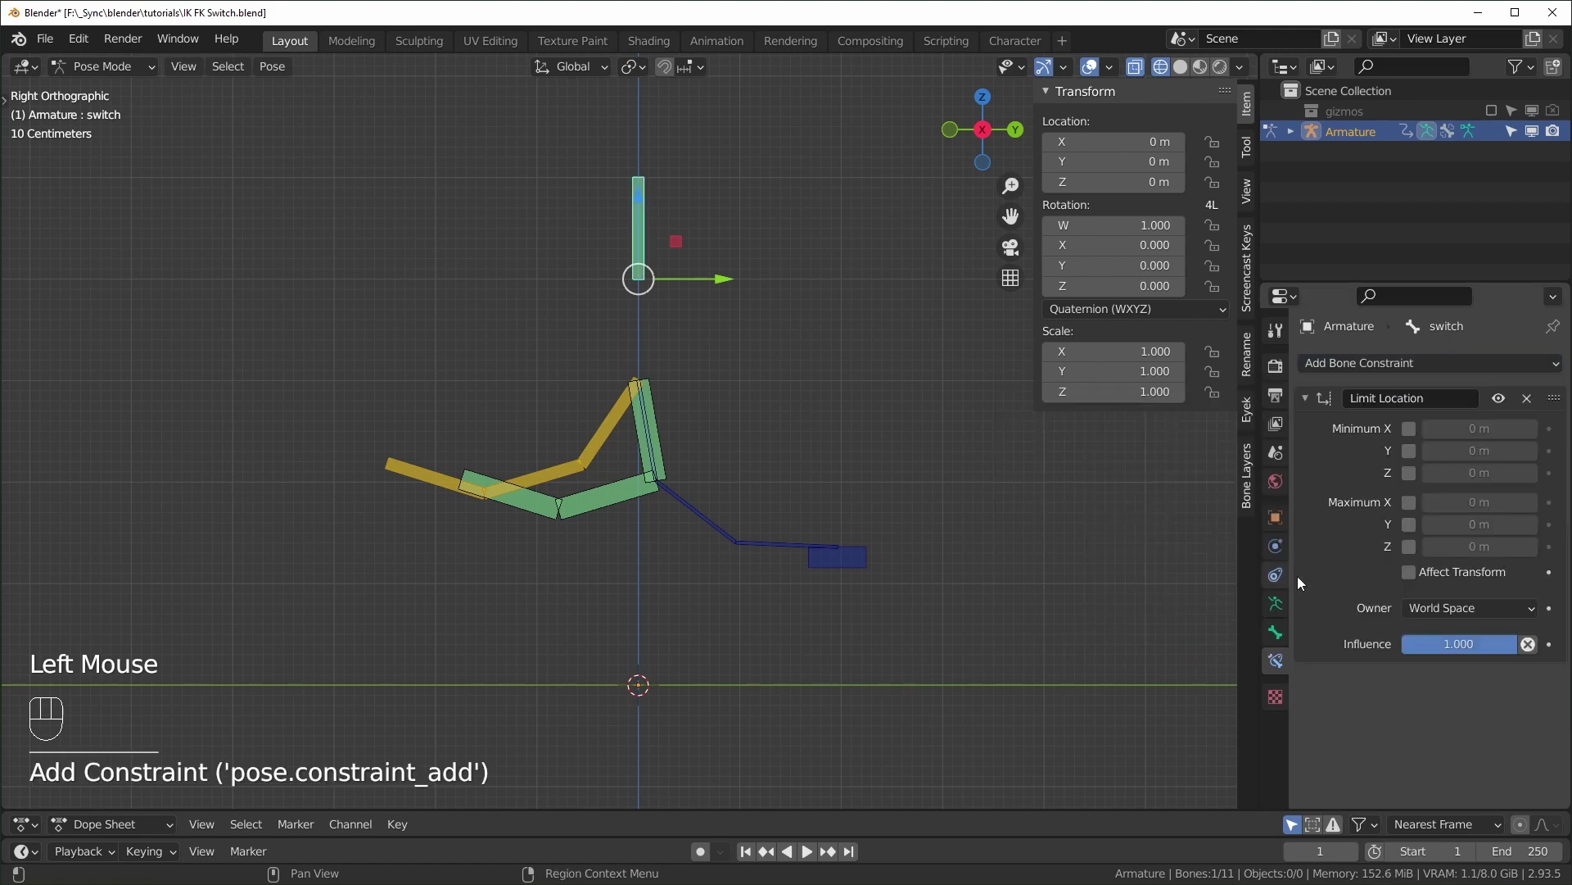
{"action": "left_click_drag", "start_coordinate": [1443, 592], "coordinate": [1433, 724]}
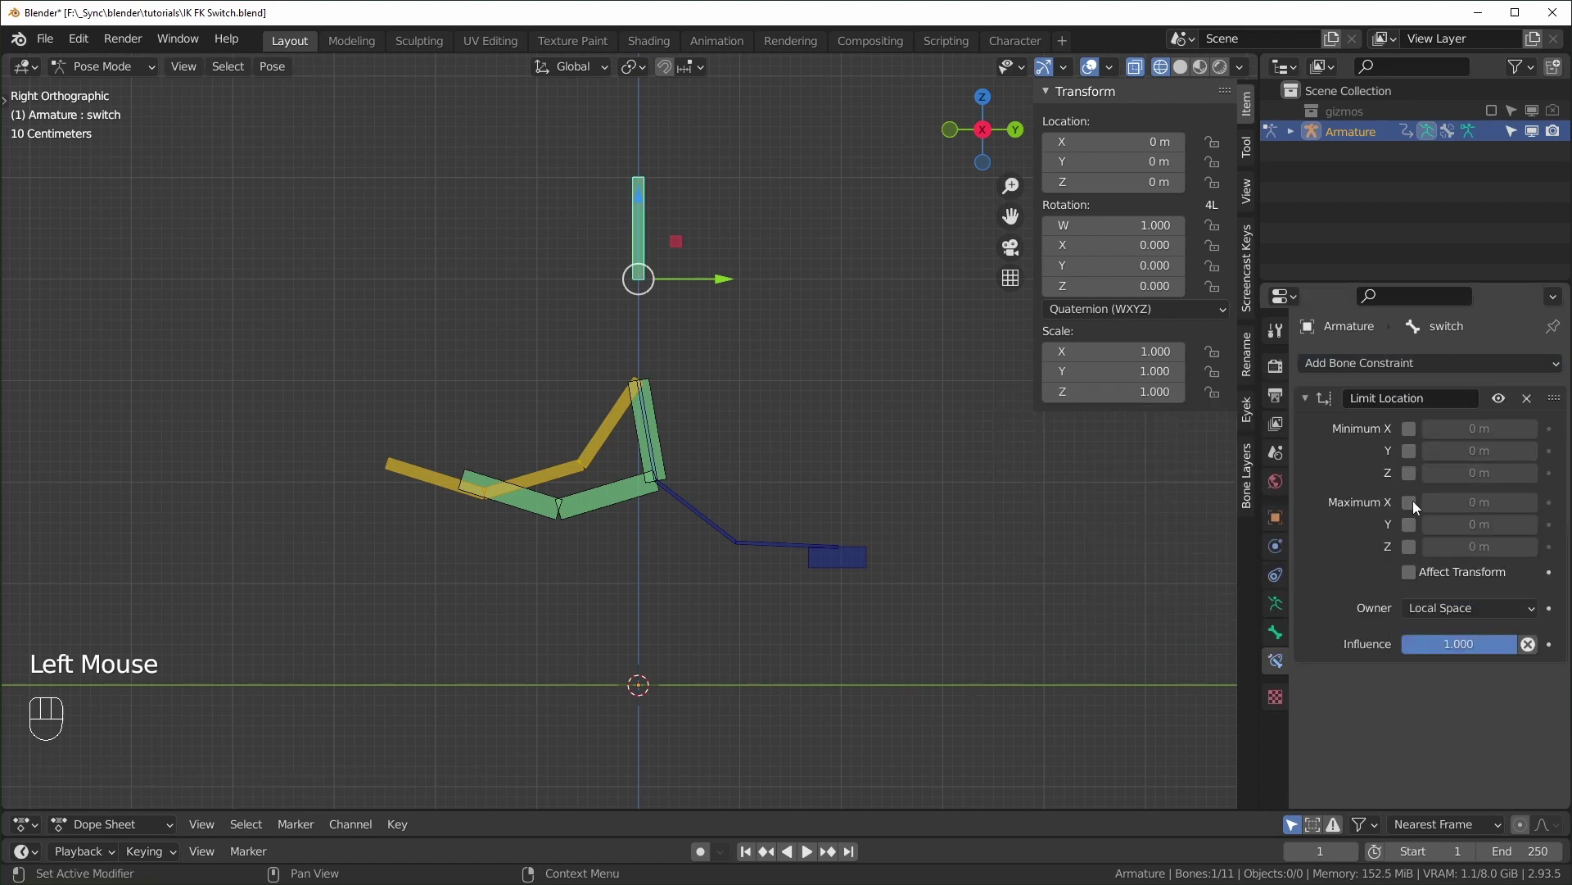
{"action": "left_click_drag", "start_coordinate": [1406, 437], "coordinate": [1319, 568]}
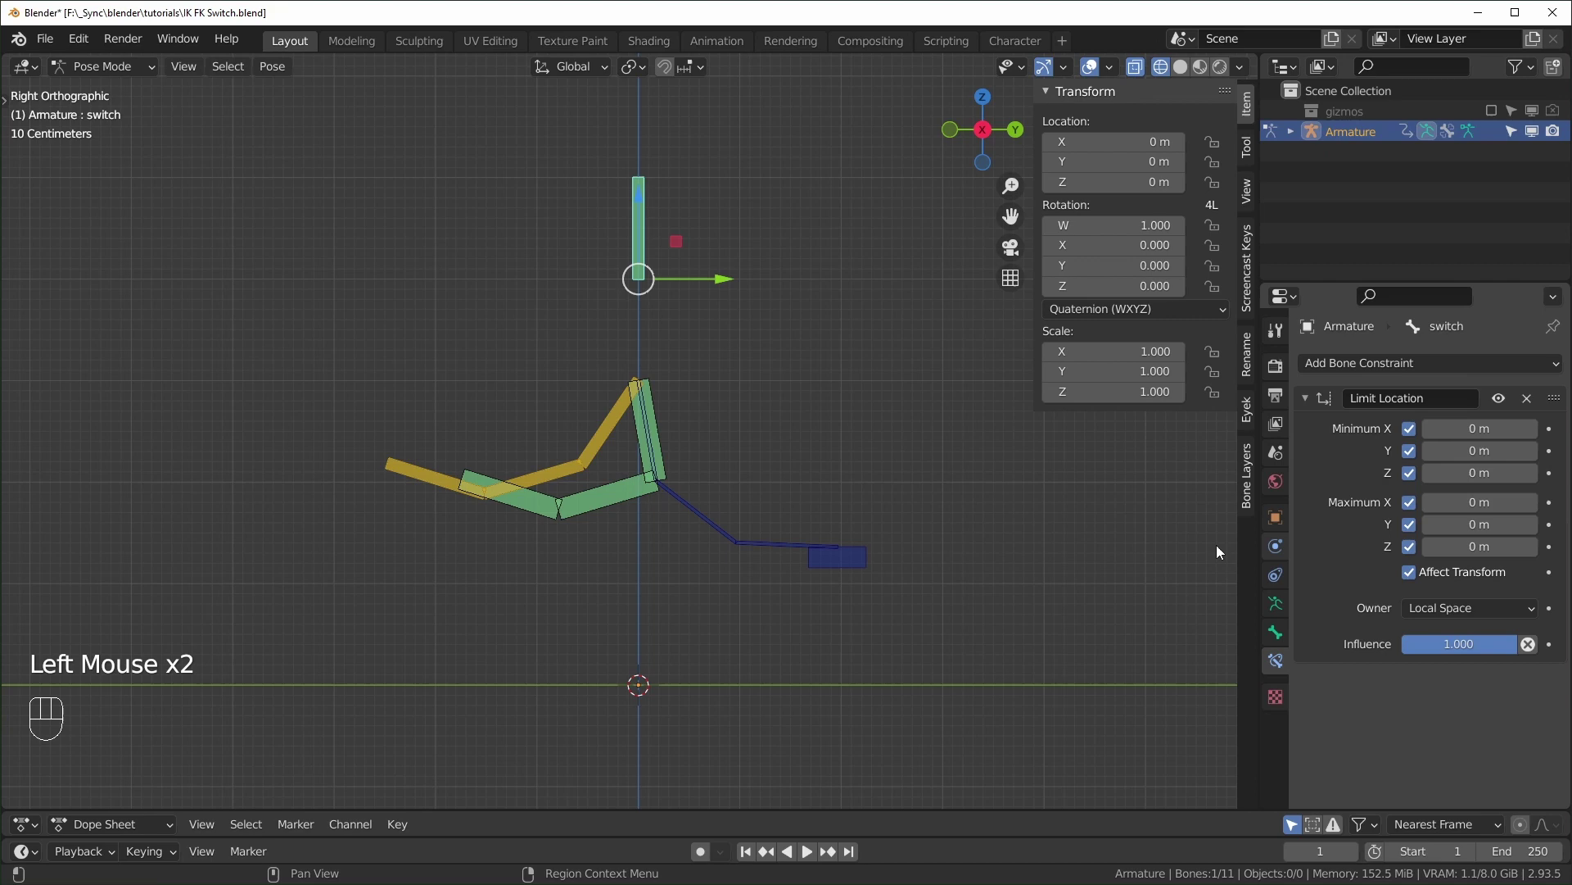
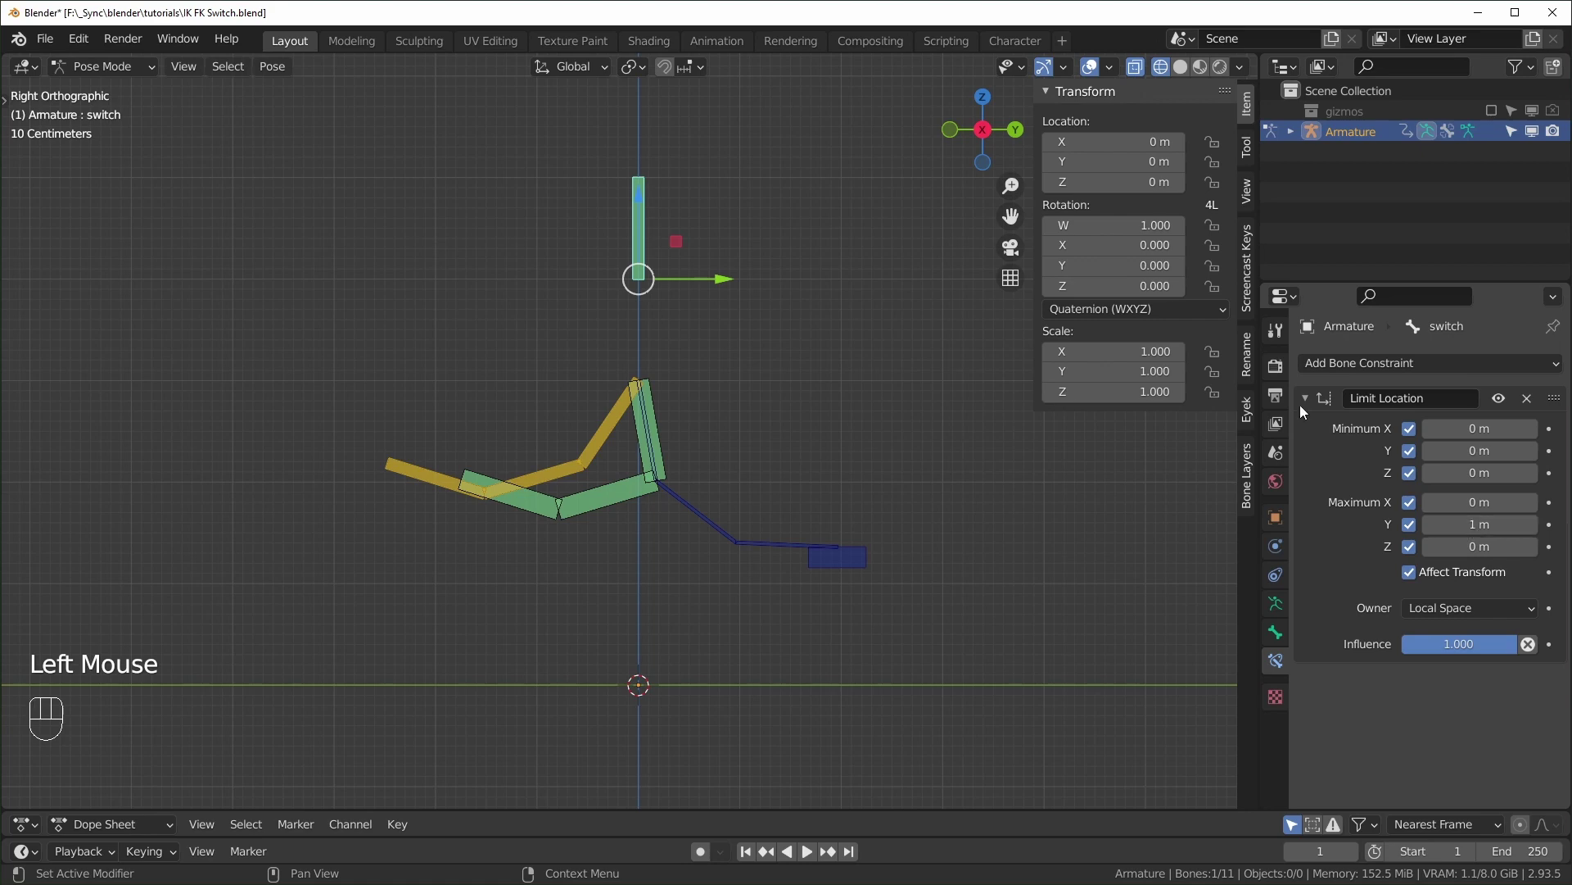
{"action": "key", "text": "g"}
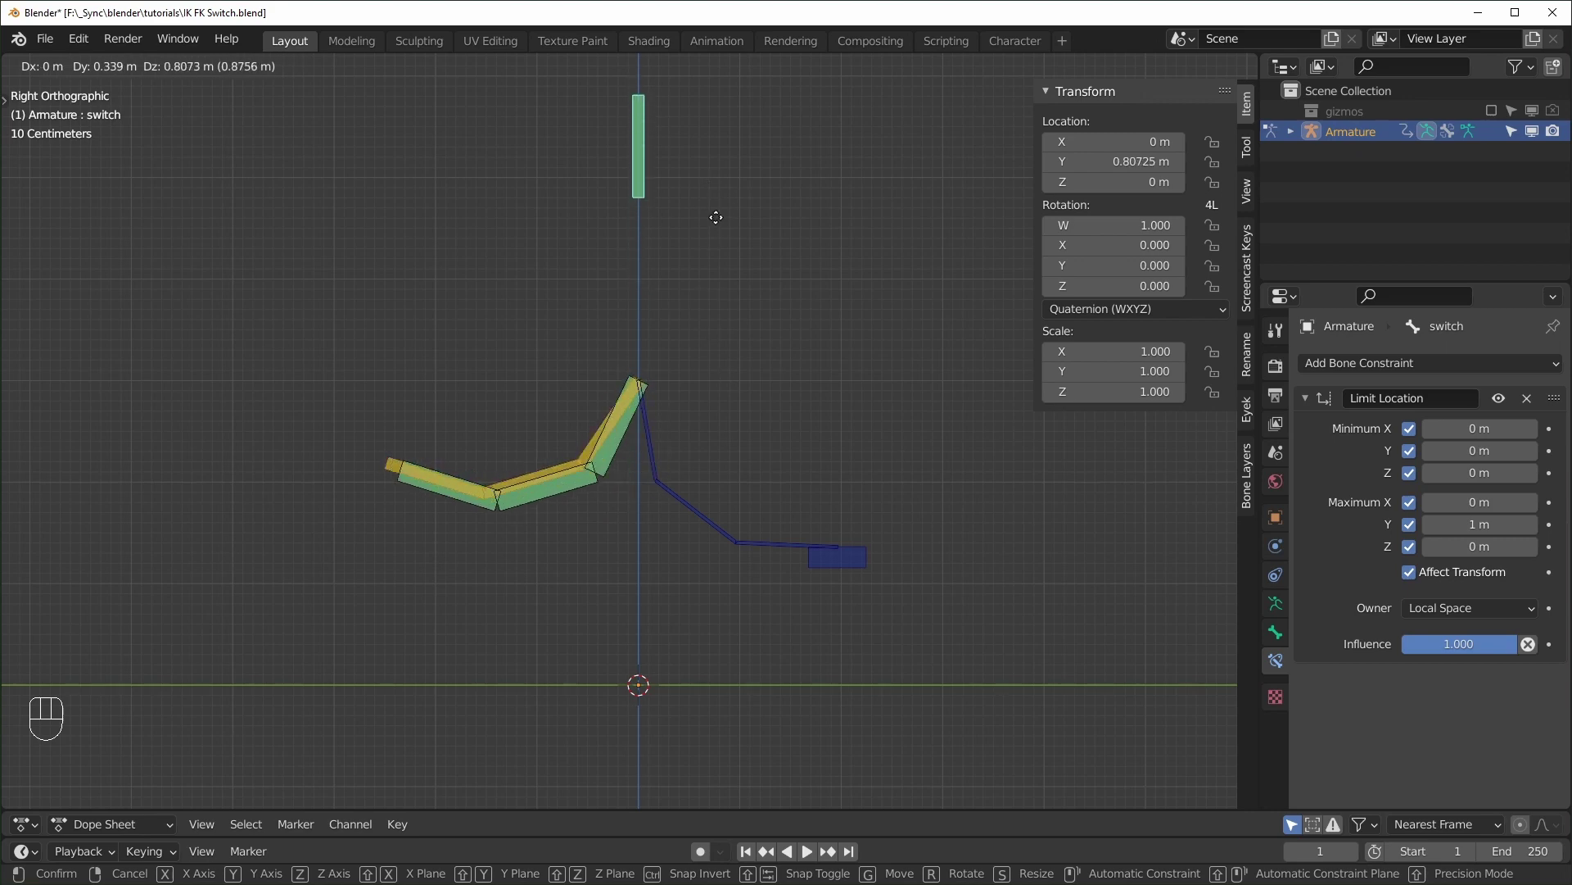
Drive the first deform bone's FK Copy Transforms Influence from the switch bone's Y location.
{"action": "left_click", "coordinate": [639, 454]}
{"action": "scroll", "scroll_direction": "down", "scroll_amount": 3}
{"action": "left_click", "coordinate": [1455, 795]}
{"action": "left_click_drag", "start_coordinate": [1454, 794], "coordinate": [1368, 590]}
Add the same switch-Y driver to the middle and last deform bones' FK Influence.
{"action": "left_click", "coordinate": [646, 423]}
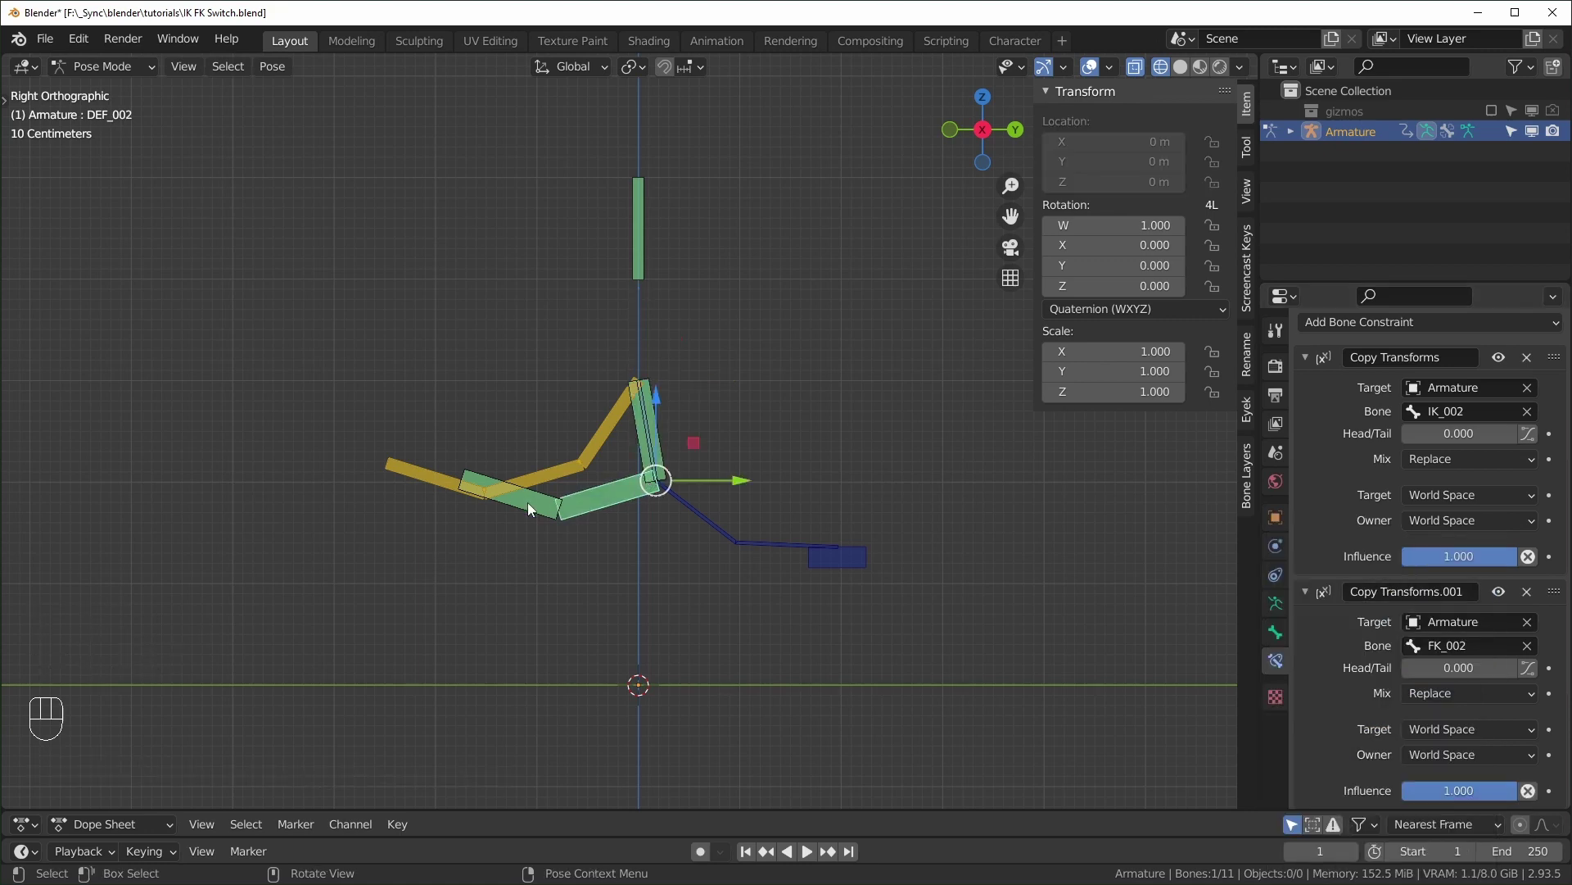
{"action": "scroll", "scroll_direction": "down", "scroll_amount": 3}
{"action": "left_click_drag", "start_coordinate": [1493, 800], "coordinate": [1371, 626]}
{"action": "left_click", "coordinate": [689, 544]}
{"action": "left_click_drag", "start_coordinate": [1446, 802], "coordinate": [1369, 626]}
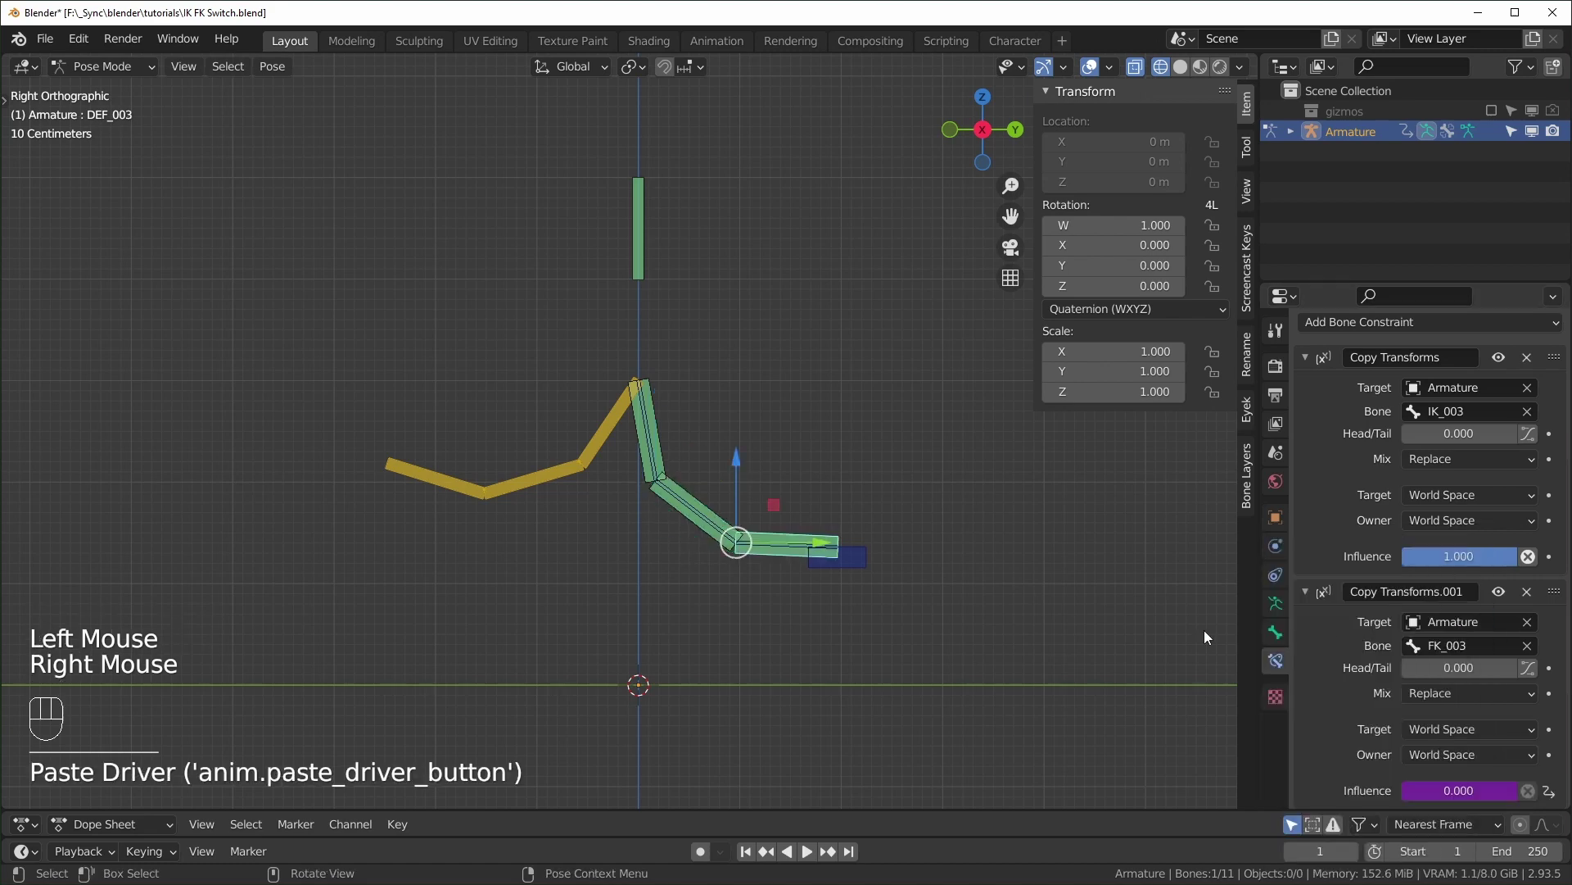
{"action": "left_click", "coordinate": [882, 657]}
Slide the switch bone to test the IK/FK blend, then inspect the deform and IK bones.
{"action": "left_click", "coordinate": [632, 269]}
{"action": "key", "text": "g"}
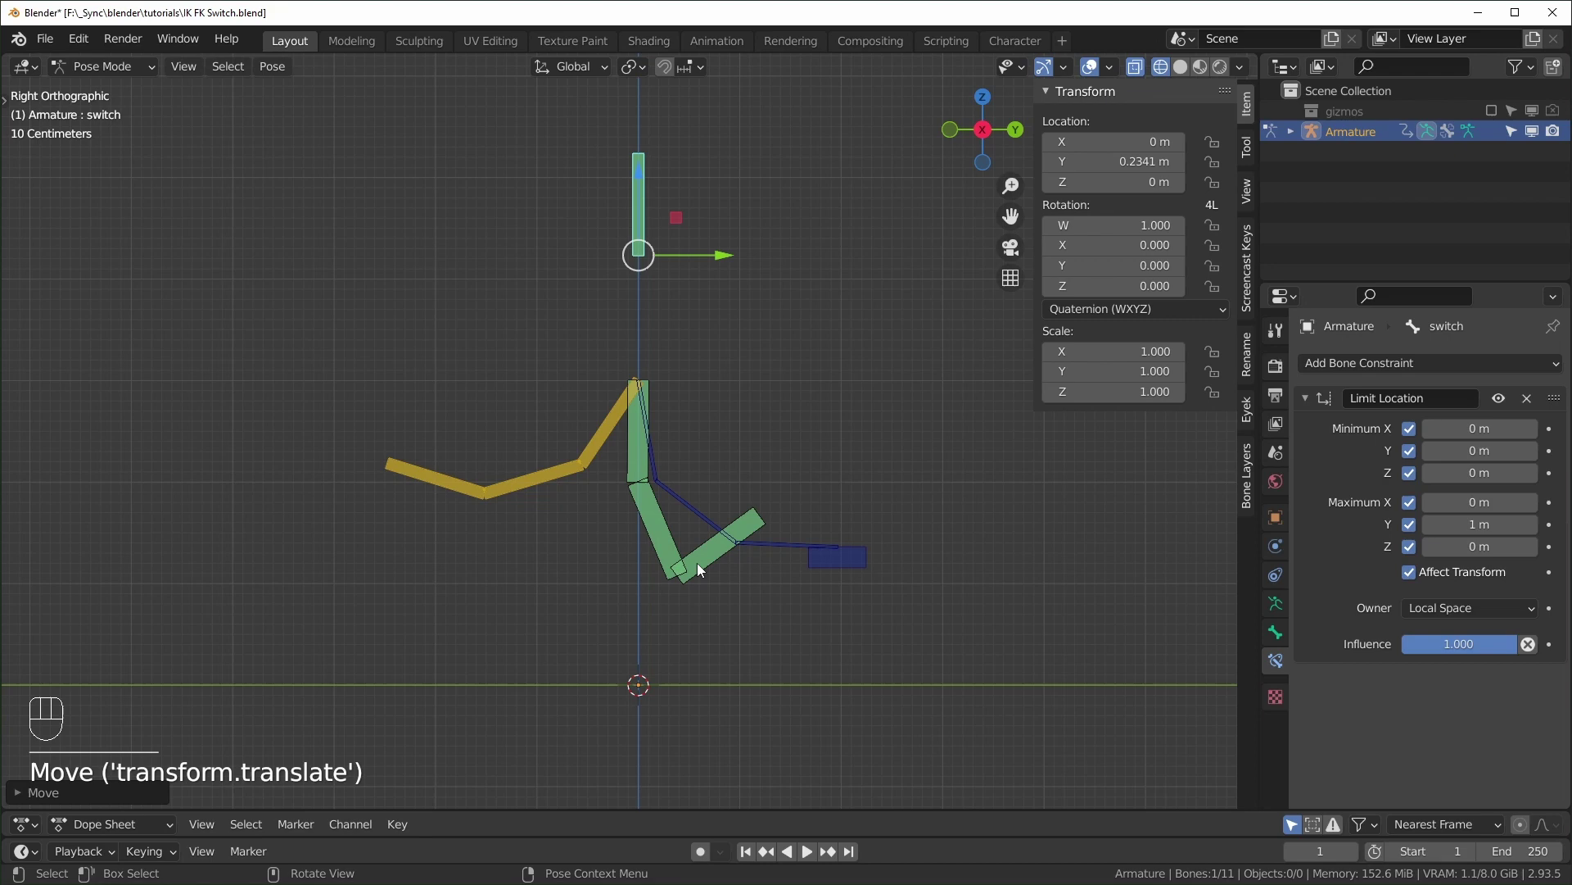
{"action": "left_click", "coordinate": [636, 419]}
{"action": "left_click", "coordinate": [654, 534]}
{"action": "left_click", "coordinate": [705, 569]}
{"action": "left_click_drag", "start_coordinate": [639, 457], "coordinate": [652, 531]}
{"action": "left_click", "coordinate": [685, 507]}
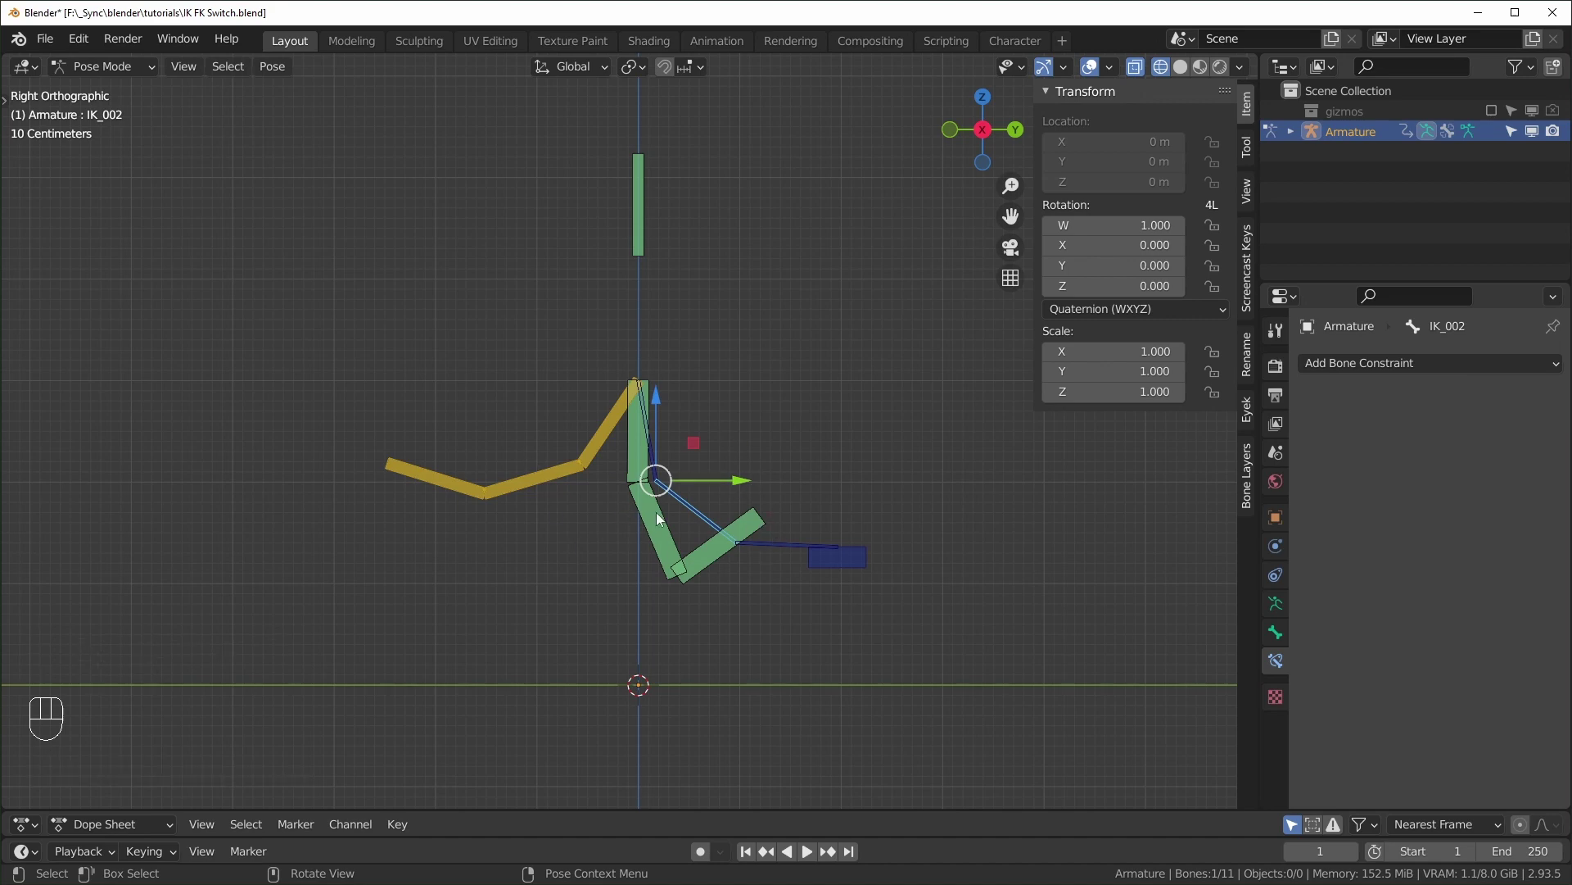
Select all bones and switch Deform off for every one of them.
{"action": "key", "text": "a"}
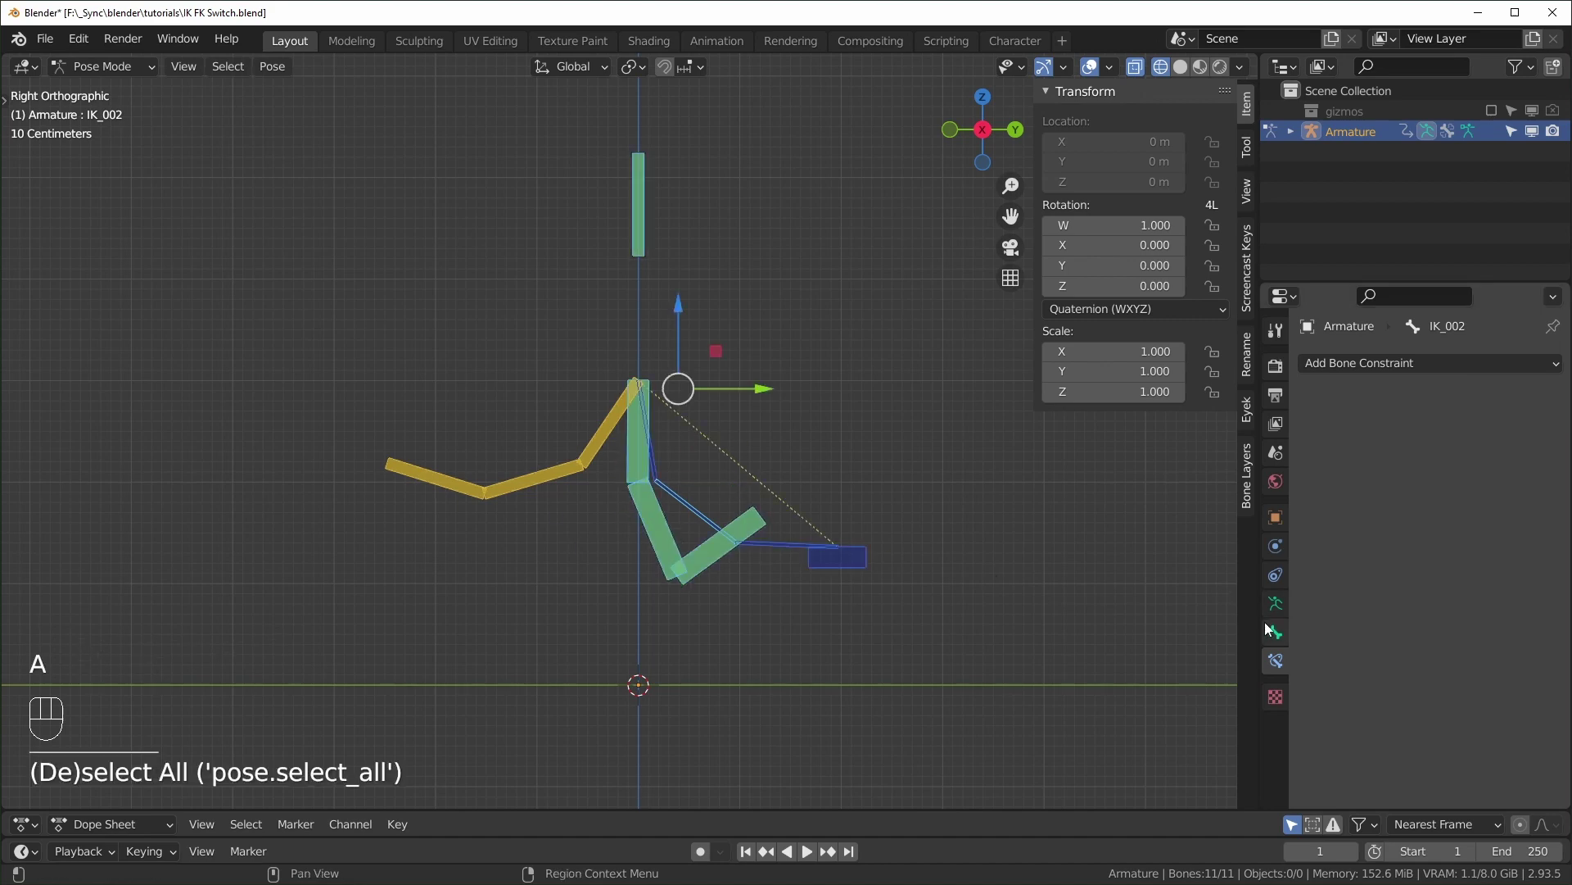
{"action": "left_click", "coordinate": [1278, 645]}
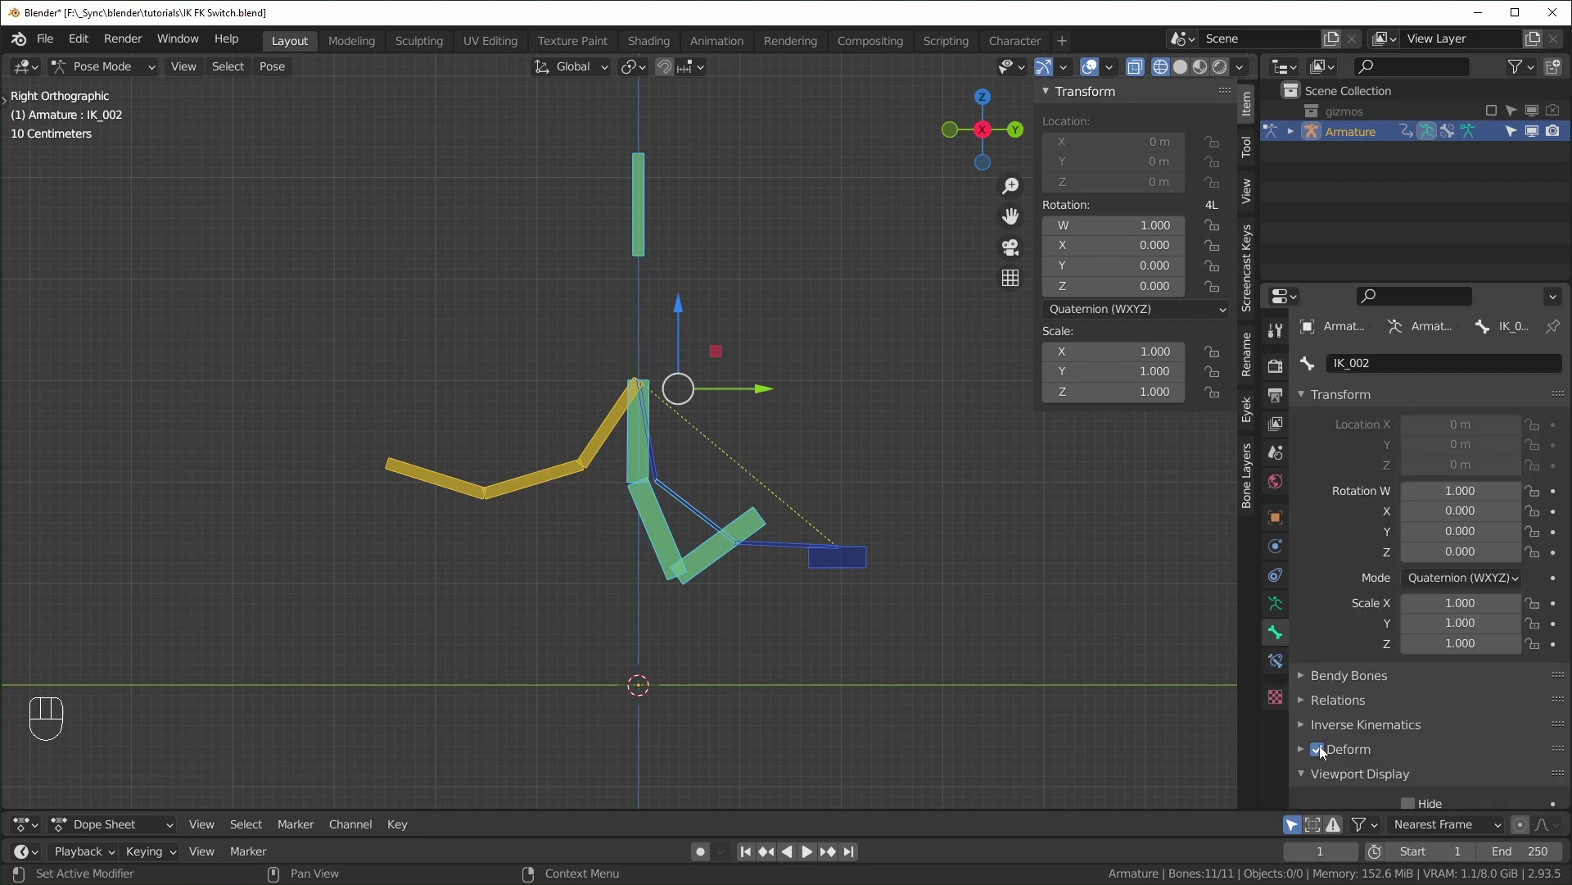
{"action": "left_click", "coordinate": [1317, 758]}
Select DEF_001–DEF_003 and turn Deform back on for just those three.
{"action": "left_click", "coordinate": [906, 637]}
{"action": "left_click", "coordinate": [789, 550]}
{"action": "left_click", "coordinate": [716, 530]}
{"action": "left_click", "coordinate": [600, 447]}
{"action": "left_click", "coordinate": [515, 491]}
{"action": "left_click", "coordinate": [637, 469]}
{"action": "left_click", "coordinate": [647, 529]}
{"action": "left_click", "coordinate": [715, 569]}
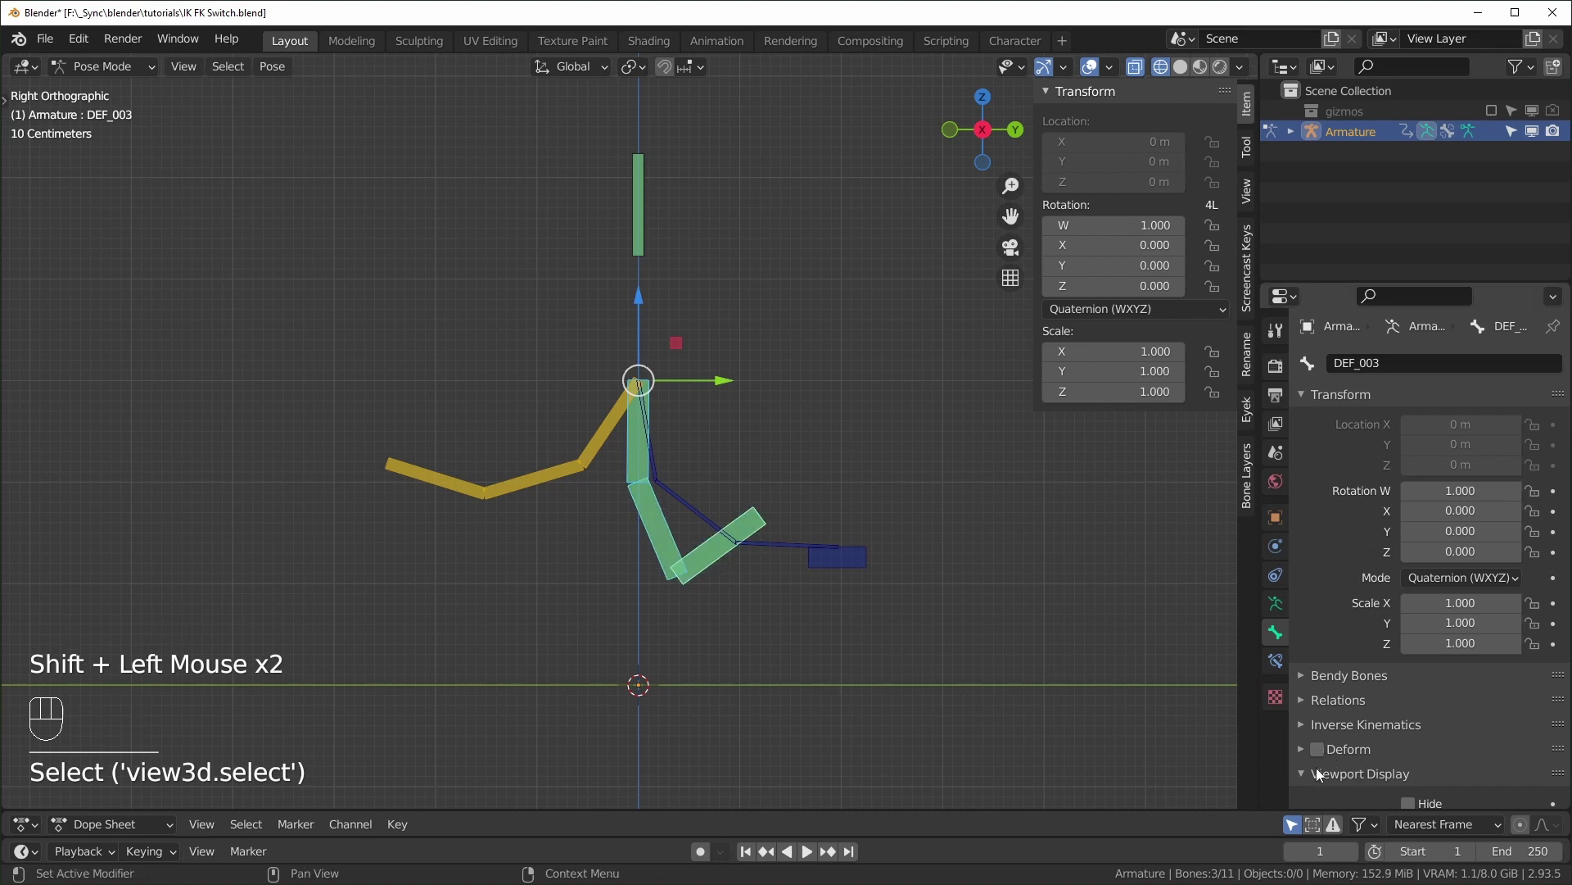
{"action": "left_click", "coordinate": [1320, 758]}
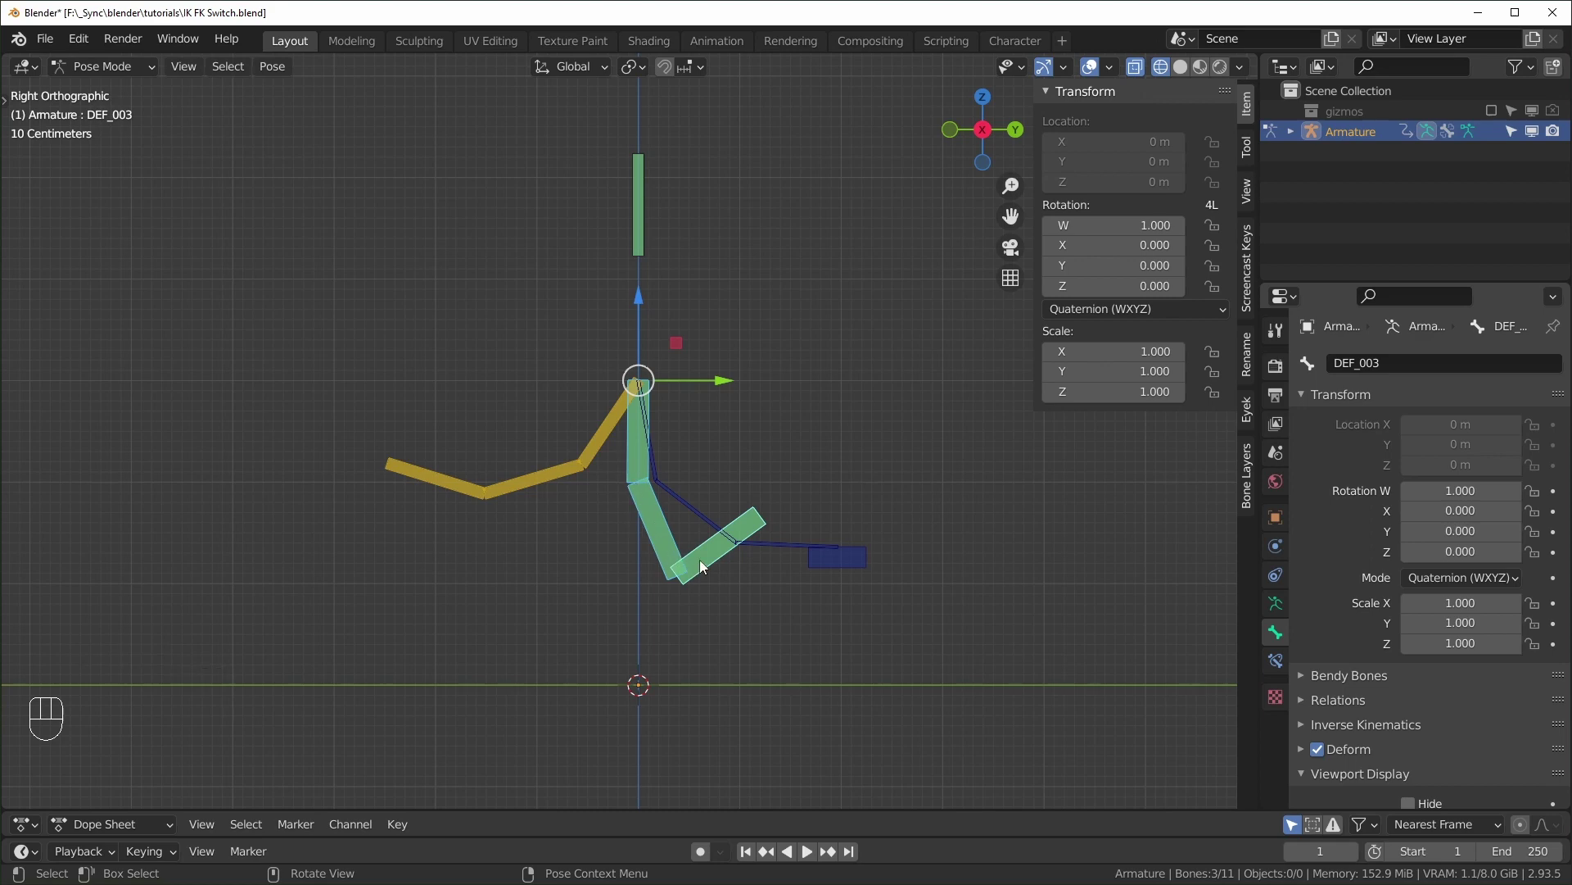
Deselect all bones and clear their location.
{"action": "left_click", "coordinate": [757, 660]}
{"action": "key", "text": "a"}
{"action": "key", "text": "alt+g"}
Clear rotations, return to Object Mode and add a Plane mesh beside the armature.
{"action": "key", "text": "alt+r"}
{"action": "left_click", "coordinate": [823, 670]}
{"action": "key", "text": "ctrl+Tab"}
{"action": "key", "text": "alt+z"}
{"action": "left_click", "coordinate": [841, 652]}
{"action": "middle_click", "coordinate": [838, 649]}
{"action": "key", "text": "shift+a"}
{"action": "key", "text": "Tab"}
Extrude and scale the plane into a tall column and add loop cuts along it.
{"action": "key", "text": "e"}
{"action": "key", "text": "alt+z"}
{"action": "key", "text": "a"}
{"action": "key", "text": "s"}
{"action": "key", "text": "ctrl+r"}
{"action": "key", "text": "Tab"}
{"action": "key", "text": "alt+z"}
Parent the Plane to the armature With Automatic Weights and add a level-2 subdivision.
{"action": "left_click_drag", "start_coordinate": [663, 365], "coordinate": [779, 295]}
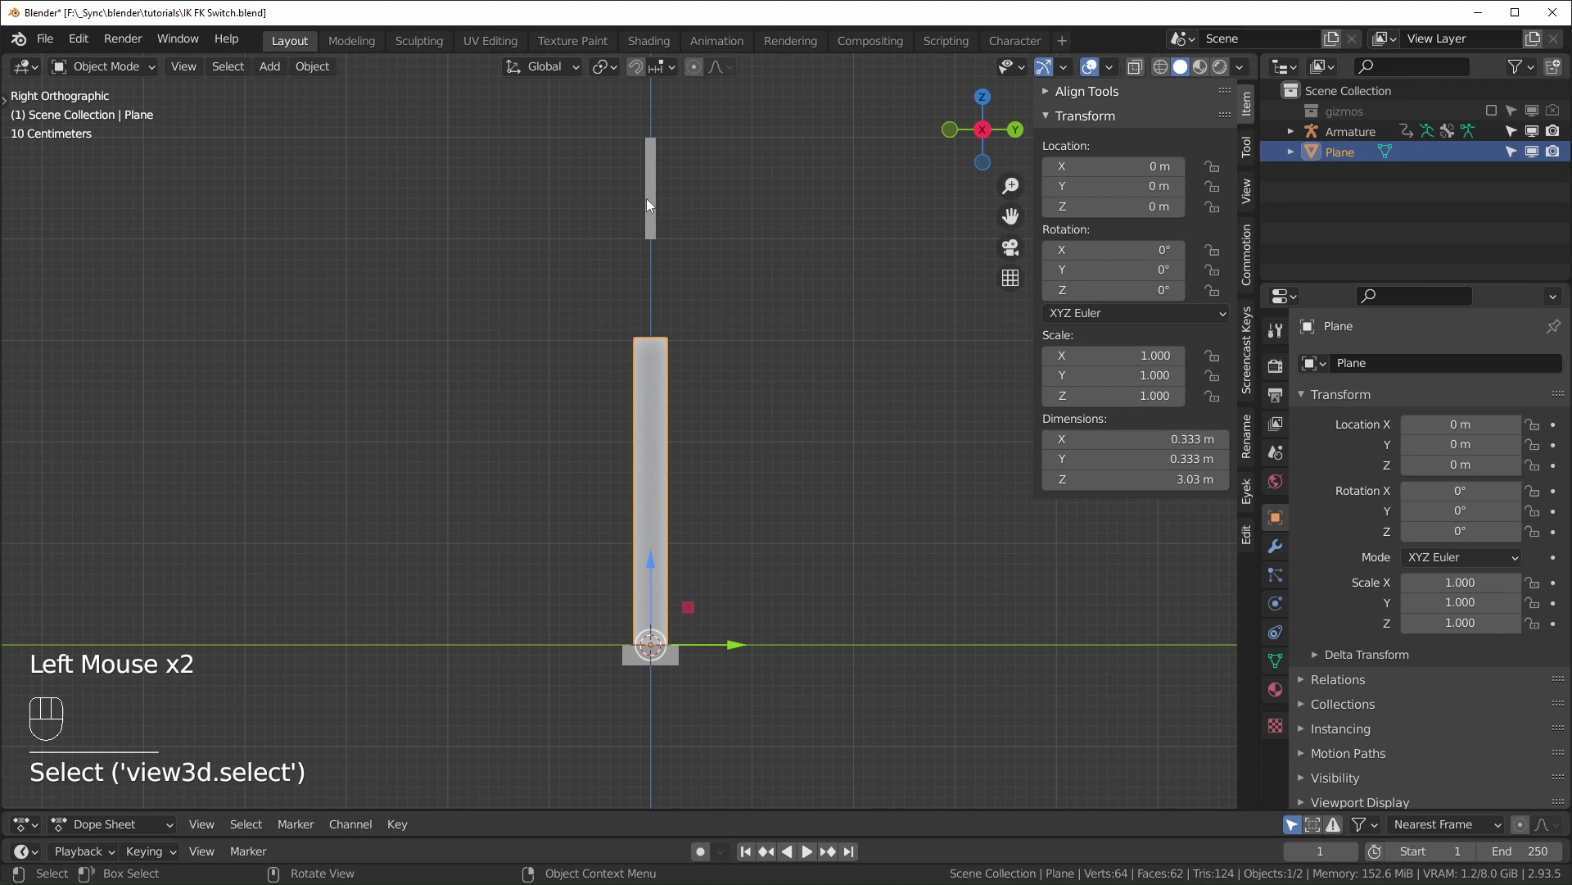
{"action": "left_click", "coordinate": [651, 205]}
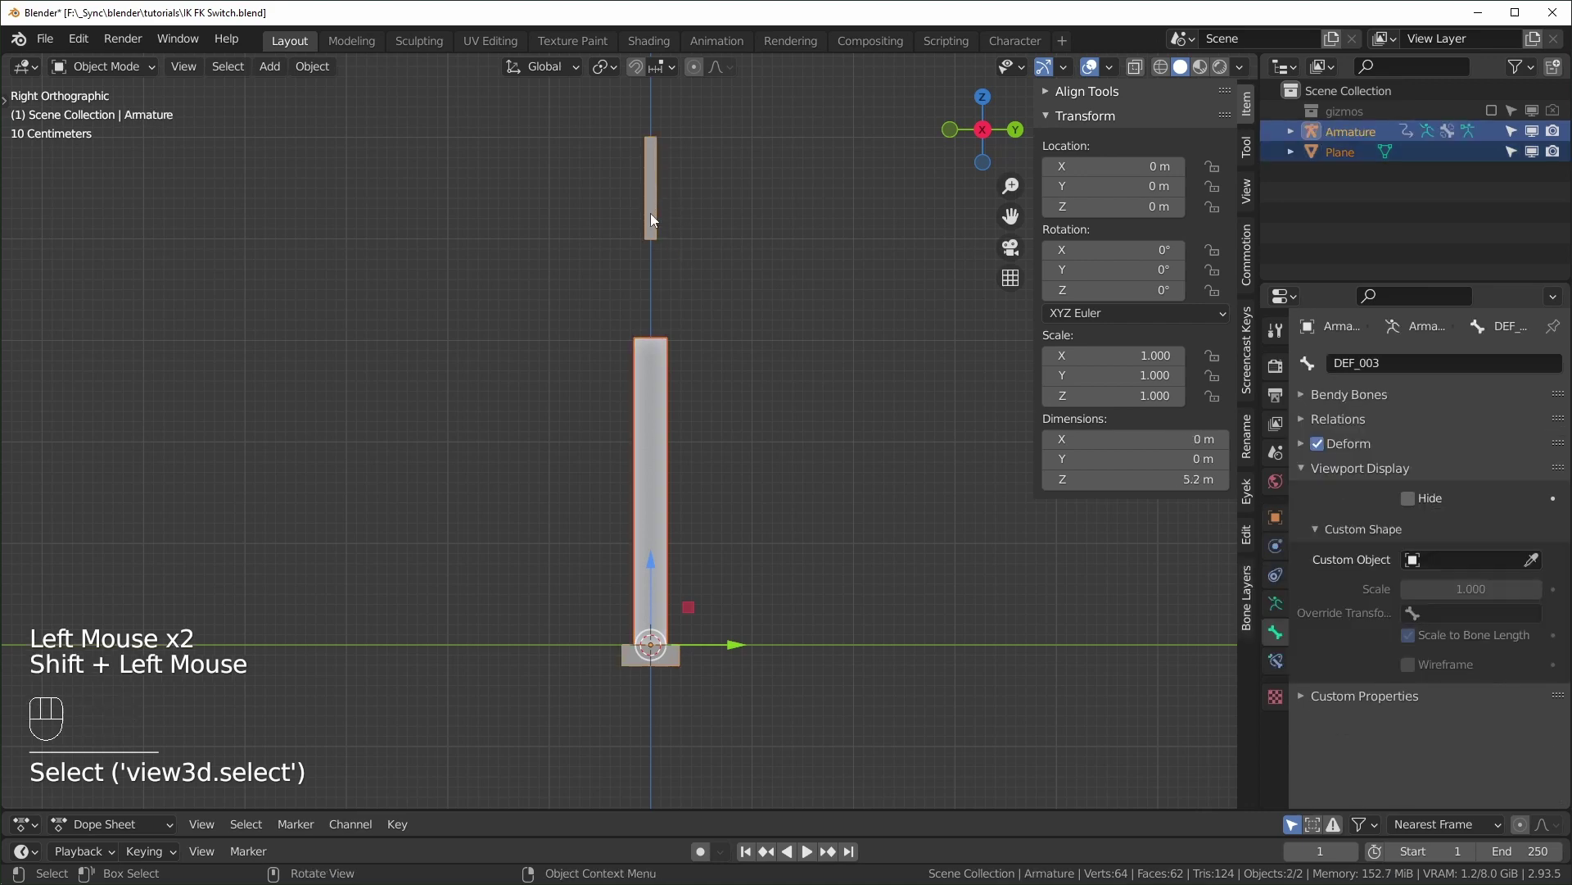
{"action": "key", "text": "ctrl+p"}
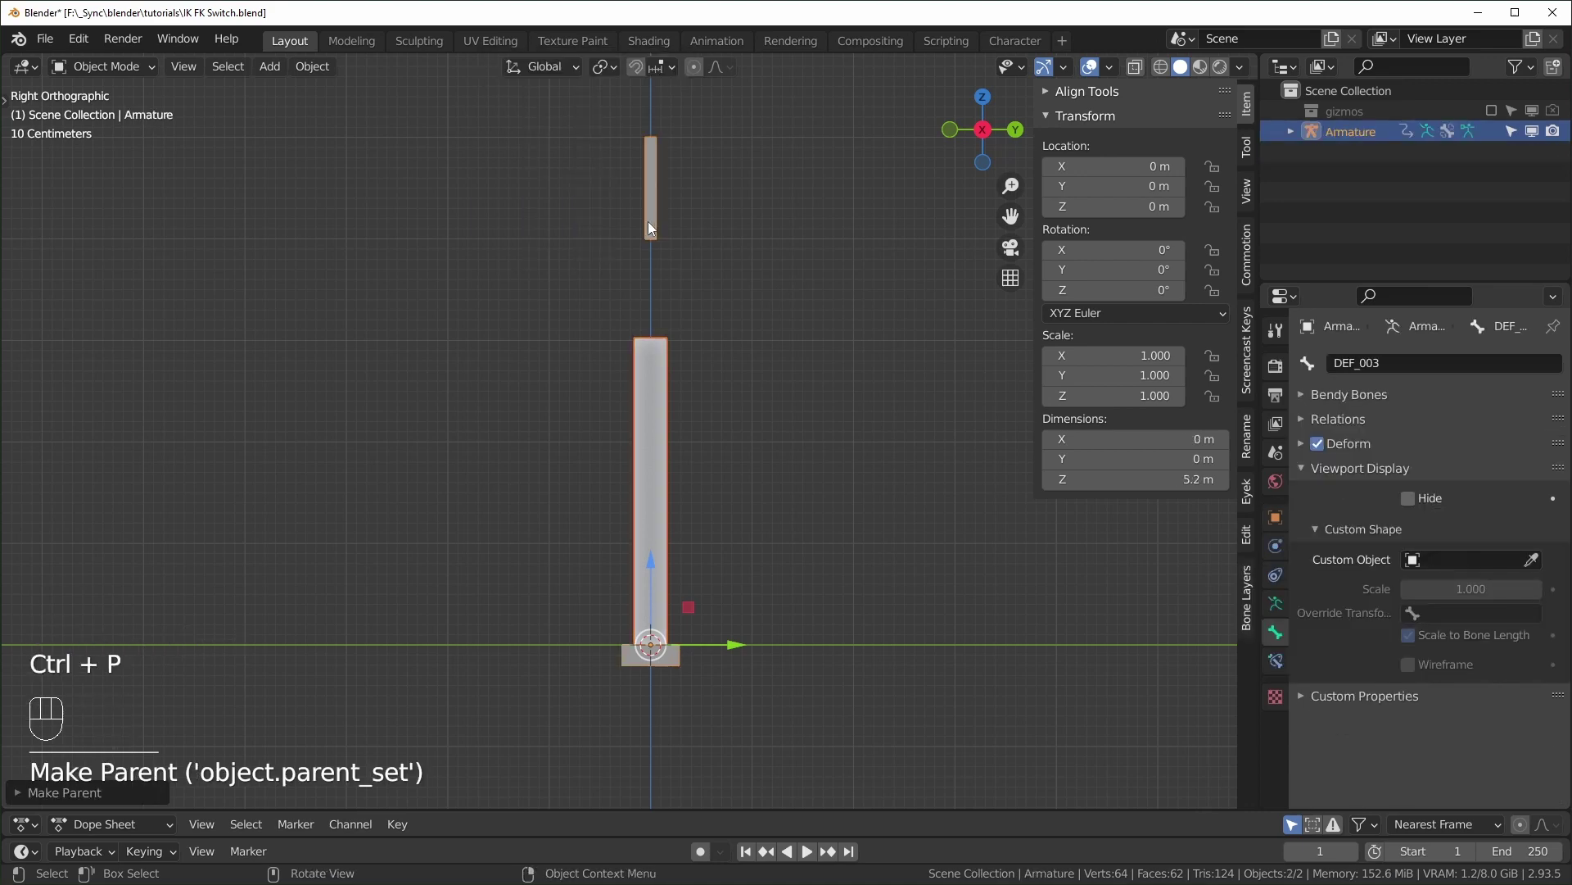
{"action": "left_click", "coordinate": [779, 725]}
{"action": "key", "text": "alt+z"}
{"action": "left_click_drag", "start_coordinate": [1243, 76], "coordinate": [601, 457]}
{"action": "key", "text": "Tab"}
{"action": "key", "text": "ctrl+2"}
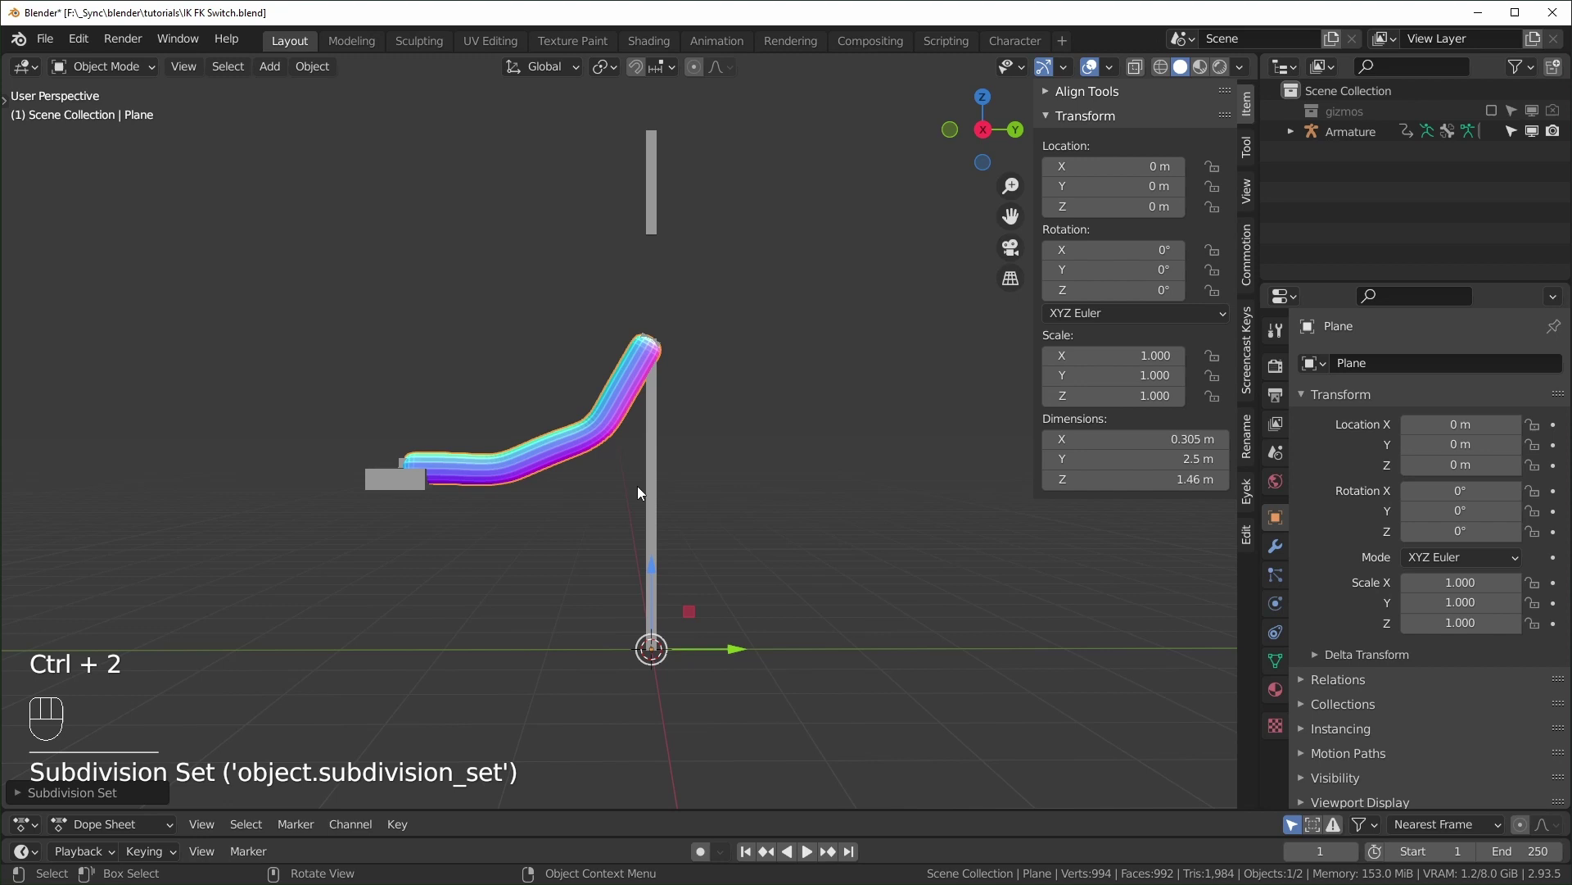
In Pose Mode, grab and rotate IK.ctrl so the mesh bends along the IK chain.
{"action": "left_click", "coordinate": [394, 487]}
{"action": "key", "text": "ctrl+Tab"}
{"action": "left_click", "coordinate": [404, 553]}
{"action": "left_click", "coordinate": [403, 498]}
{"action": "key", "text": "g"}
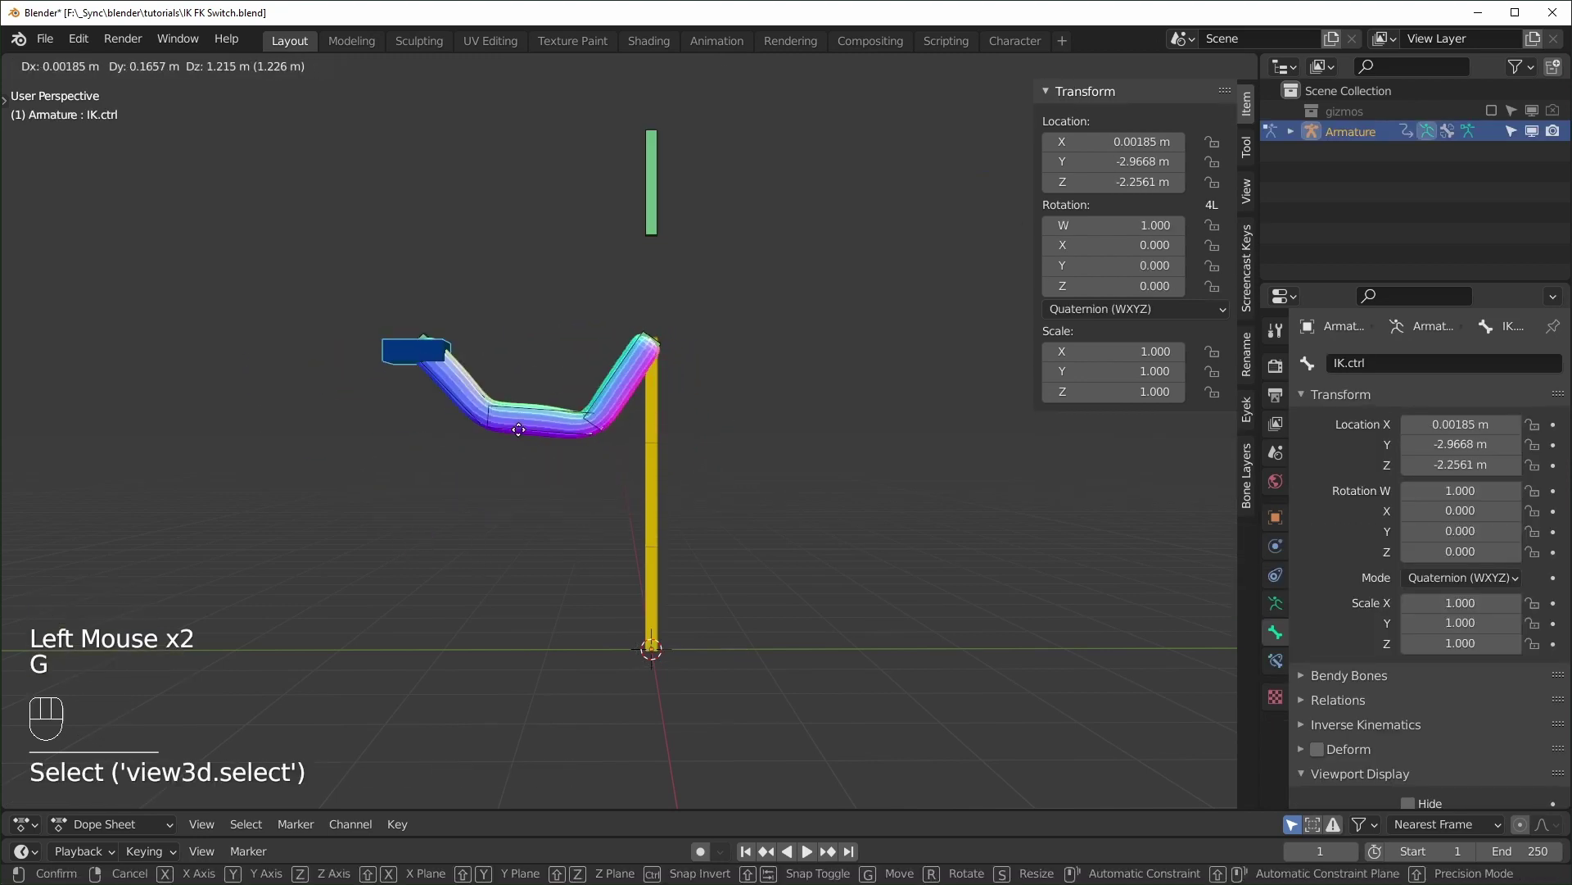
{"action": "key", "text": "r"}
Slide the switch bone along Y to swing the mesh toward the FK pose.
{"action": "left_click", "coordinate": [656, 220]}
{"action": "key", "text": "g"}
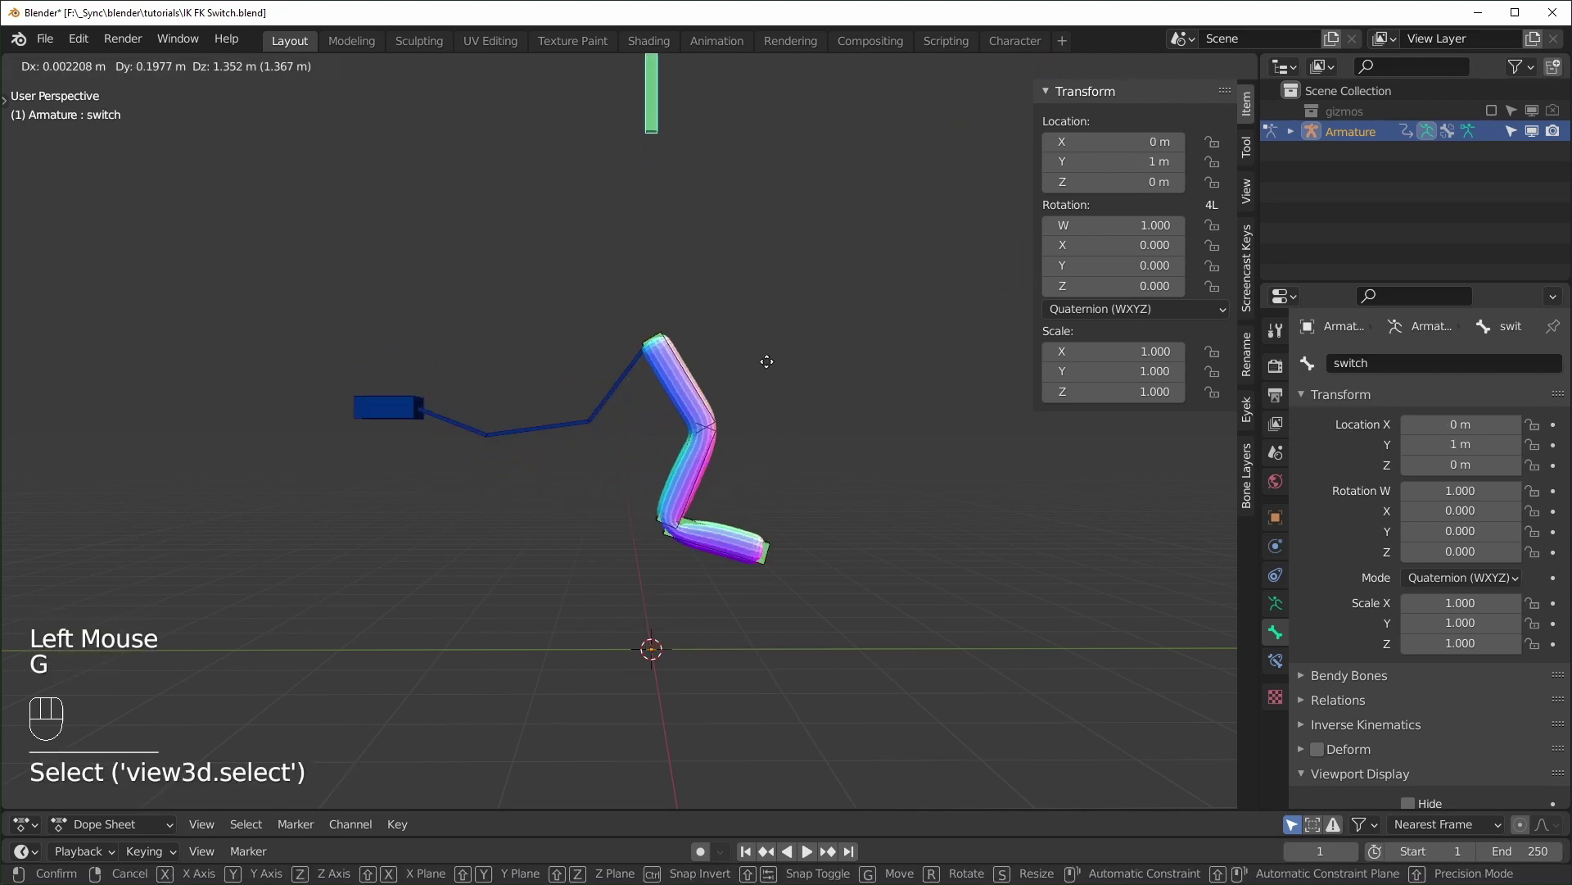